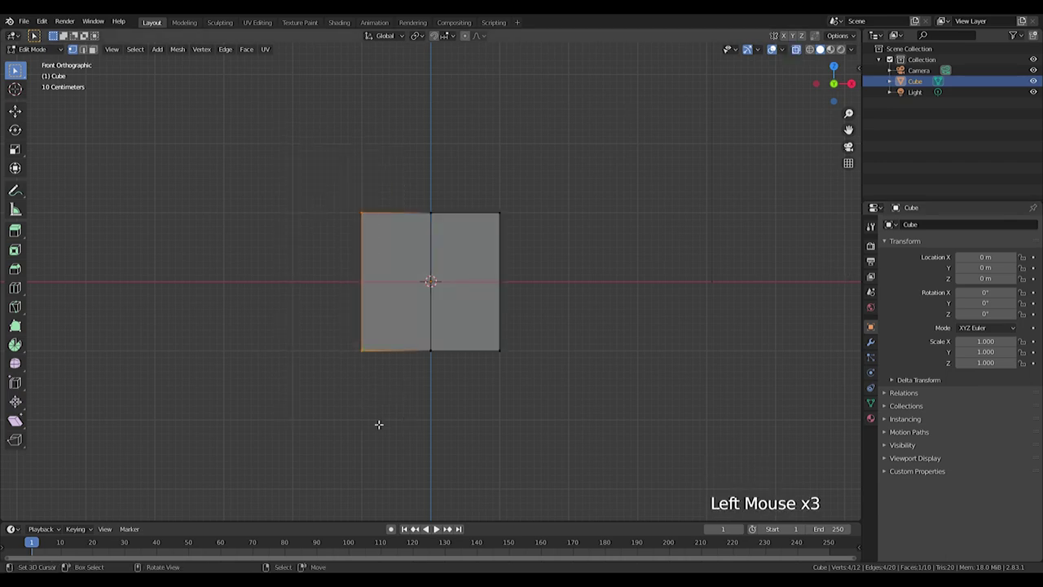
# Step: Remove the cube's left half and add a Mirror modifier on the X axis
pyautogui.press('Delete')
pyautogui.click(876, 346)
pyautogui.click(926, 226)
# Step: Add a horizontal loop cut through the cube, kept centred
pyautogui.scroll(3)
pyautogui.middleClick(556, 300)
pyautogui.middleClick(678, 303)
pyautogui.scroll(-3)
pyautogui.middleClick(493, 345)
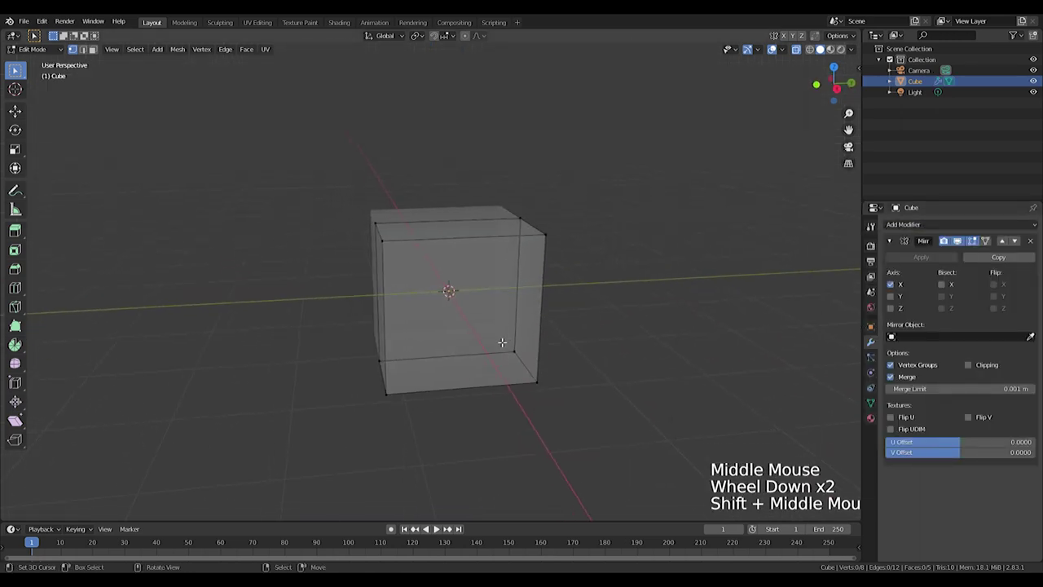
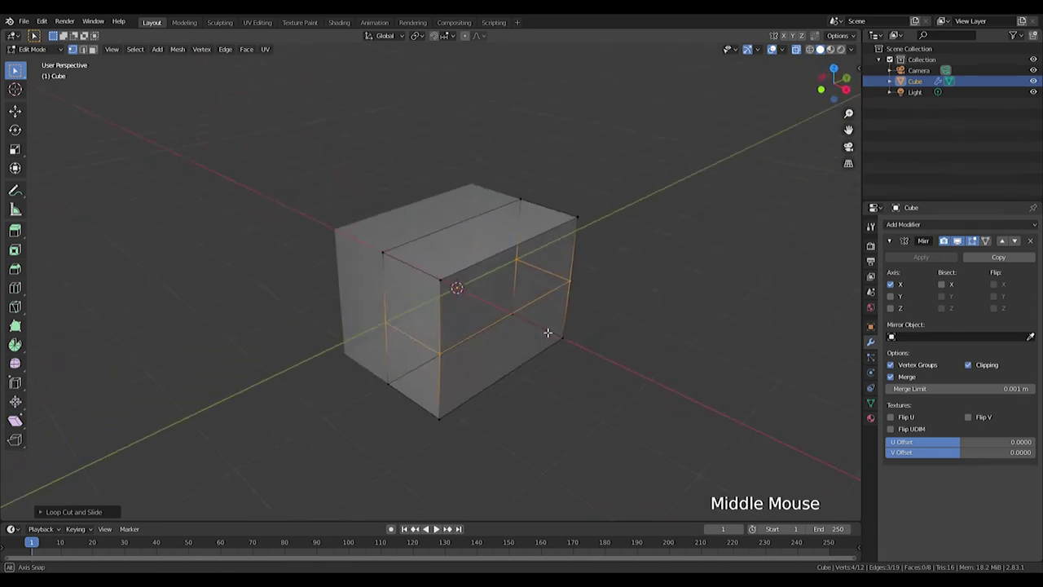
pyautogui.rightClick(364, 304)
pyautogui.middleClick(421, 345)
pyautogui.middleClick(479, 326)
# Step: In front view, extrude the cube's outer right edge outward along X
pyautogui.press('KP_3')
pyautogui.press('KP_1')
pyautogui.click(554, 239)
pyautogui.press('g')
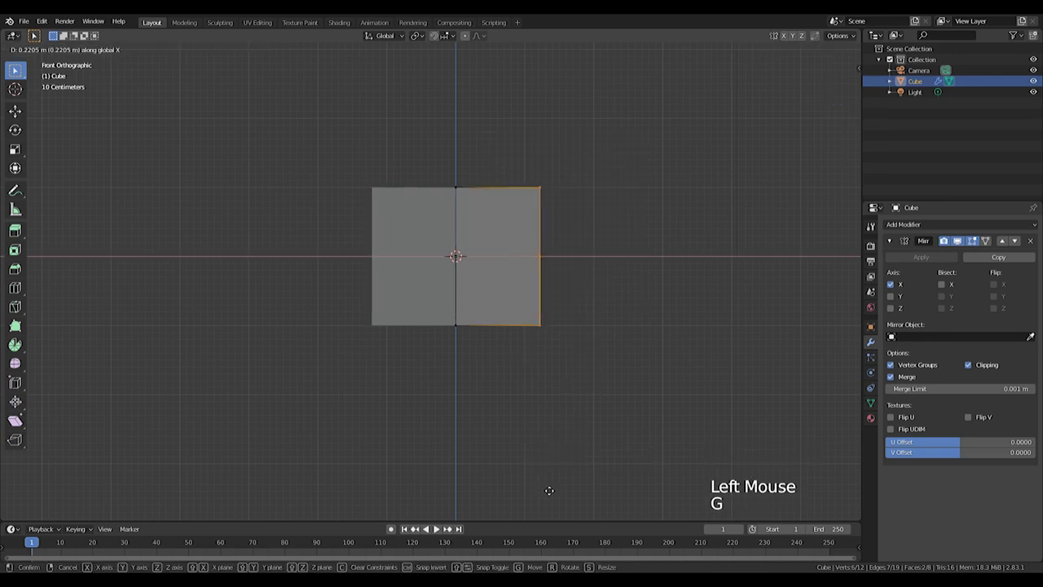
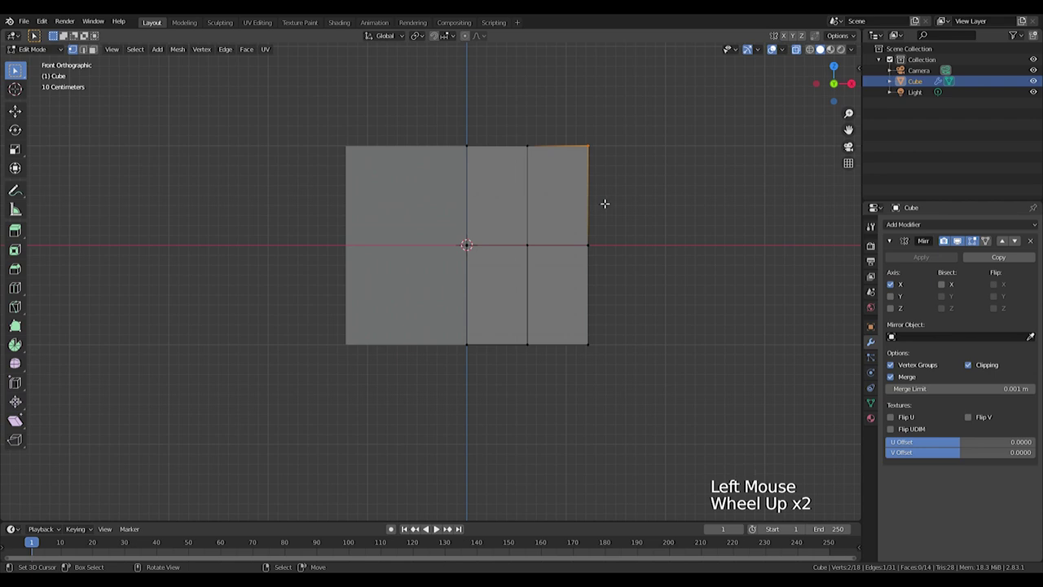
# Step: Add a Subdivision Surface modifier and move and scale outline vertices to round the body
pyautogui.press('g')
pyautogui.click(557, 321)
pyautogui.press('g')
pyautogui.click(464, 327)
pyautogui.click(477, 348)
pyautogui.press('s')
pyautogui.click(937, 220)
pyautogui.click(935, 226)
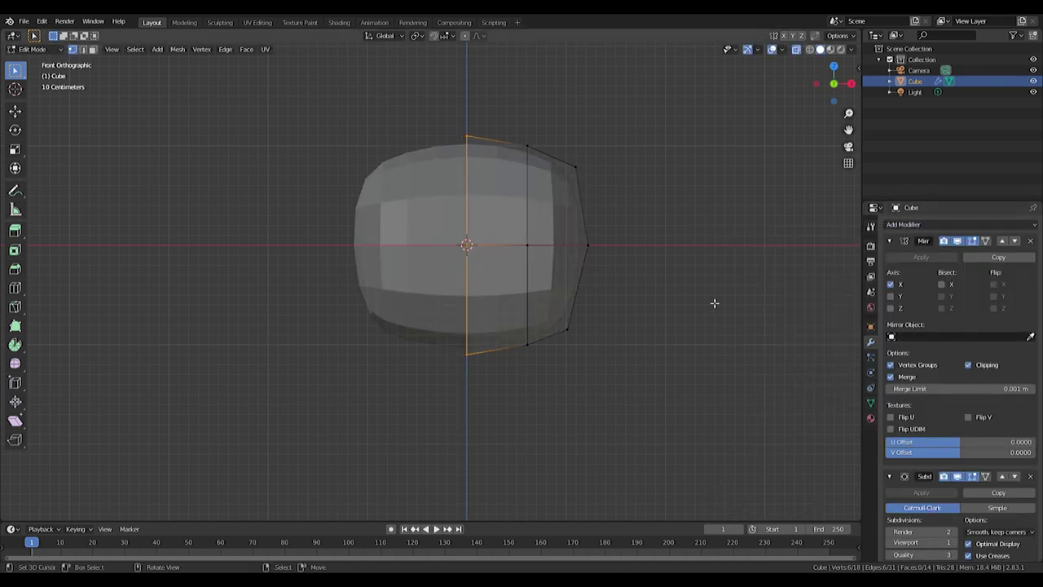
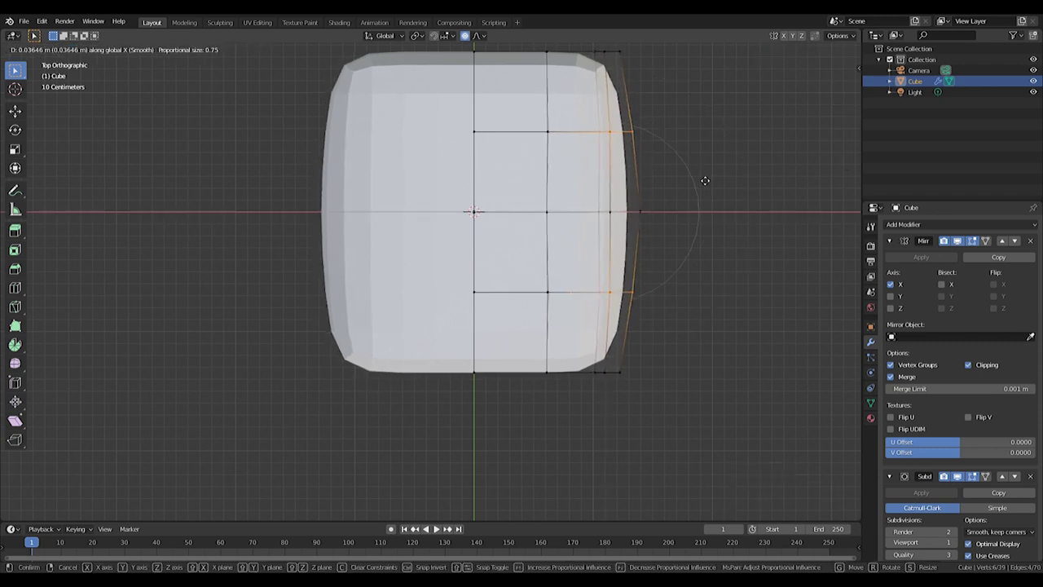
# Step: Soften the body's sides with an X-restricted proportional move, then view it from the top
pyautogui.press('Tab')
pyautogui.middleClick(750, 277)
pyautogui.press('KP_7')
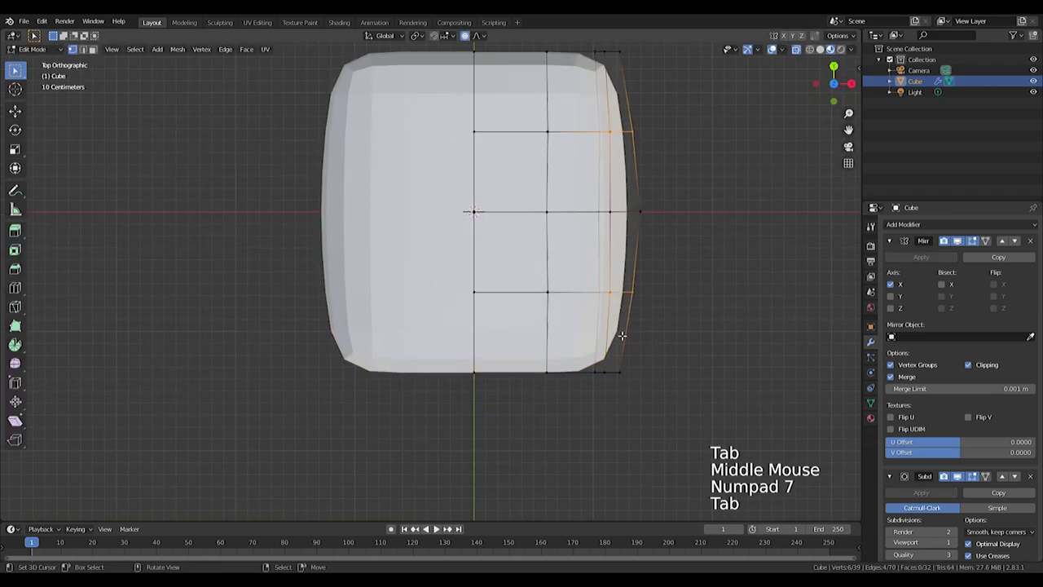
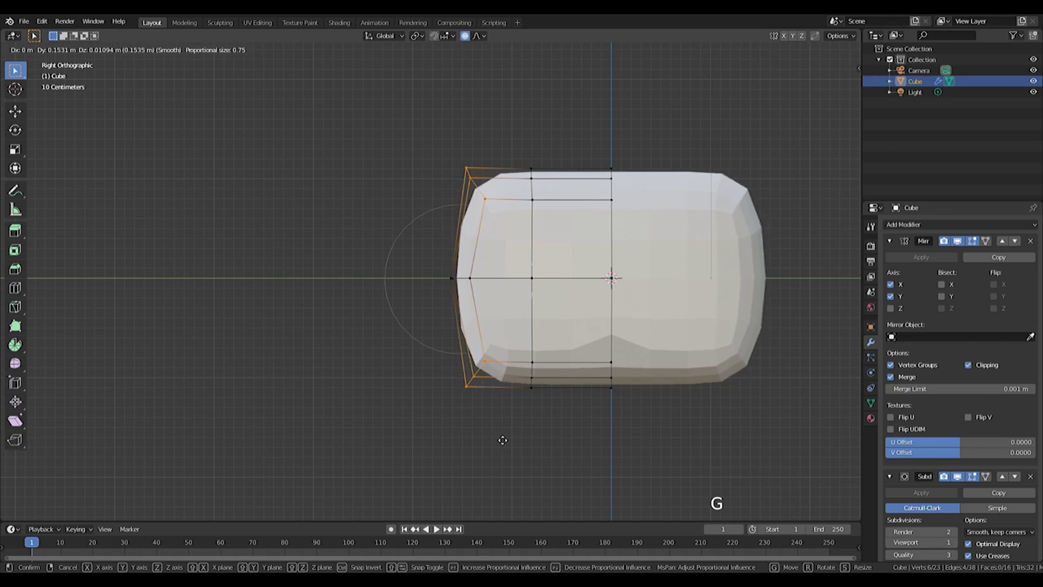
# Step: Confirm the front shaping, then in Object Mode stretch the whole body along Y
pyautogui.press('s')
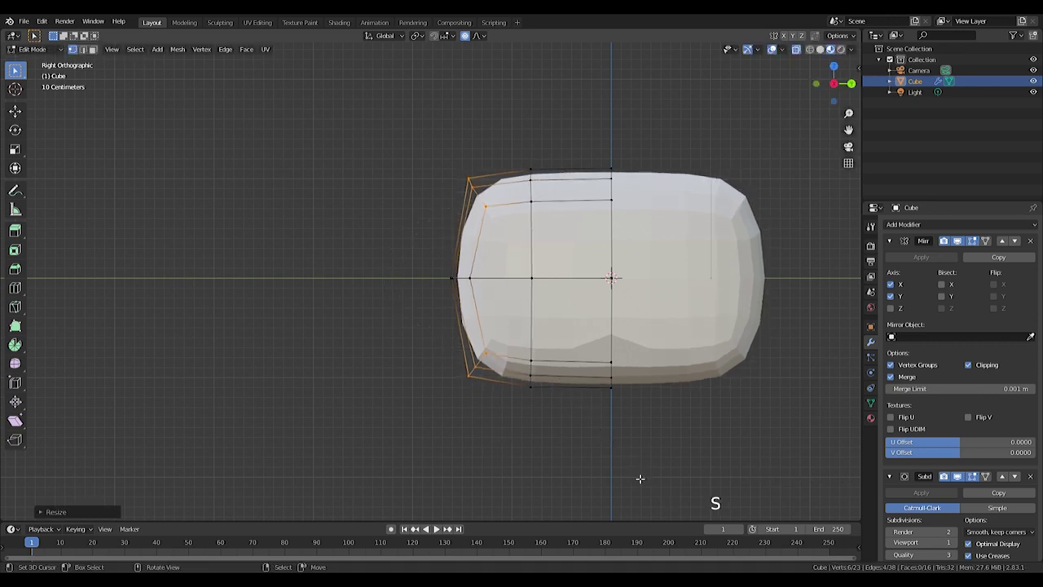
pyautogui.press('g')
pyautogui.press('Tab')
pyautogui.press('s')
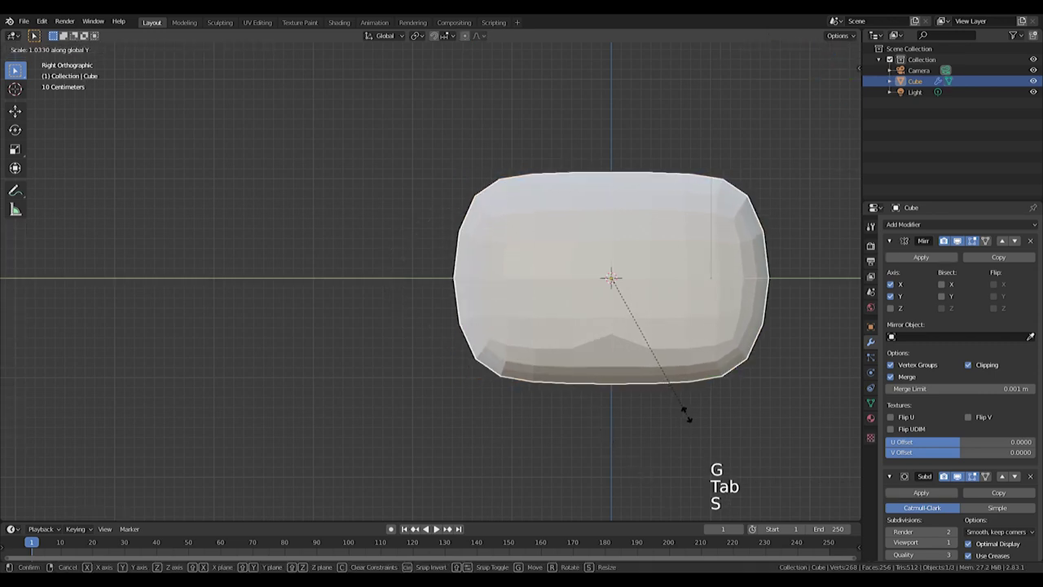
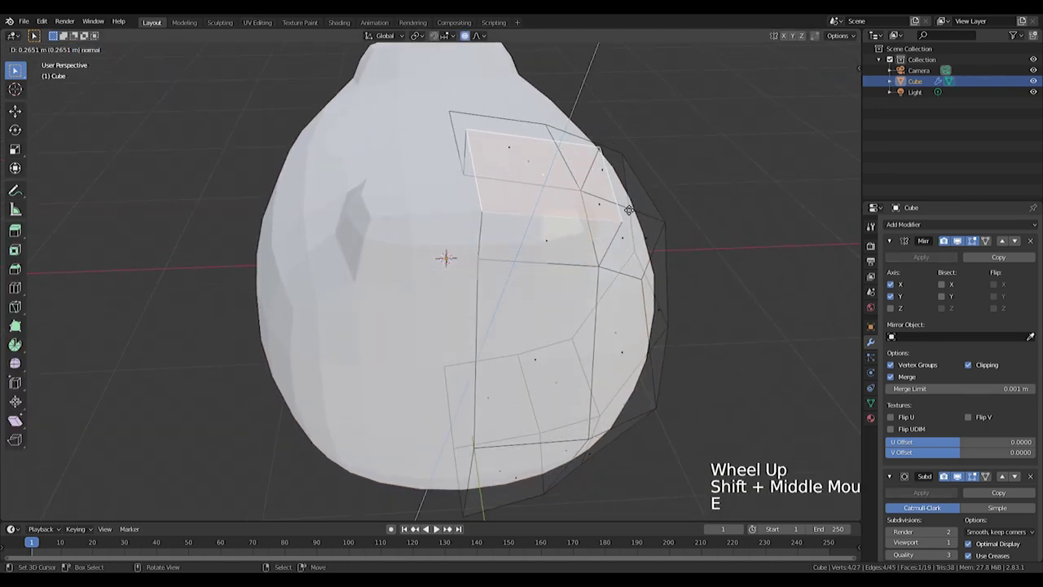
# Step: Extrude a face on top of the head and shrink it into an ear base
pyautogui.press('g')
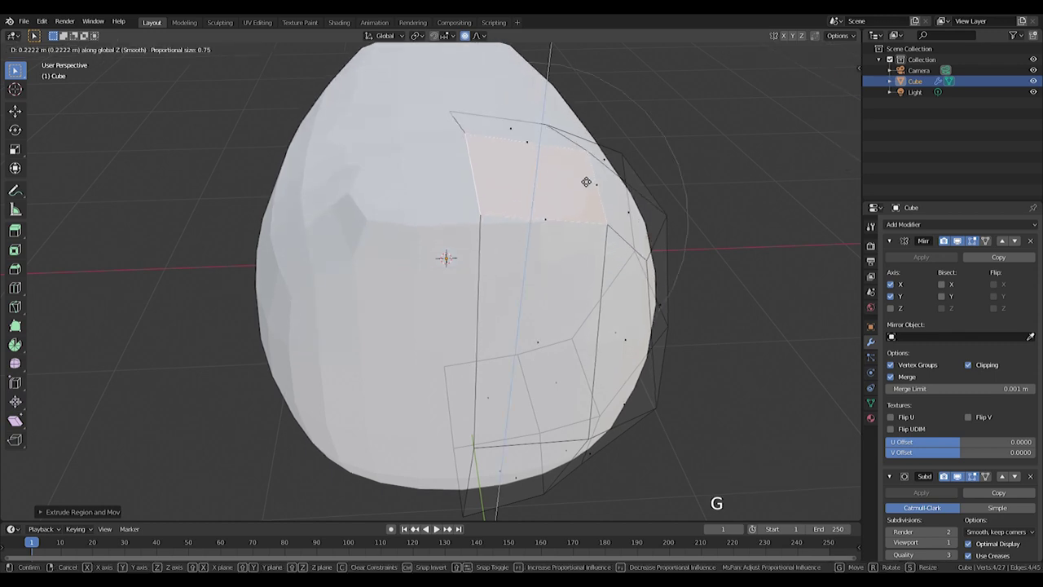
pyautogui.click(473, 40)
pyautogui.press('KP_1')
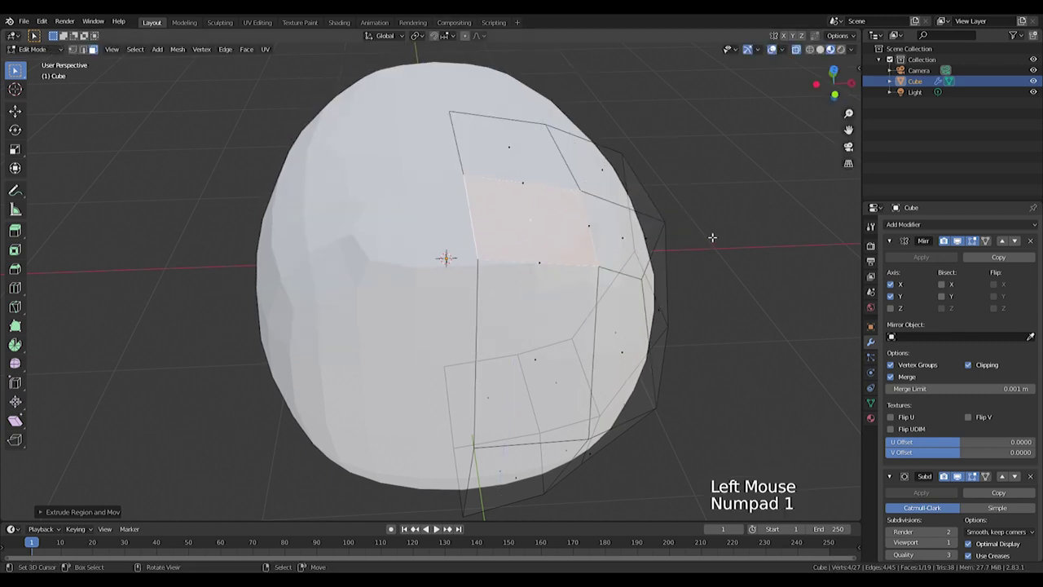
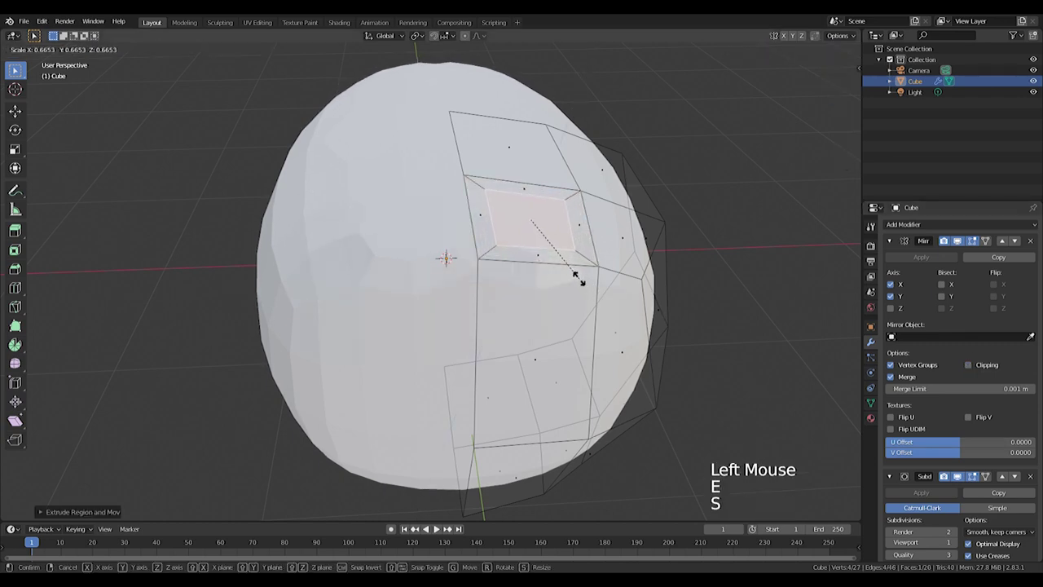
pyautogui.press('KP_1')
# Step: Extrude the ear face upward twice and scale its tip wider
pyautogui.scroll(3)
pyautogui.press('e')
pyautogui.press('e')
pyautogui.press('s')
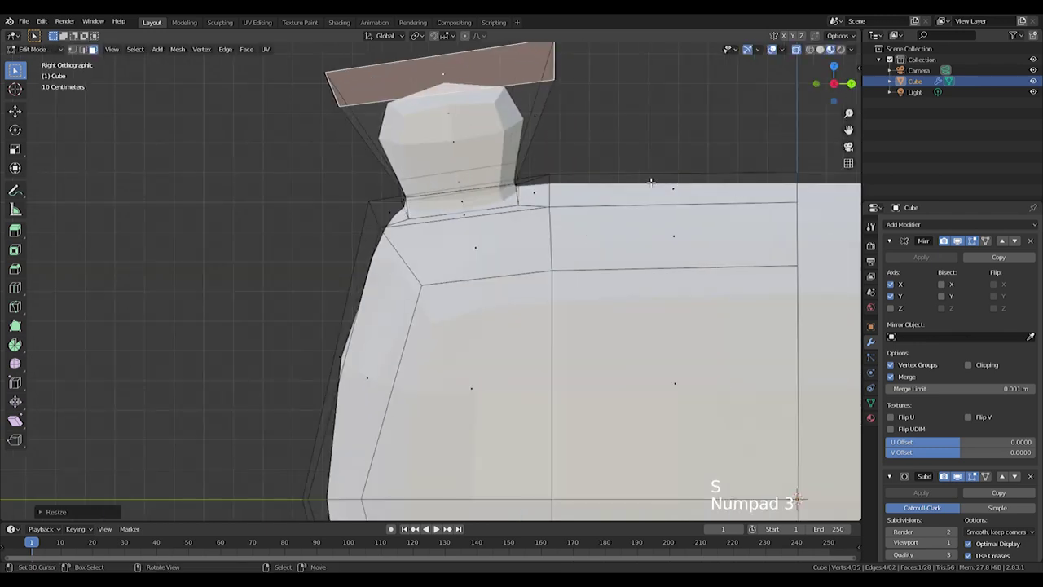
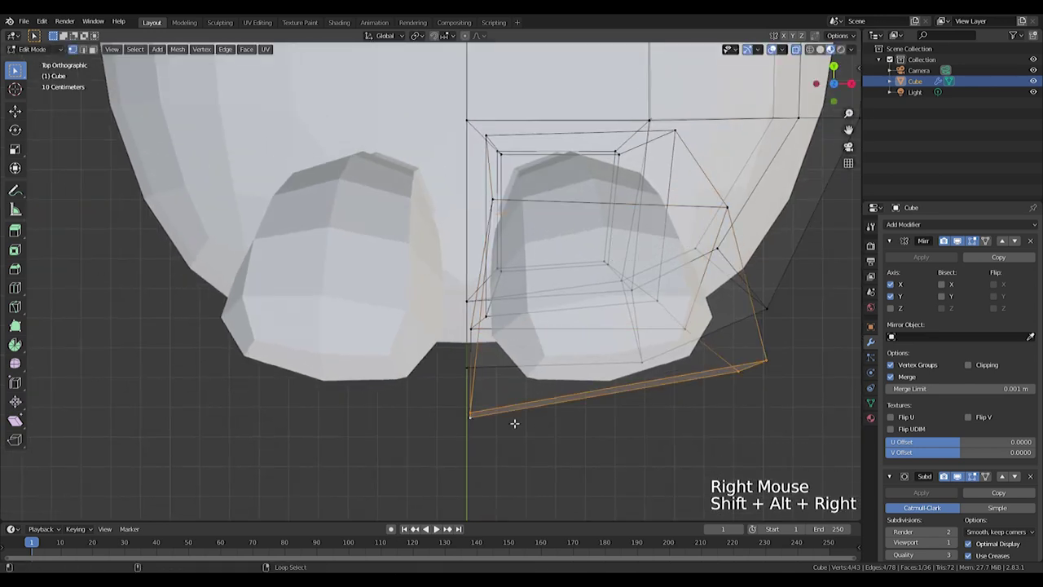
# Step: Rotate the ear vertices into a curl and inspect the mirrored ears from several angles
pyautogui.press('r')
pyautogui.press('Tab')
pyautogui.middleClick(736, 296)
pyautogui.scroll(-3)
pyautogui.middleClick(536, 278)
pyautogui.scroll(-3)
pyautogui.press('Tab')
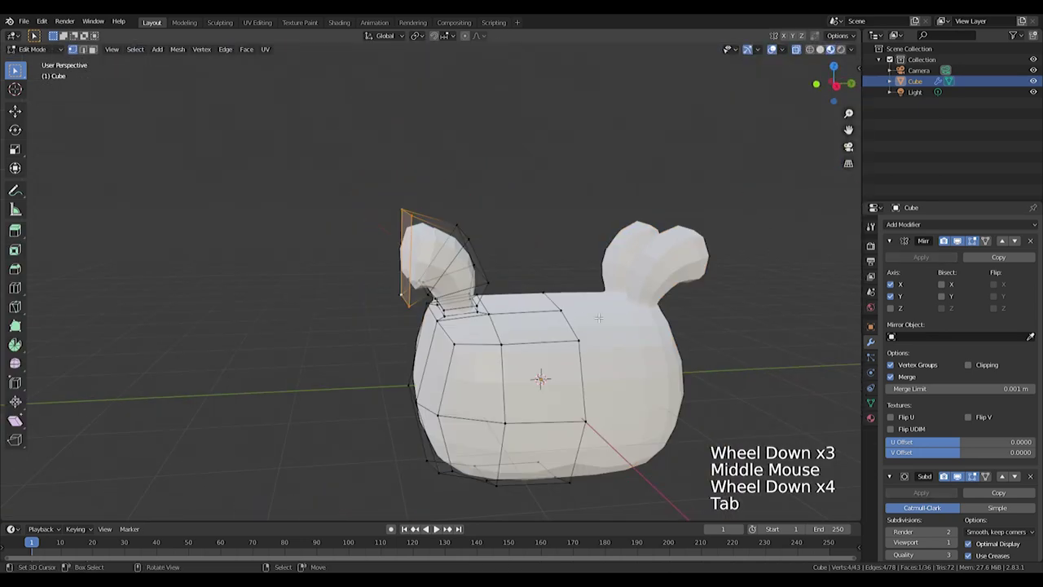
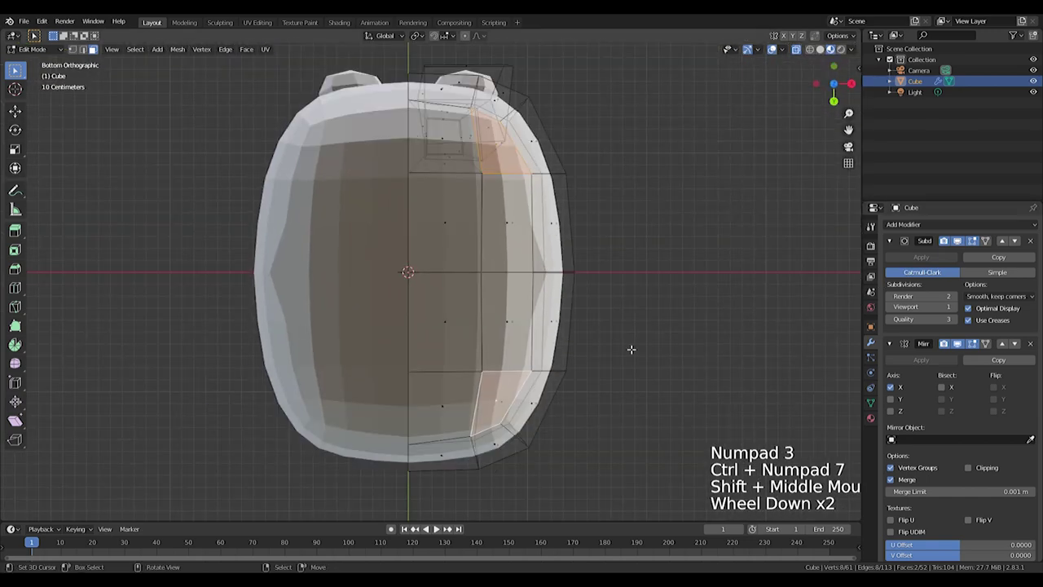
# Step: Extrude the bottom faces into small foot stubs and shrink them
pyautogui.press('e')
pyautogui.press('s')
pyautogui.click(418, 37)
pyautogui.press('s')
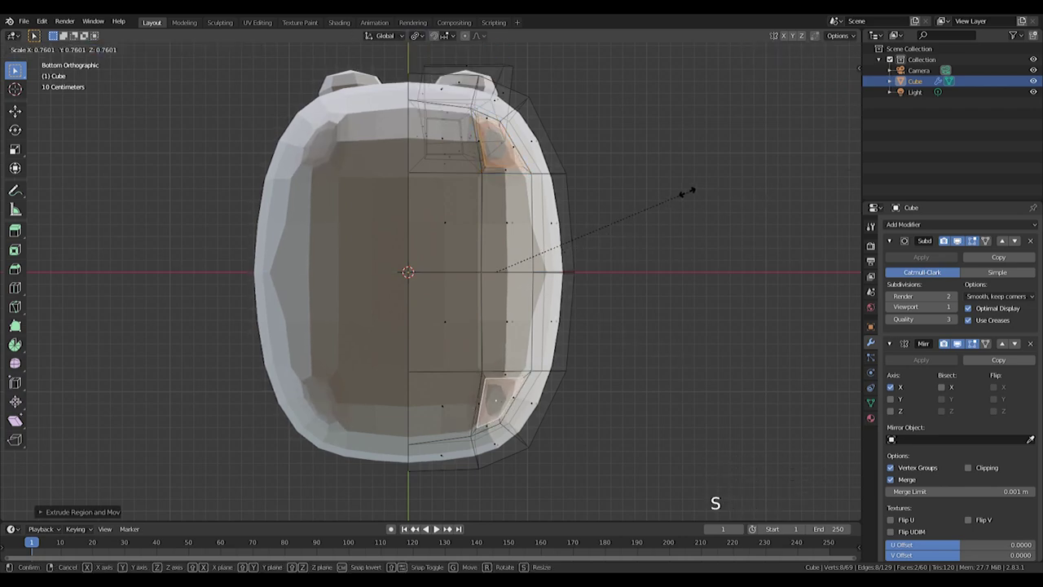
pyautogui.middleClick(688, 229)
pyautogui.press('KP_7')
# Step: From side view, extrude the feet downward in stages and enlarge the soles
pyautogui.press('KP_3')
pyautogui.scroll(3)
pyautogui.scroll(-3)
pyautogui.press('e')
pyautogui.scroll(3)
pyautogui.press('e')
pyautogui.press('s')
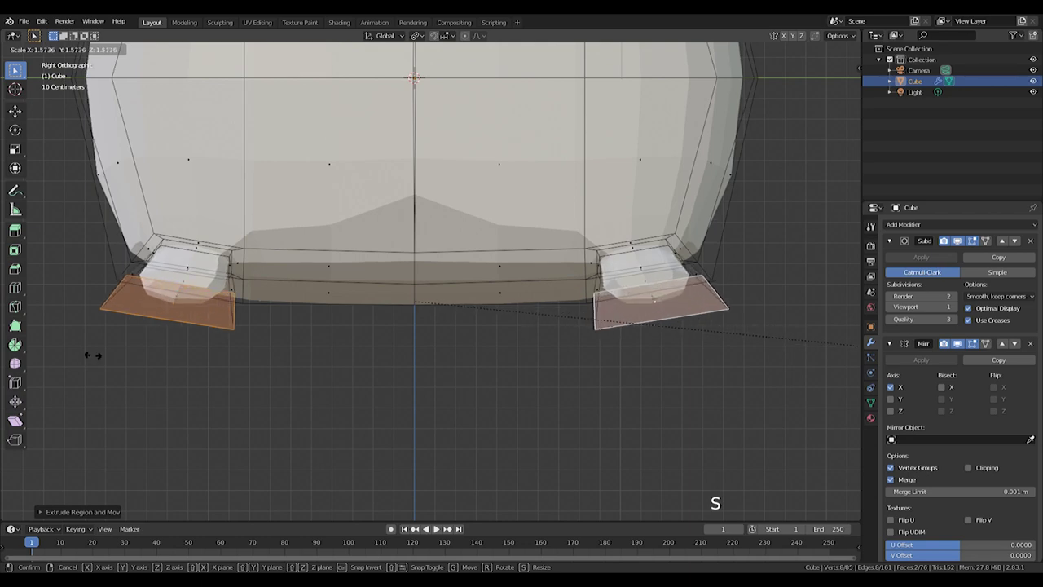
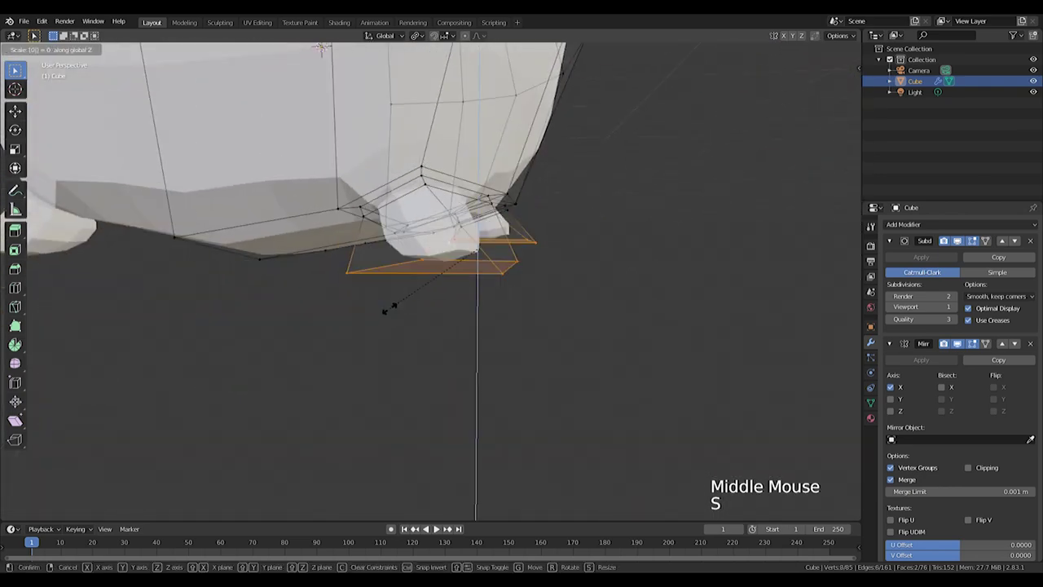
# Step: Confirm the flattened soles and add an edge loop around the foot
pyautogui.press('KP_1')
pyautogui.scroll(3)
pyautogui.middleClick(457, 270)
pyautogui.press('g')
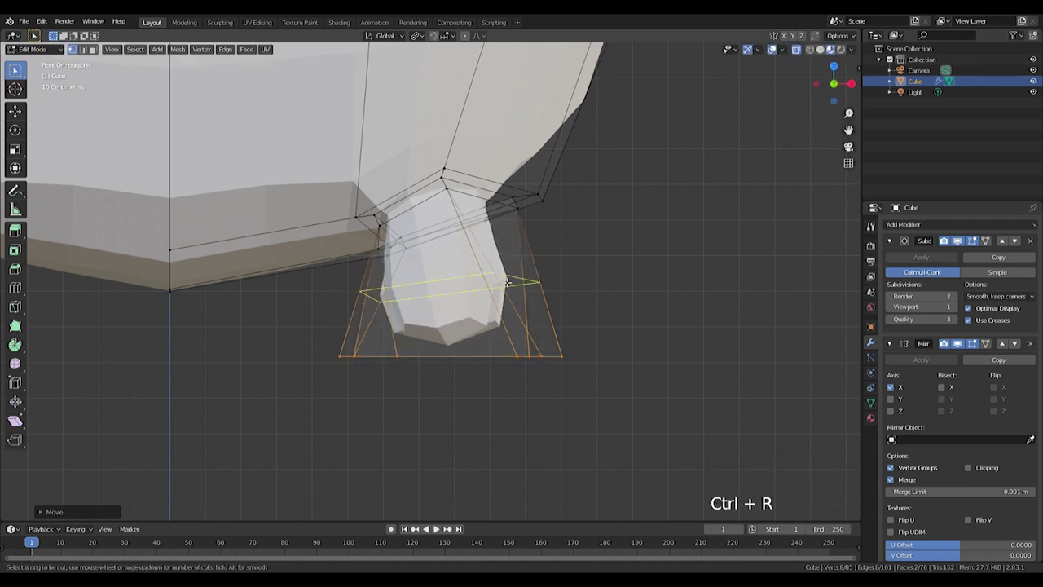
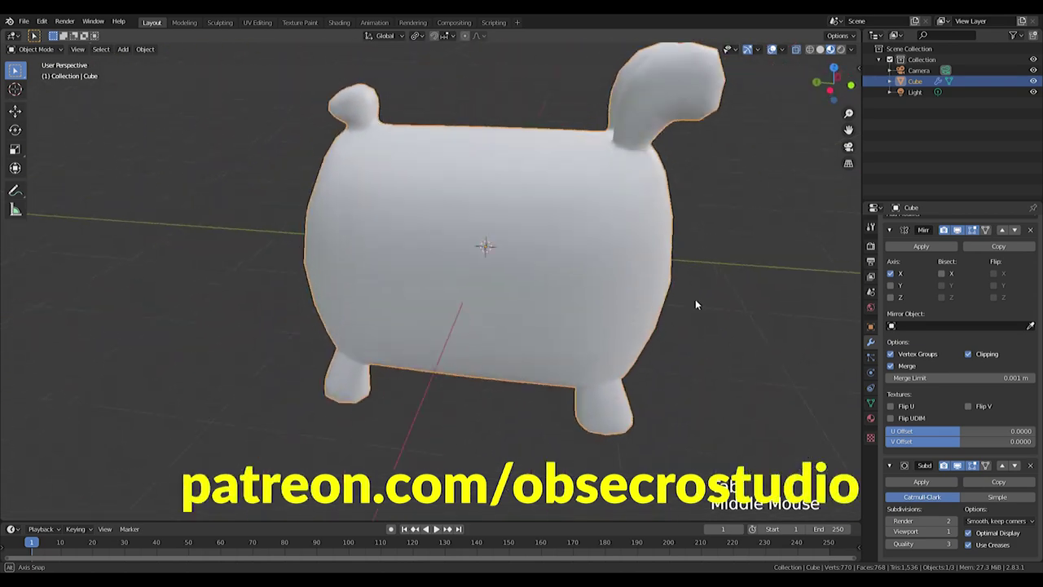
# Step: Orbit around the finished hamster body to check the pulled-out rear edge
pyautogui.scroll(-3)
pyautogui.middleClick(965, 534)
pyautogui.click(958, 533)
pyautogui.middleClick(354, 102)
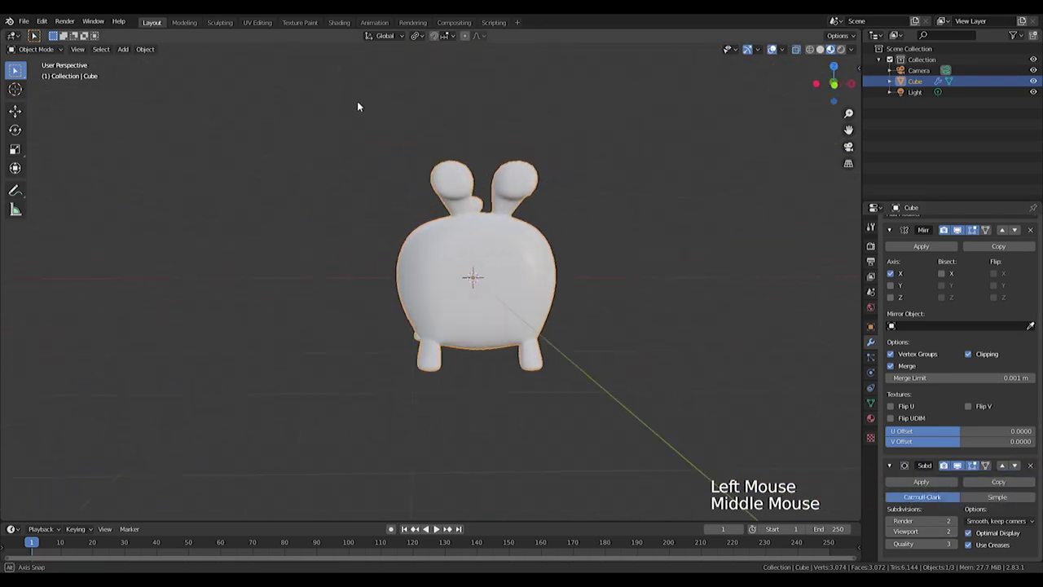
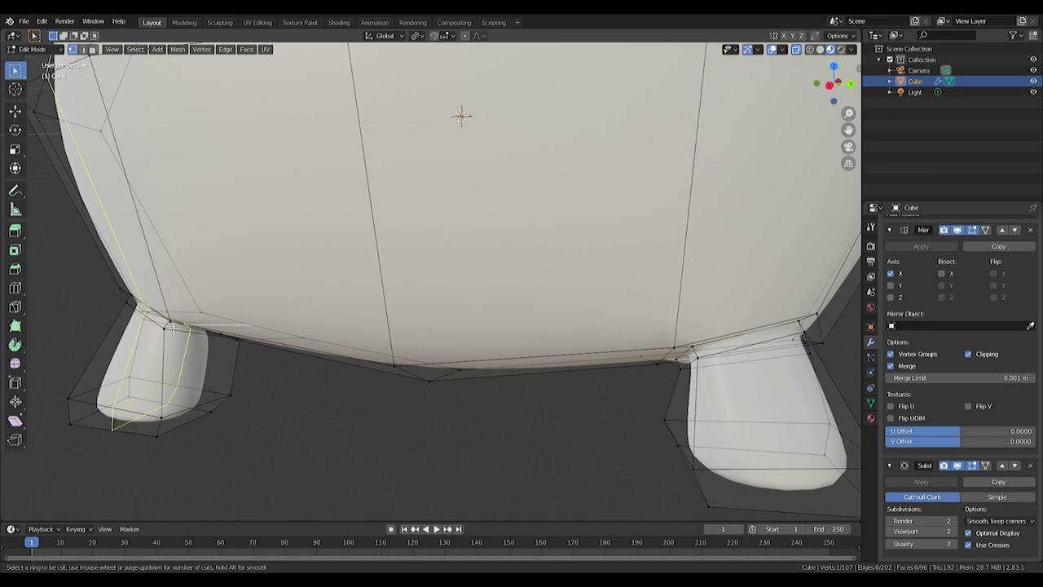
# Step: Cut a new edge loop with Ctrl+R around the top of the leg where it meets the body
pyautogui.press('ctrl+r')
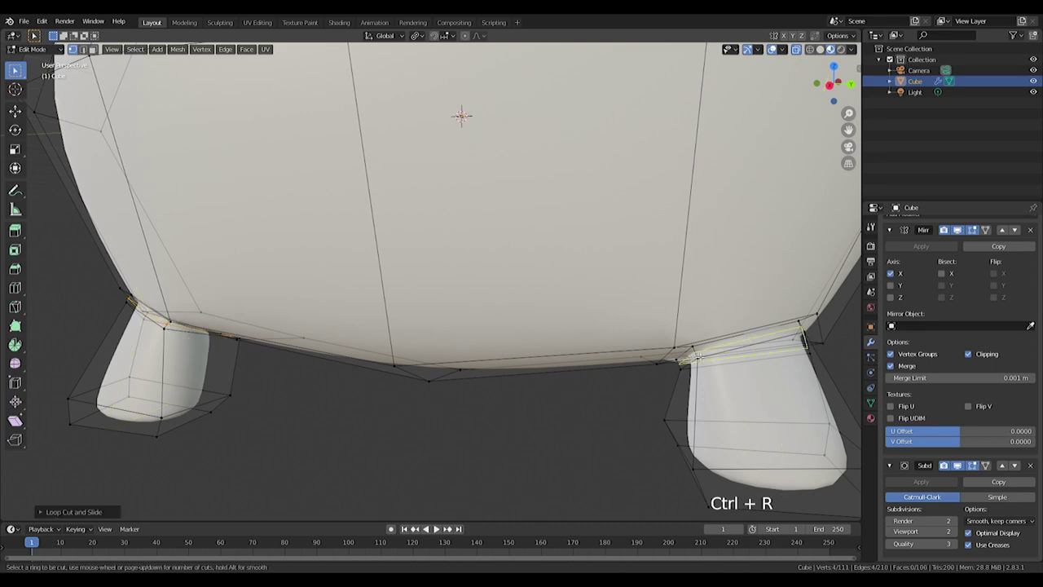
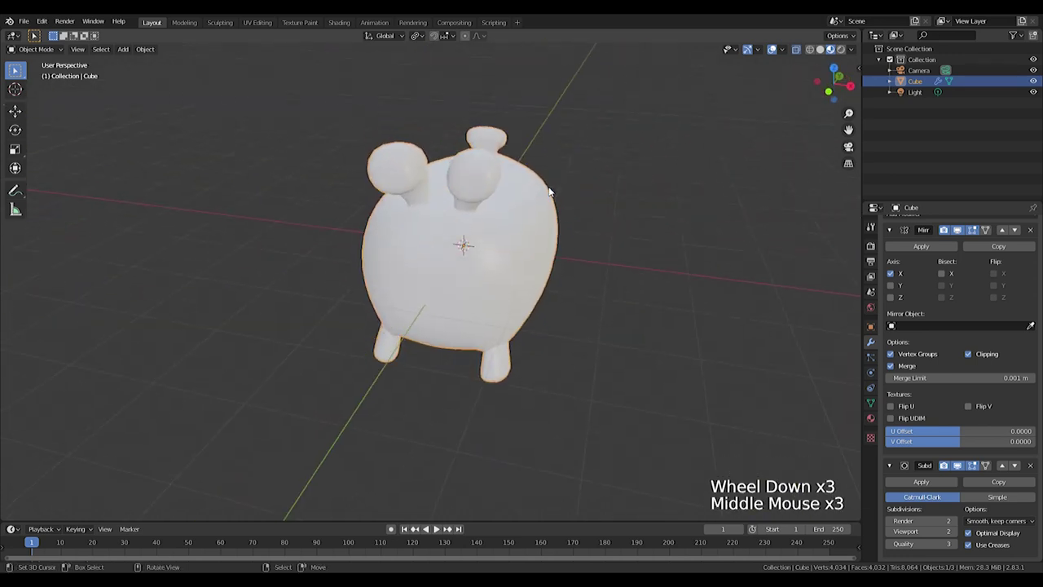
# Step: Switch to Front Orthographic view of the hamster and zoom in
pyautogui.middleClick(488, 245)
pyautogui.middleClick(531, 294)
pyautogui.press('KP_1')
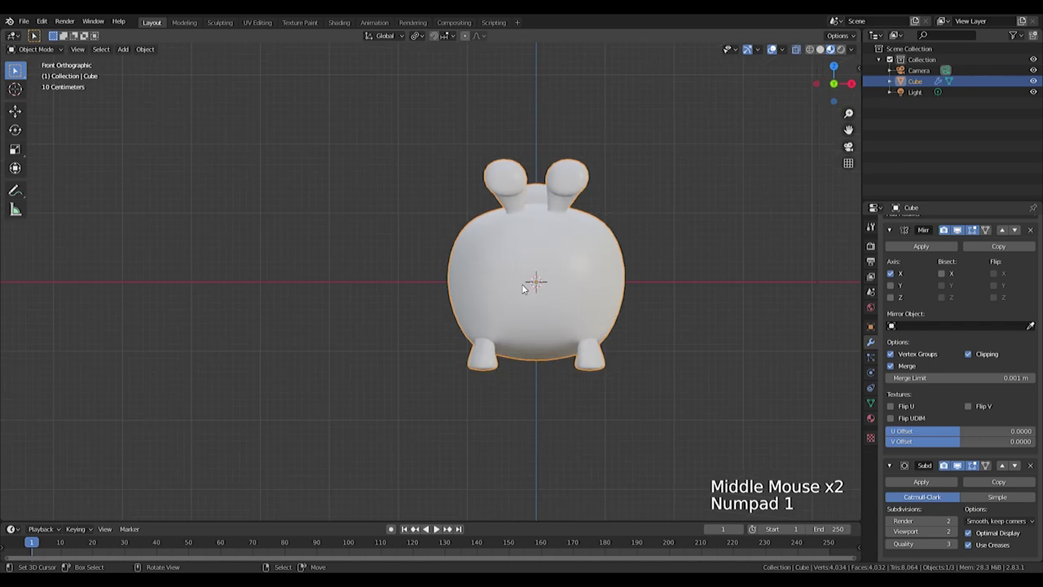
pyautogui.scroll(3)
# Step: Add an armature and enable In Front so its bones show through the hamster body
pyautogui.press('shift+a')
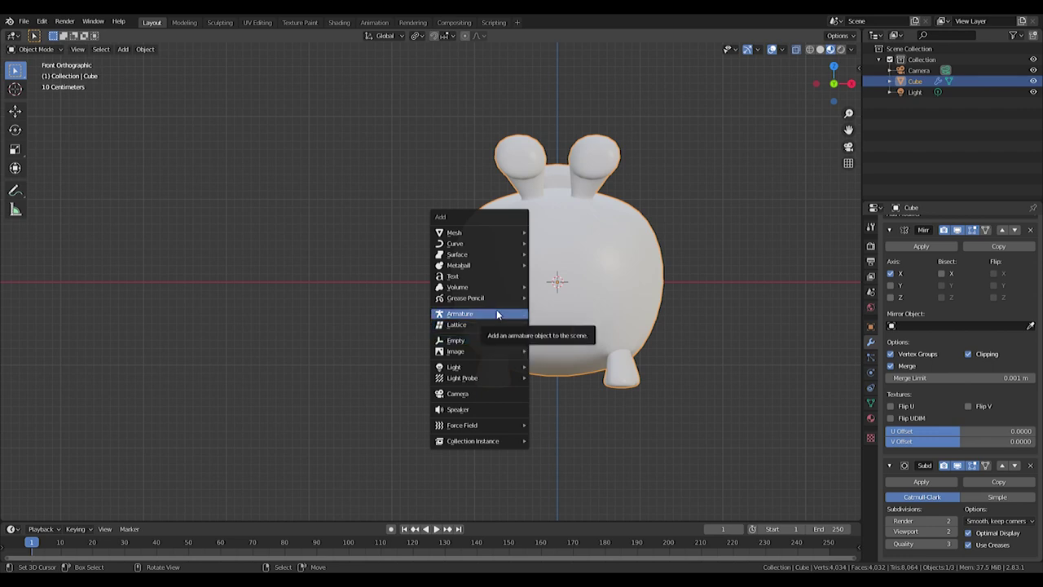
pyautogui.click(878, 388)
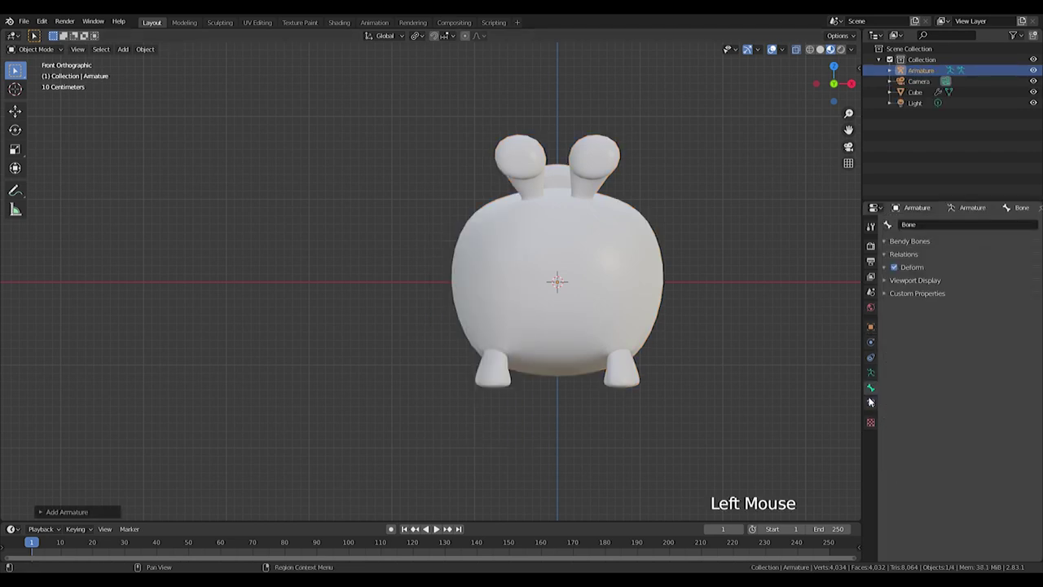
pyautogui.click(873, 402)
pyautogui.click(874, 380)
pyautogui.click(893, 381)
pyautogui.click(1028, 408)
# Step: In Right view, rotate the first bone 90° to lie flat beneath the body and enter Edit Mode
pyautogui.press('KP_3')
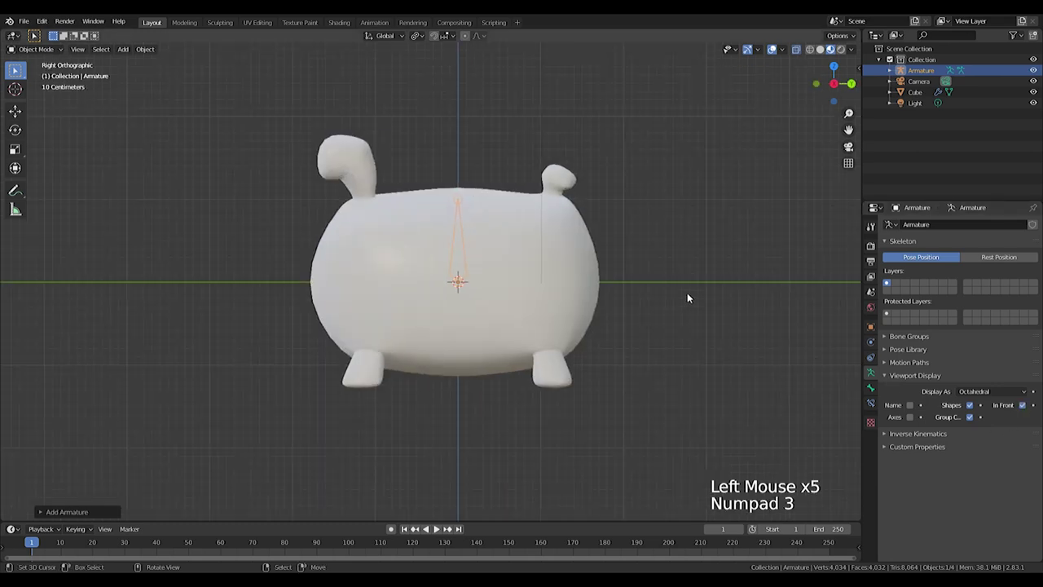
pyautogui.press('r')
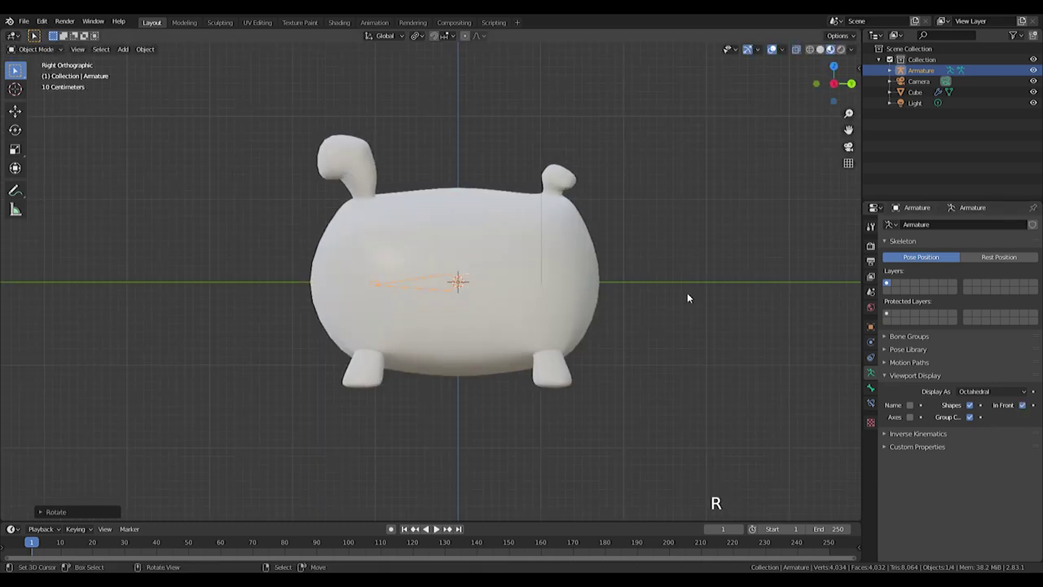
pyautogui.press('g')
pyautogui.press('Tab')
pyautogui.scroll(3)
# Step: Extrude a chain of connected spine bones from rear to front inside the hamster body
pyautogui.press('a')
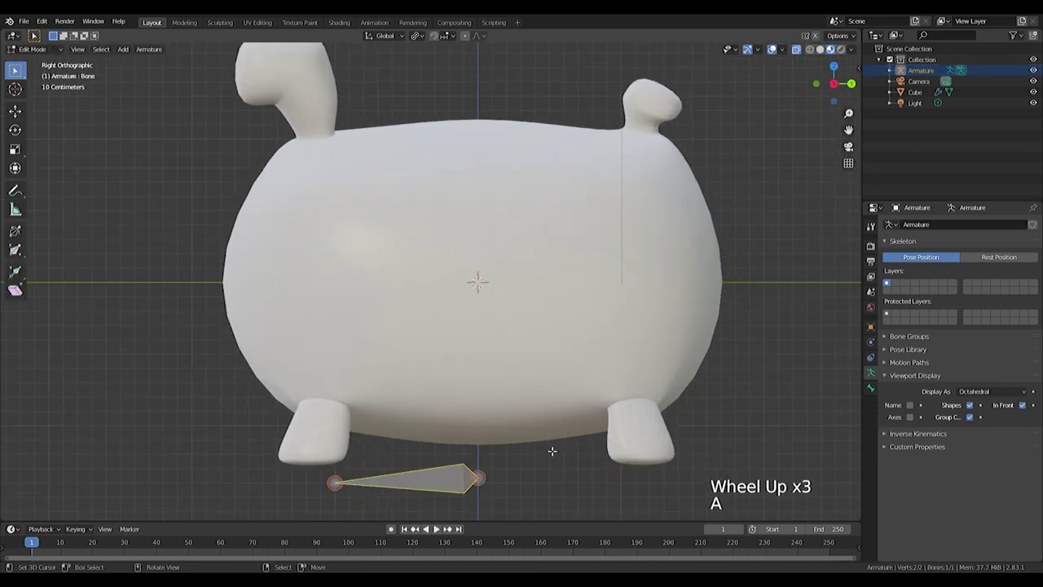
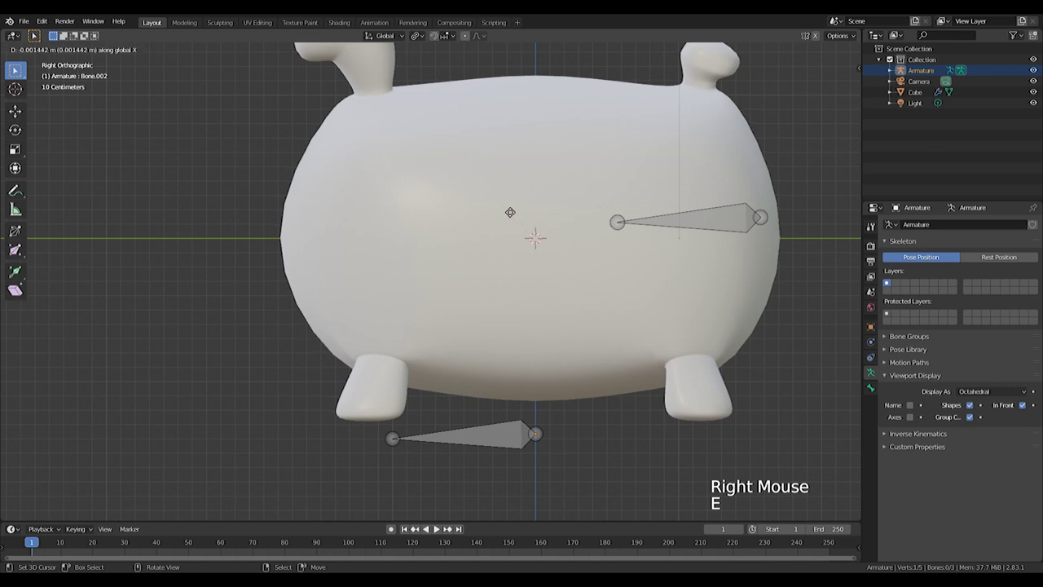
pyautogui.press('y')
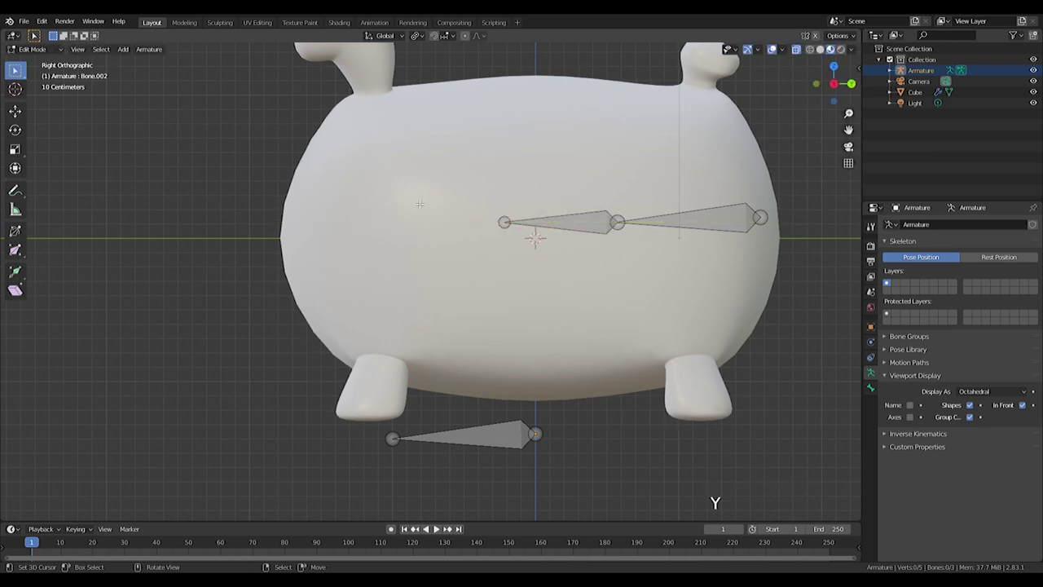
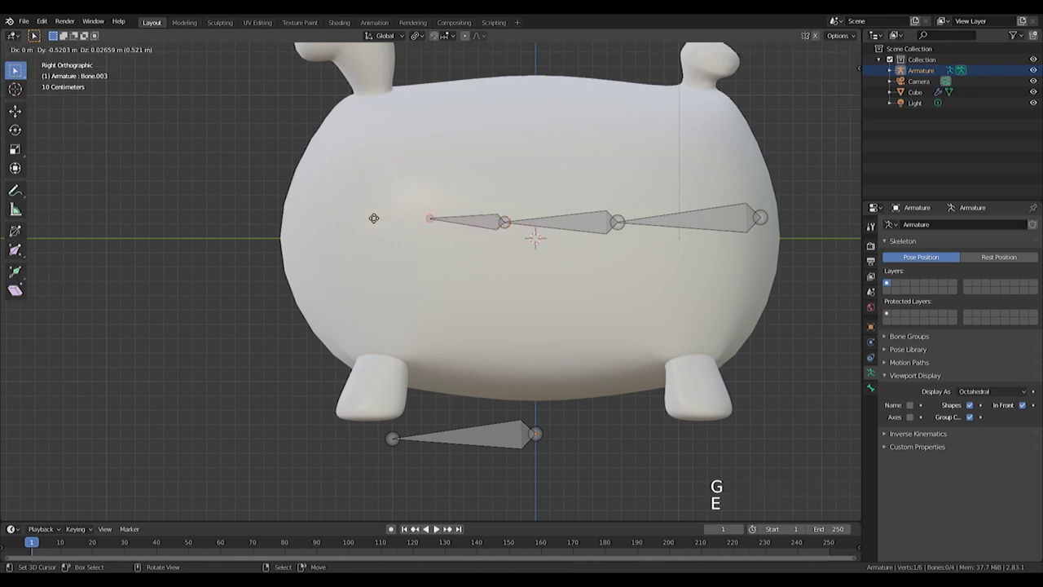
pyautogui.press('e')
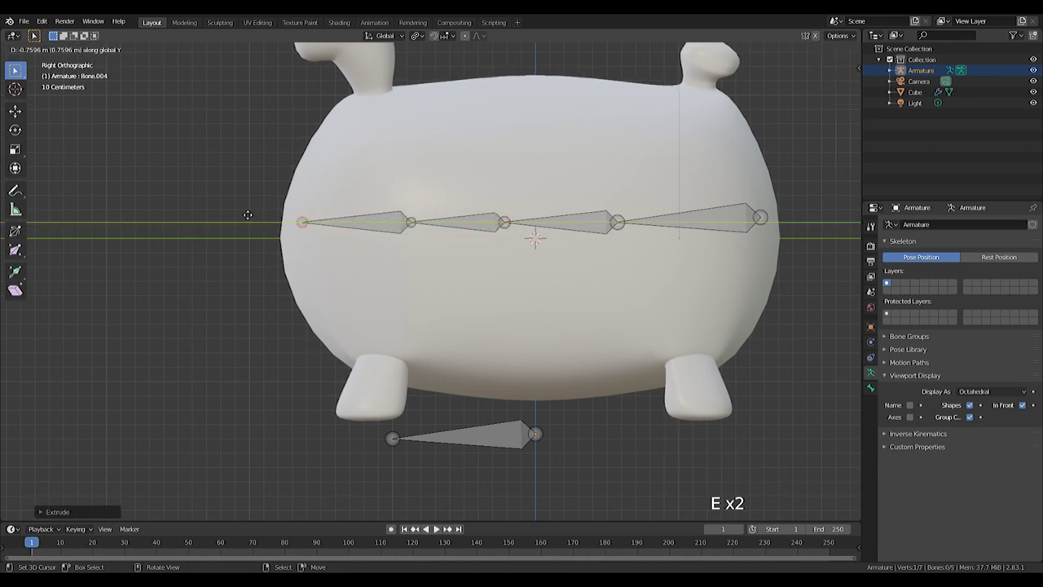
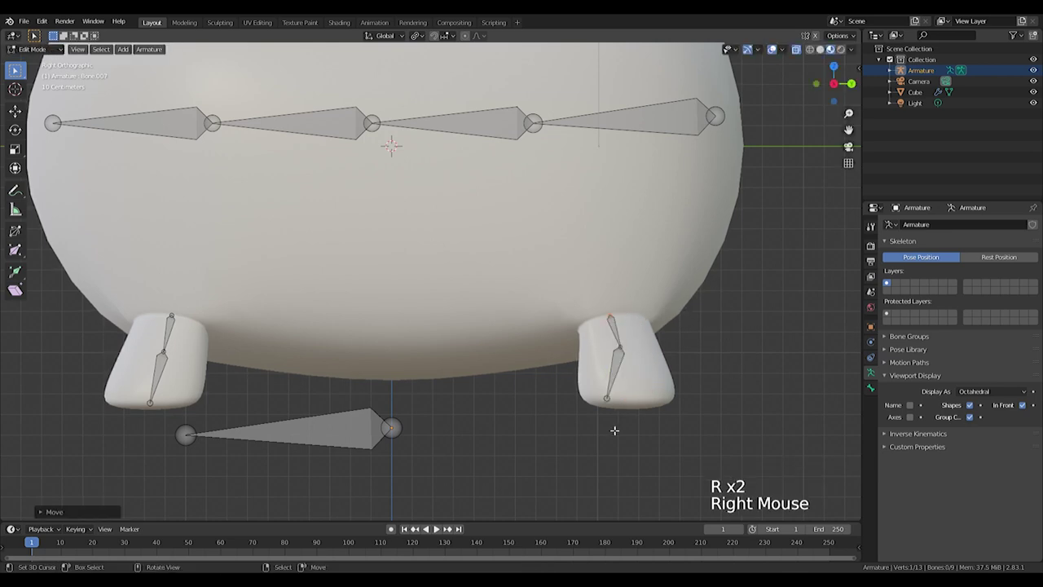
# Step: Duplicate the leg bones into the opposite legs, rotate them to fit, and leave Edit Mode
pyautogui.rightClick(619, 397)
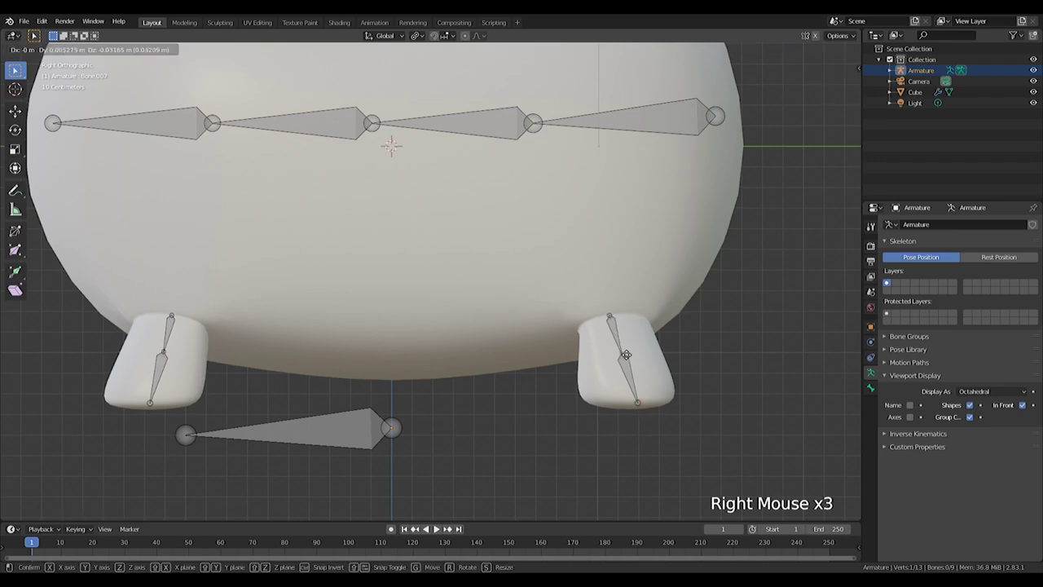
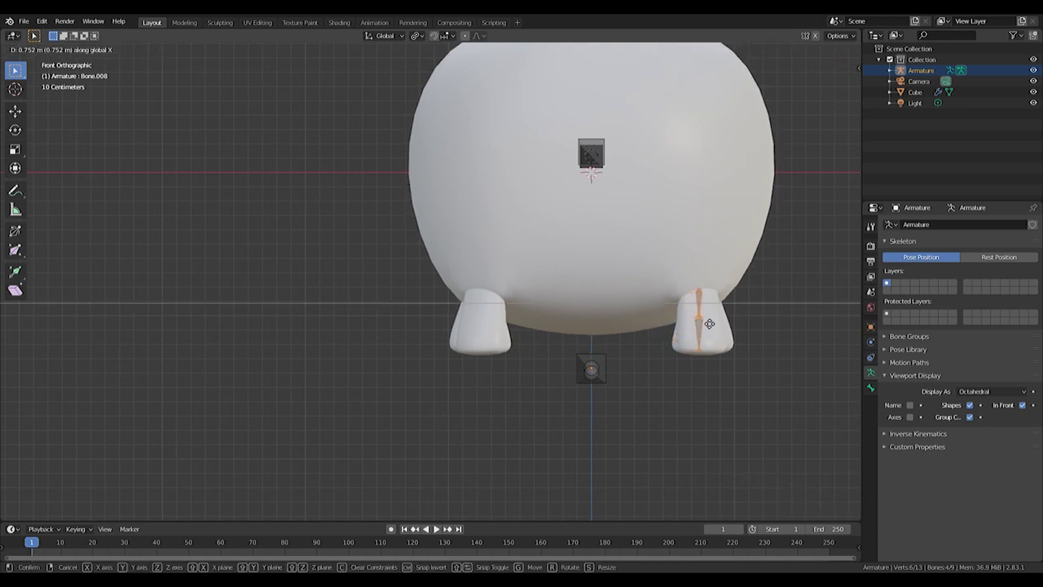
pyautogui.press('r')
pyautogui.press('shift+d')
pyautogui.press('r')
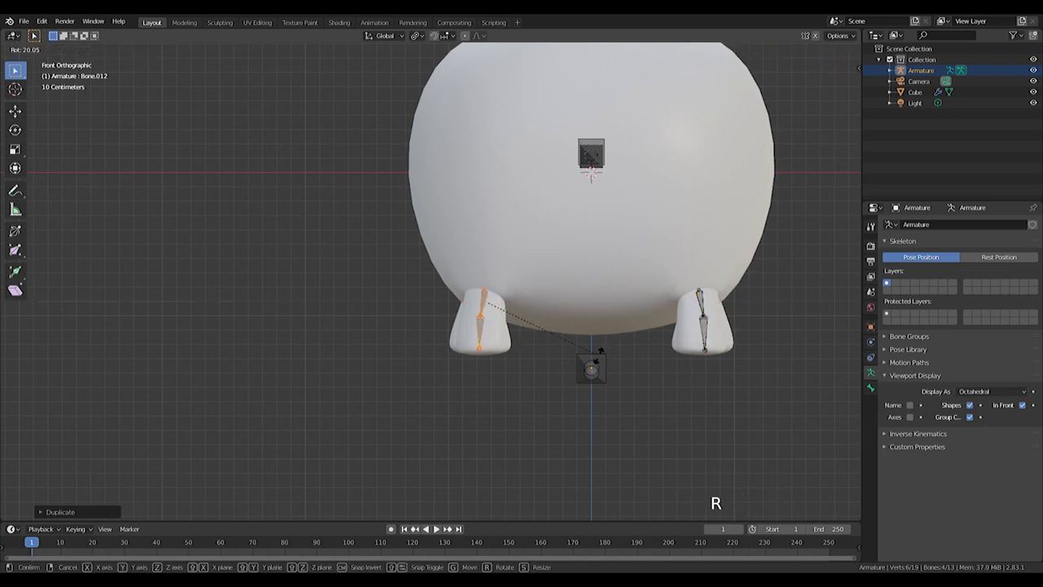
pyautogui.scroll(-3)
pyautogui.press('Tab')
pyautogui.middleClick(651, 373)
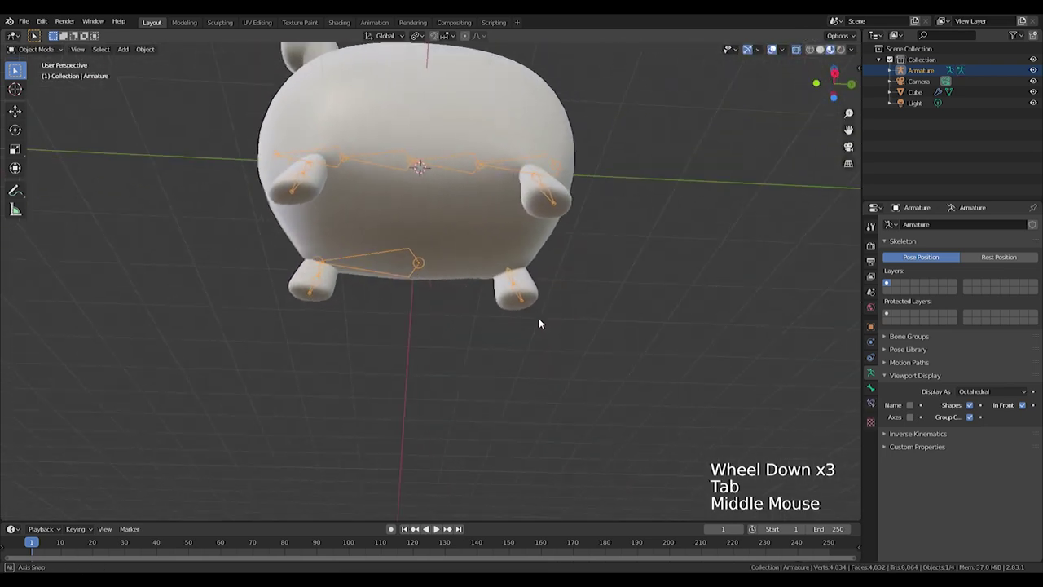
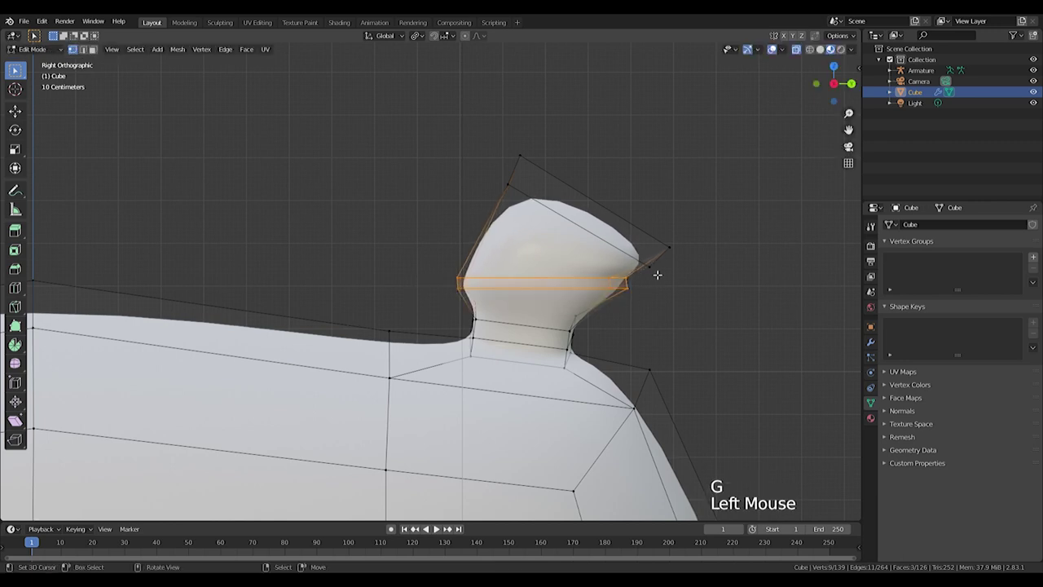
# Step: Rotate and shrink the ear's lower edge loop to pinch the ear into a narrower base
pyautogui.press('r')
pyautogui.press('s')
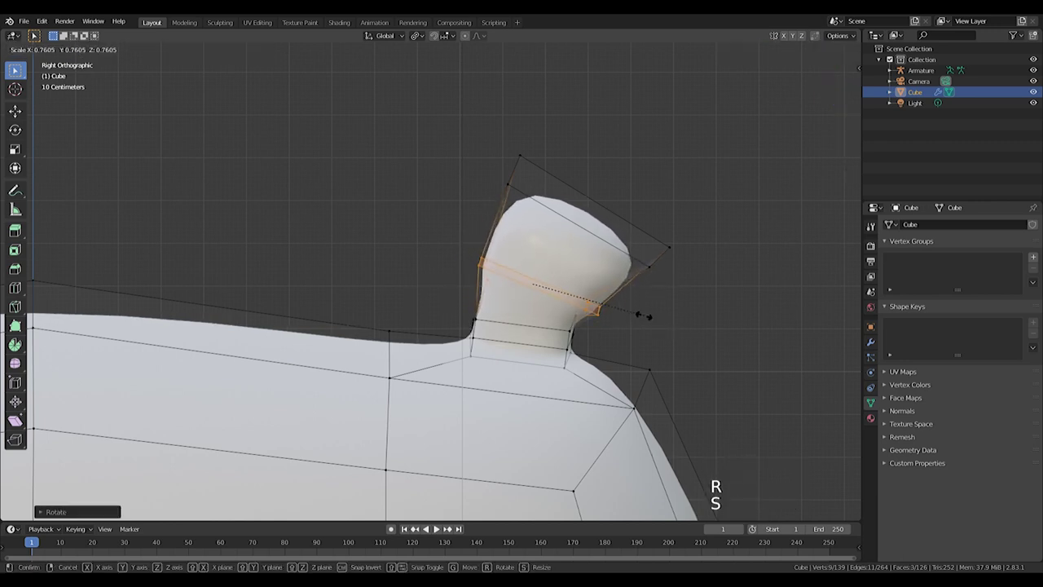
pyautogui.press('Tab')
pyautogui.scroll(-3)
pyautogui.scroll(3)
# Step: Retry tilting the ear loop and undo the unwanted changes
pyautogui.press('Tab')
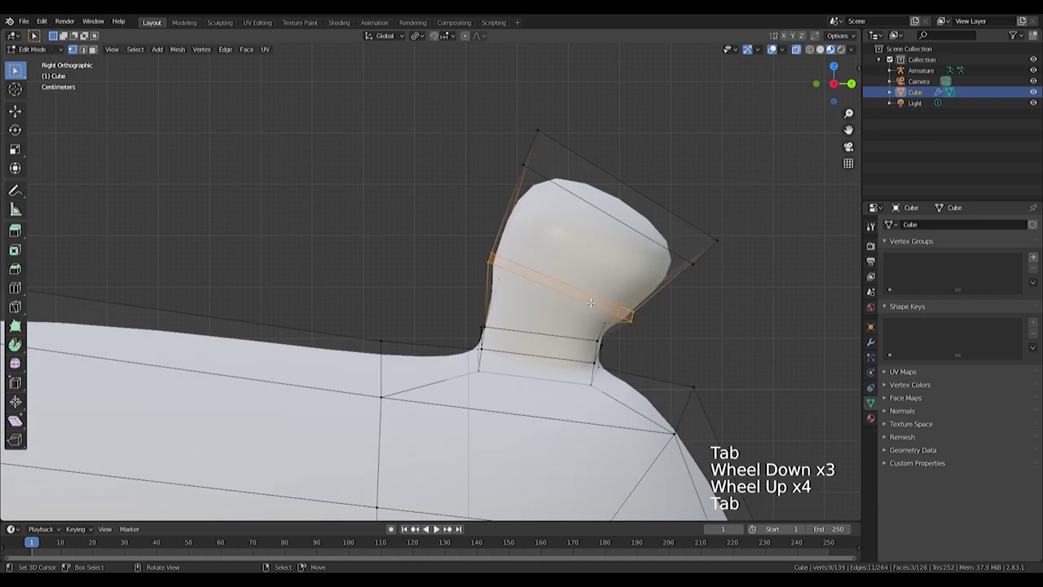
pyautogui.press('ctrl+z')
pyautogui.press('ctrl+z')
pyautogui.press('ctrl+z')
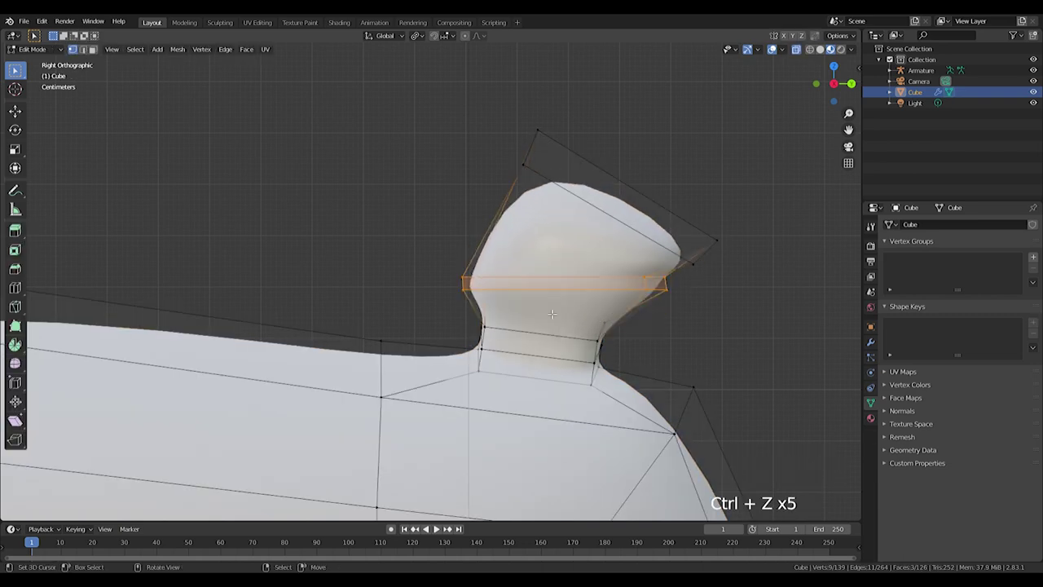
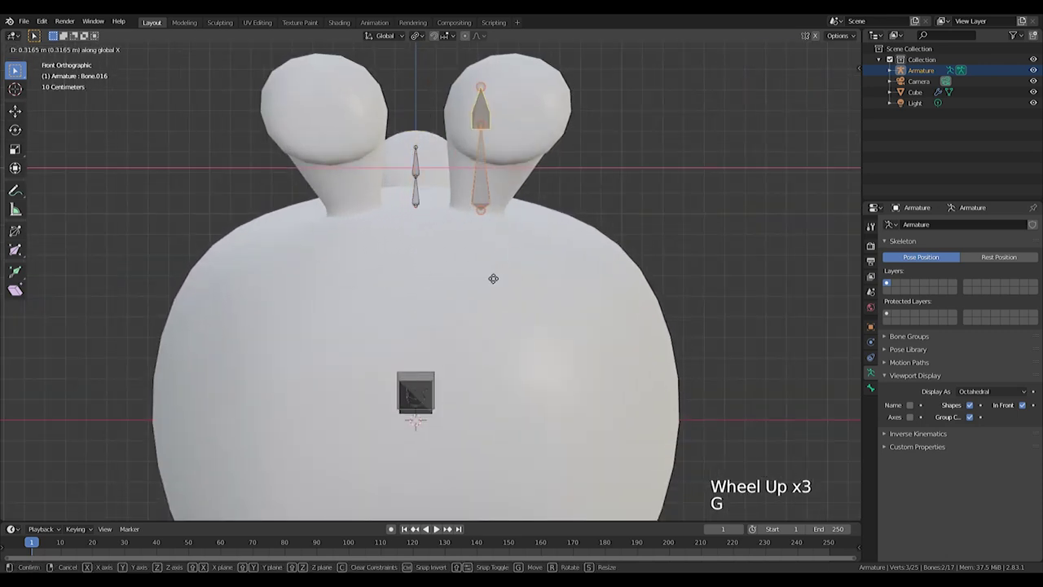
# Step: Angle the ear bone up into the right ear and move its copy sideways along X into the left ear
pyautogui.press('r')
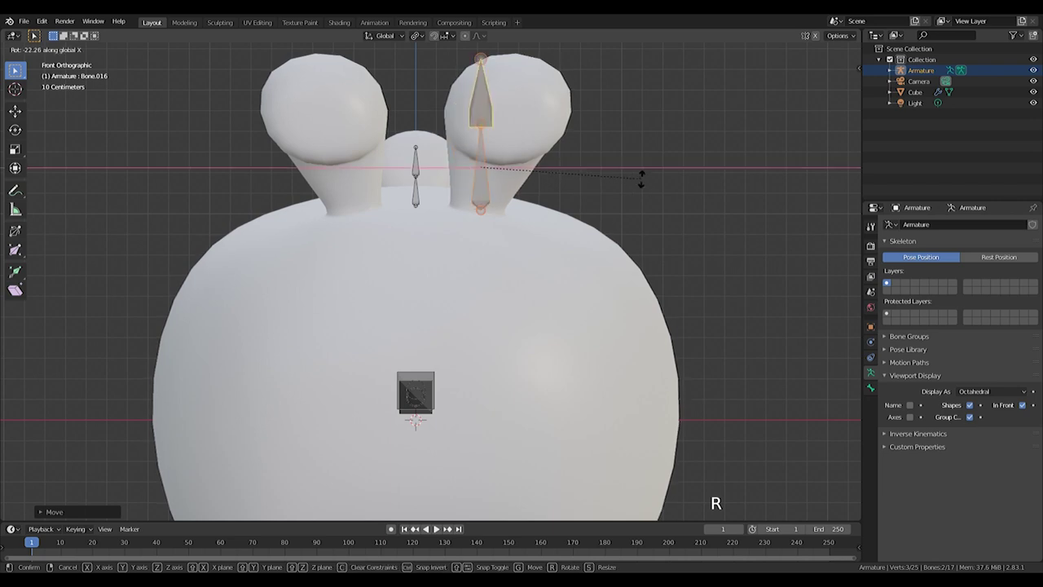
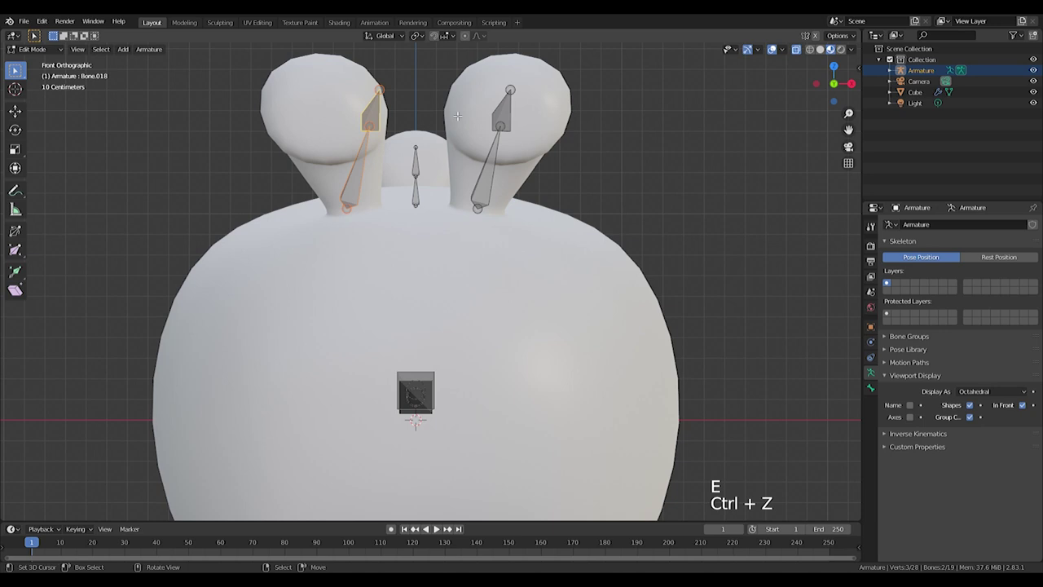
pyautogui.press('r')
pyautogui.press('g')
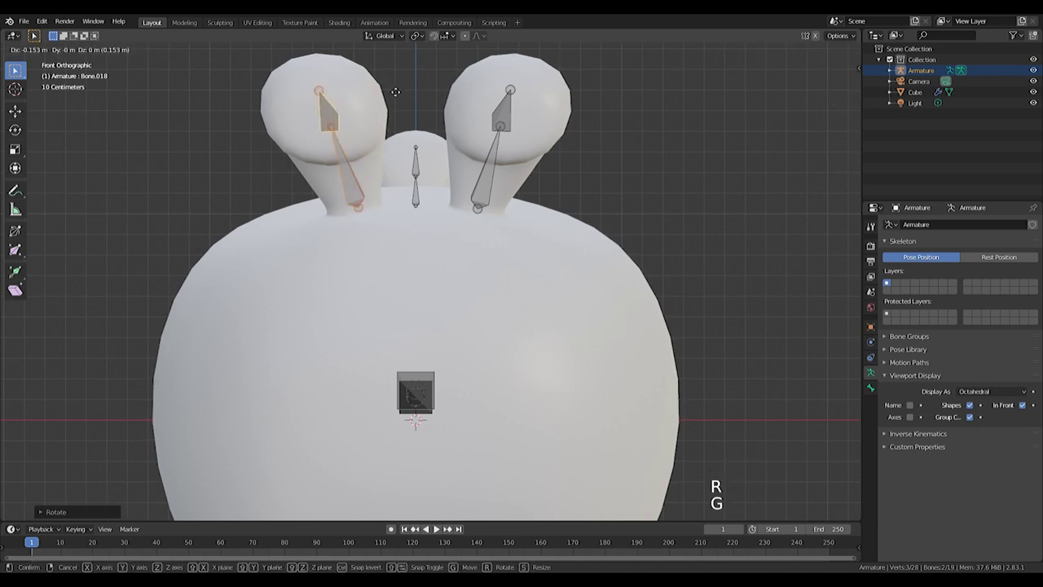
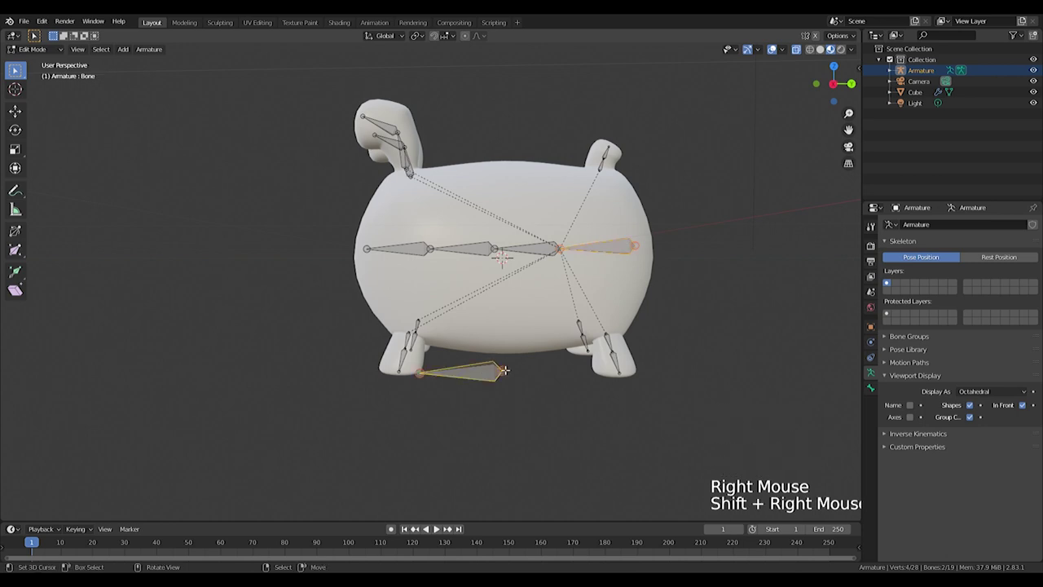
# Step: Leave bone editing and select the hamster mesh together with the armature
pyautogui.press('Tab')
pyautogui.middleClick(445, 341)
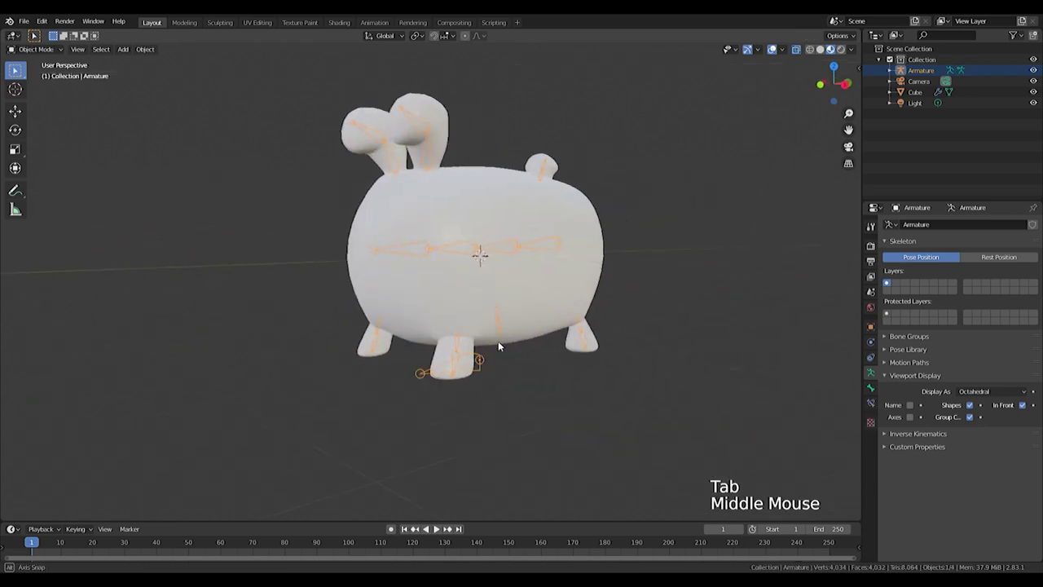
pyautogui.scroll(3)
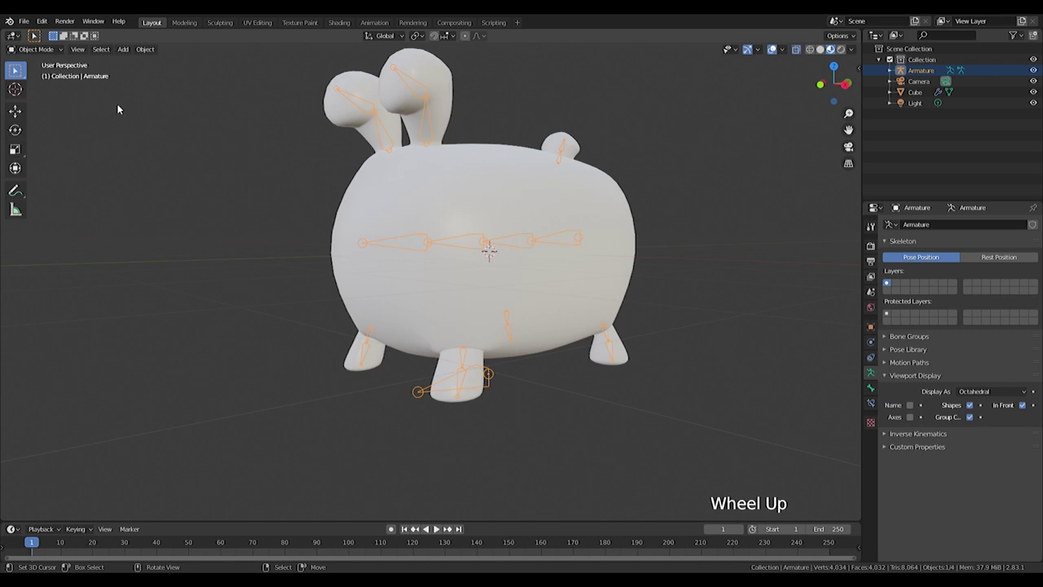
pyautogui.click(53, 48)
pyautogui.click(37, 54)
pyautogui.rightClick(602, 199)
# Step: Parent the body to the armature with automatic weights and switch to Pose Mode
pyautogui.press('a')
pyautogui.rightClick(630, 210)
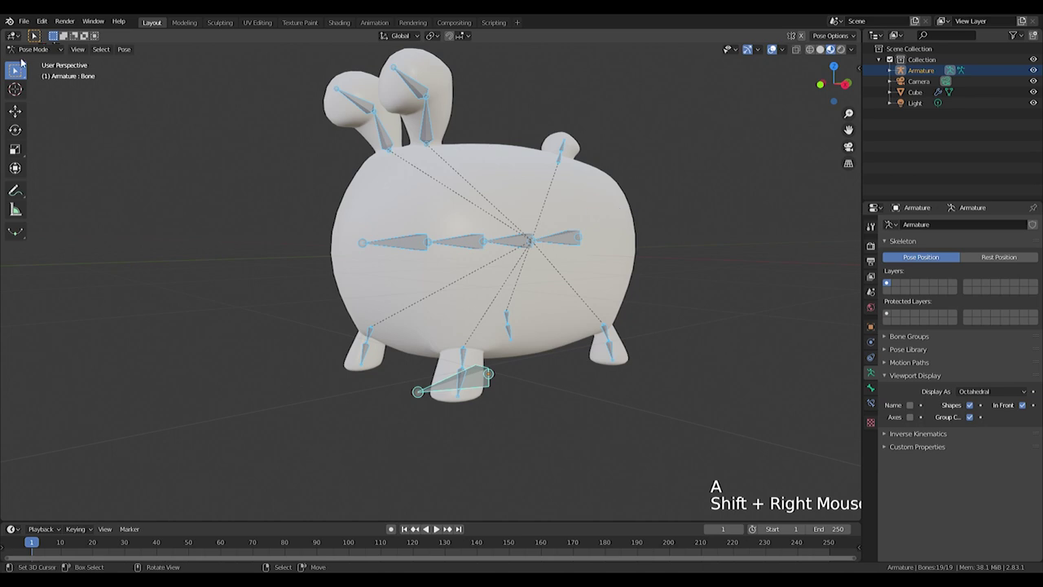
pyautogui.click(25, 53)
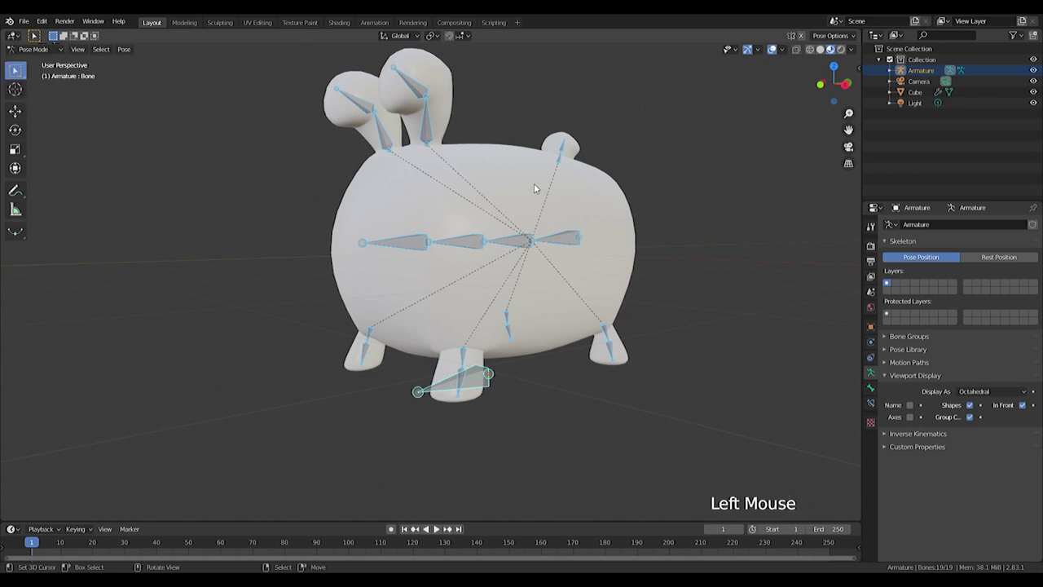
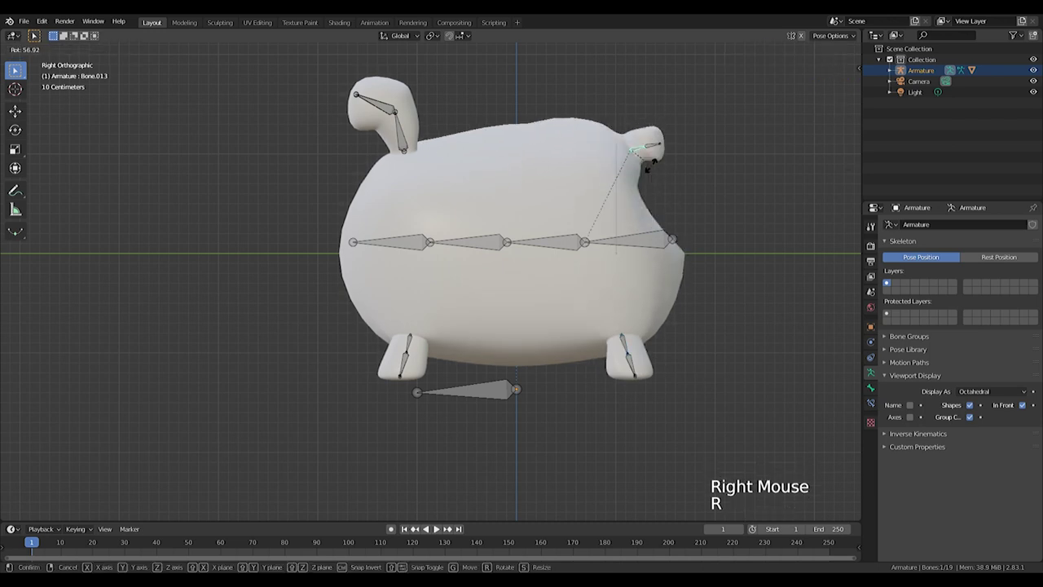
# Step: Cancel the test bone rotation and toggle shading modes while inspecting the bound hamster
pyautogui.rightClick(404, 133)
pyautogui.scroll(-3)
pyautogui.middleClick(537, 173)
pyautogui.press('Tab')
pyautogui.press('Tab')
pyautogui.middleClick(543, 322)
pyautogui.press('z')
pyautogui.press('z')
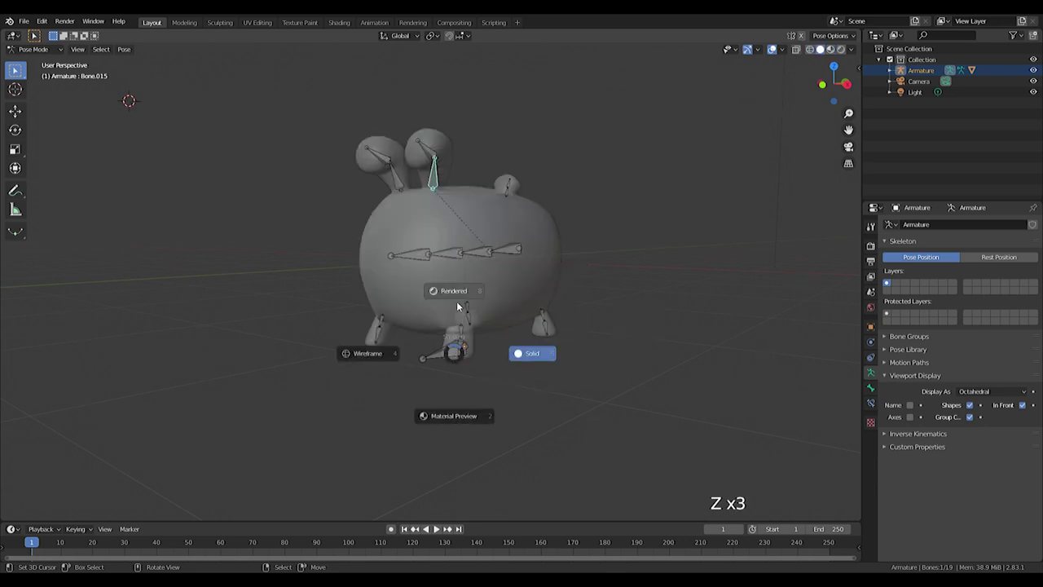
pyautogui.press('z')
pyautogui.press('z')
pyautogui.press('z')
# Step: Select the hamster body to show its bone-named vertex groups and view it from the front
pyautogui.middleClick(472, 382)
pyautogui.scroll(-3)
pyautogui.rightClick(457, 255)
pyautogui.scroll(-3)
pyautogui.scroll(3)
pyautogui.press('Tab')
pyautogui.press('z')
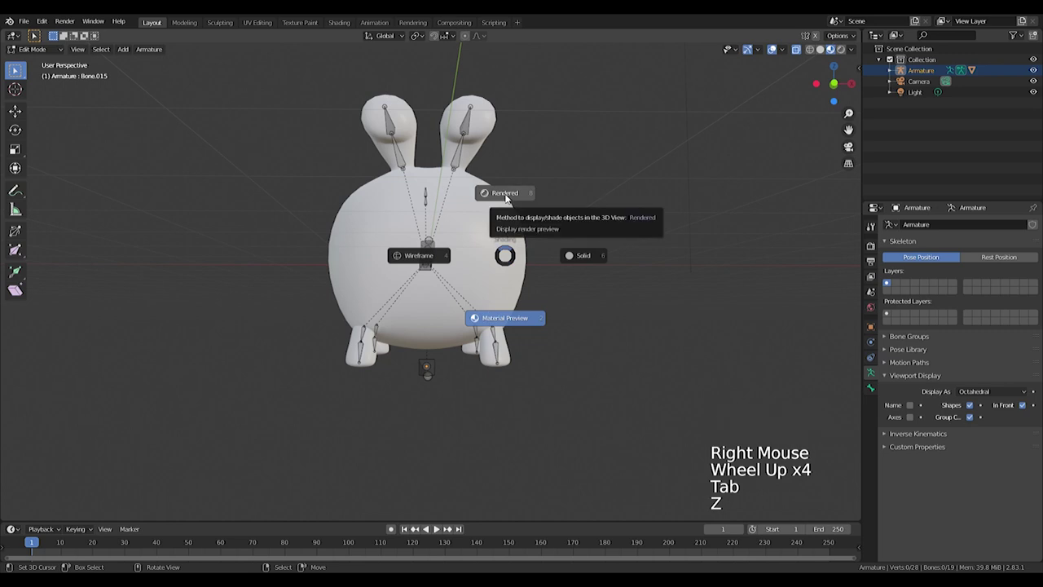
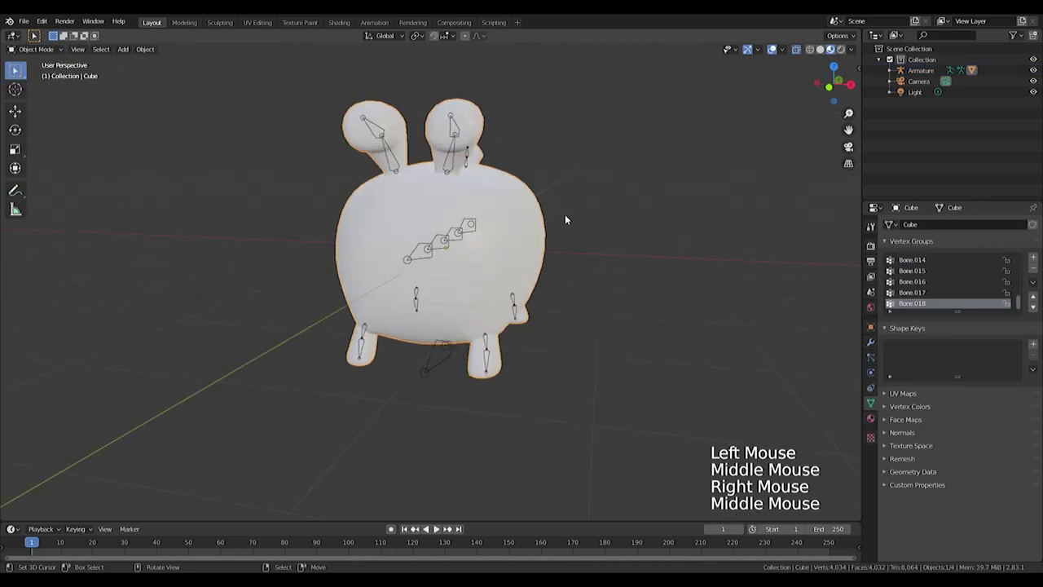
pyautogui.press('KP_1')
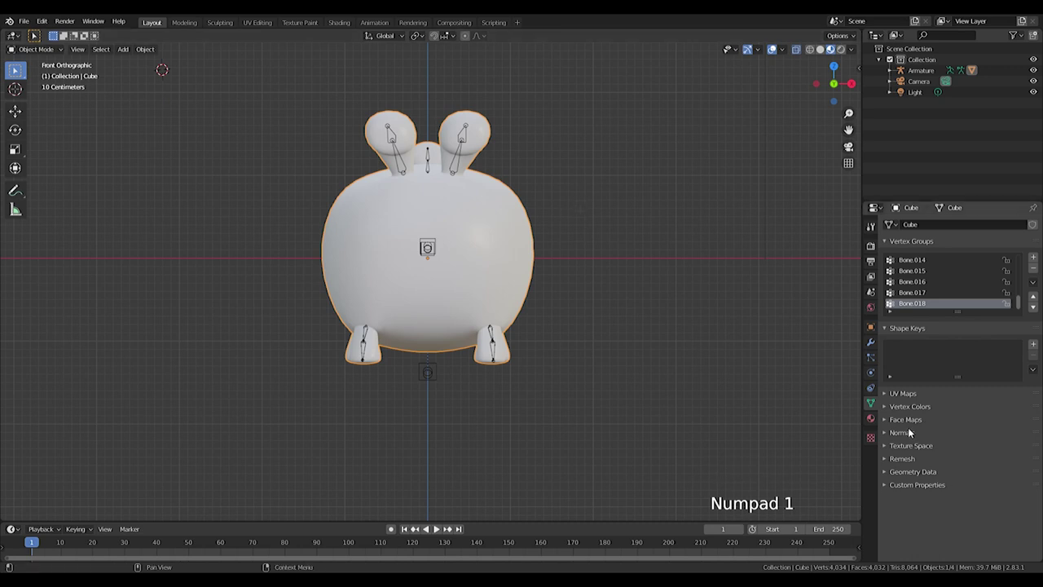
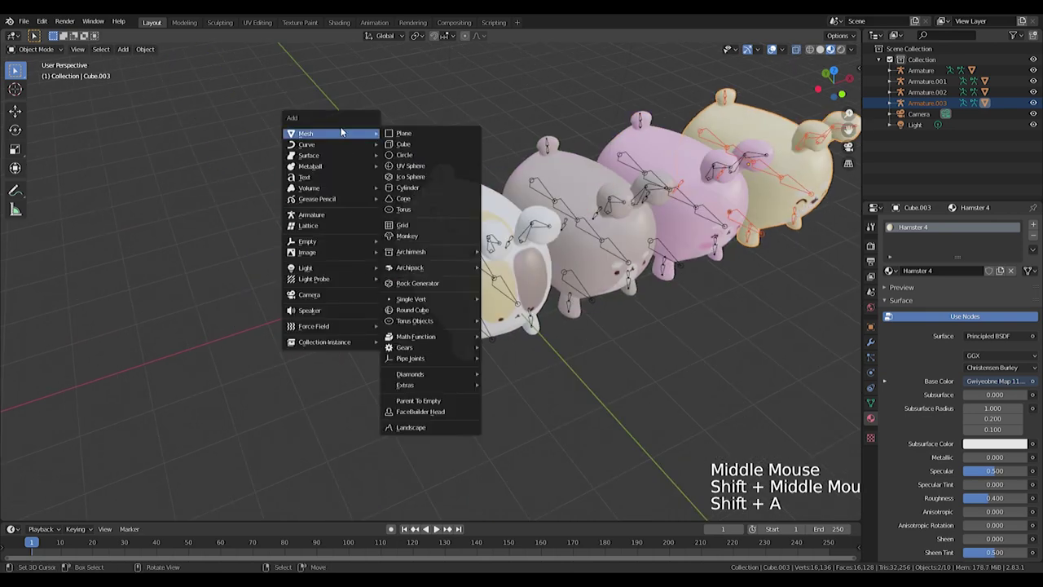
# Step: Scale the new cube into a wide, thin slab in front of the row of hamsters
pyautogui.press('s')
pyautogui.middleClick(451, 315)
pyautogui.rightClick(454, 322)
pyautogui.rightClick(577, 341)
pyautogui.middleClick(766, 347)
pyautogui.rightClick(669, 296)
pyautogui.press('s')
# Step: In Front view, move the slab into place and select the pink hamster's armature for posing
pyautogui.press('KP_1')
pyautogui.press('g')
pyautogui.middleClick(346, 192)
pyautogui.scroll(3)
pyautogui.middleClick(646, 234)
pyautogui.scroll(-3)
pyautogui.rightClick(588, 313)
pyautogui.scroll(-3)
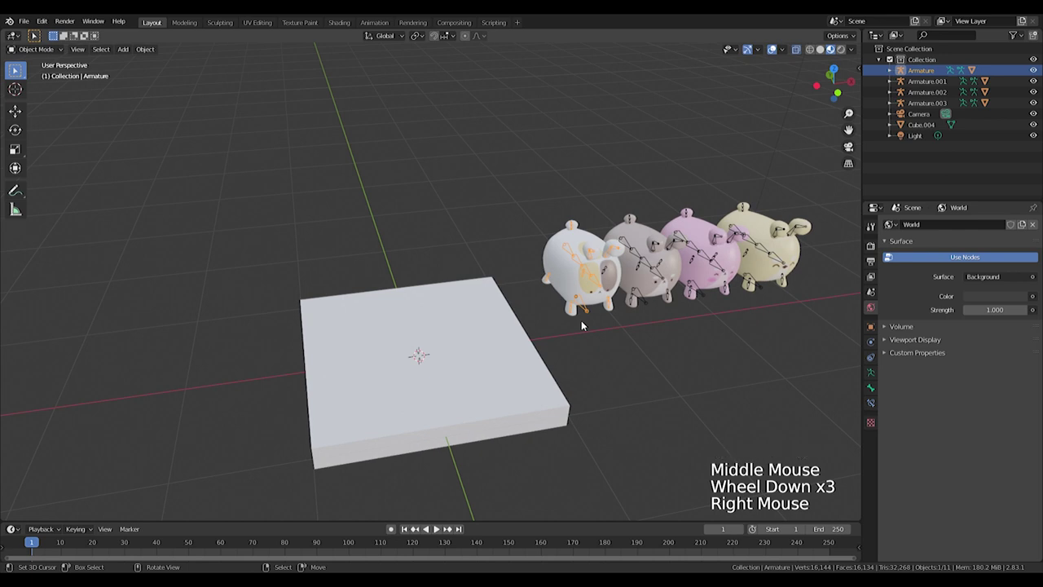
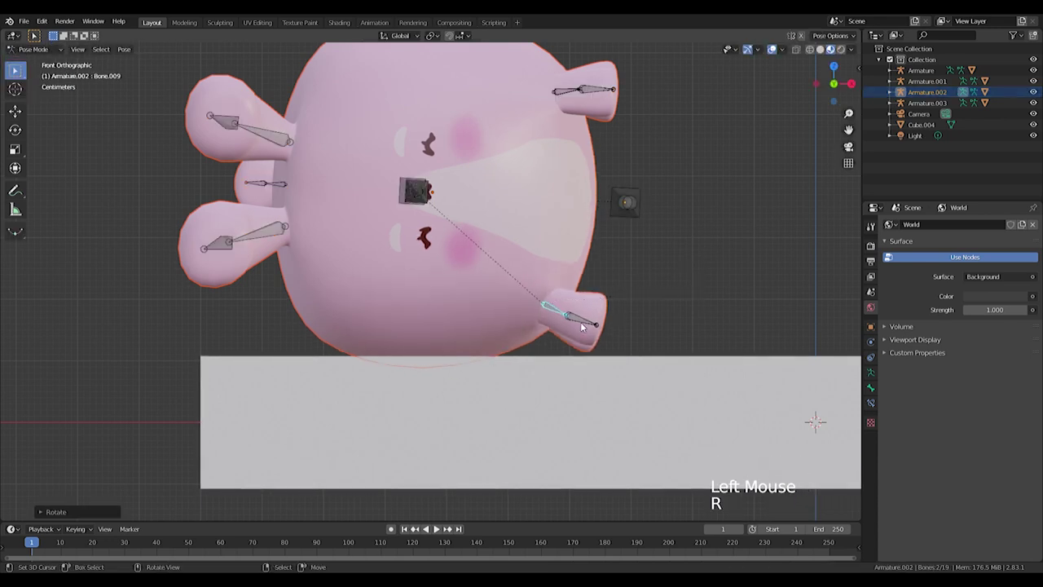
# Step: Rotate the pink hamster's leg bones one by one to bend its legs into a lying pose
pyautogui.click(626, 317)
pyautogui.press('r')
pyautogui.middleClick(588, 93)
pyautogui.rightClick(576, 179)
pyautogui.click(562, 166)
pyautogui.press('r')
pyautogui.click(707, 131)
pyautogui.press('r')
pyautogui.middleClick(557, 199)
pyautogui.scroll(-3)
# Step: Return to Object Mode and select the next hamster's armature to start stacking the pile
pyautogui.press('Tab')
pyautogui.press('Tab')
pyautogui.click(44, 53)
pyautogui.middleClick(685, 197)
pyautogui.scroll(-3)
pyautogui.rightClick(521, 216)
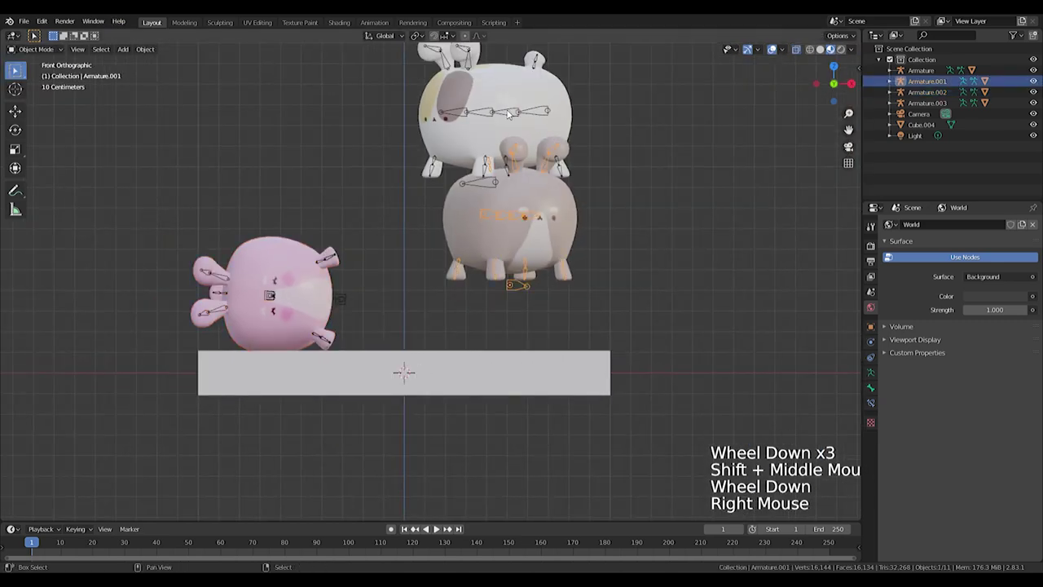
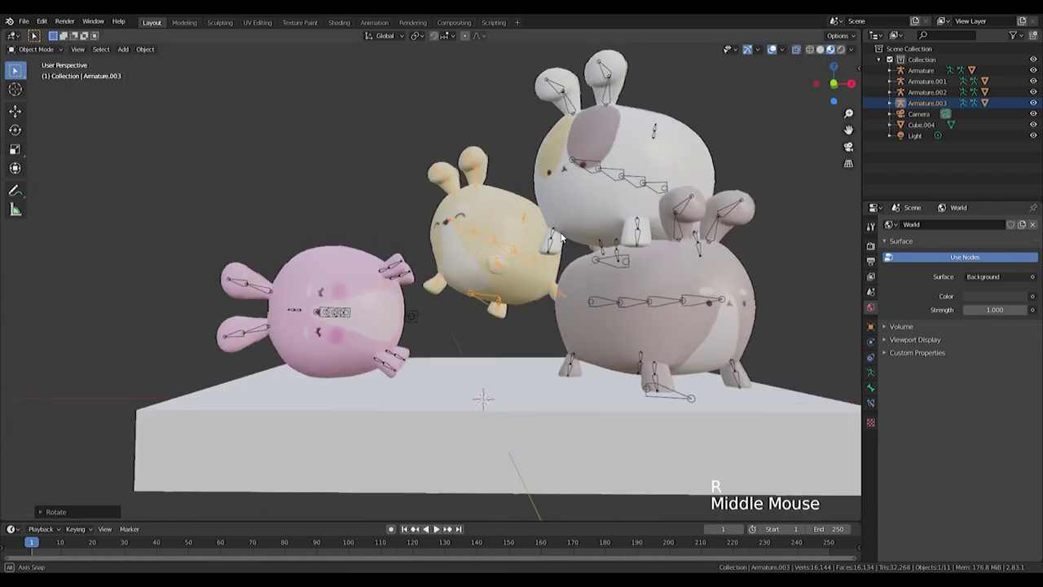
# Step: Select a hamster armature, adjust it and check the pile in Front view
pyautogui.scroll(-3)
pyautogui.rightClick(541, 341)
pyautogui.scroll(-3)
pyautogui.press('ctrl+z')
pyautogui.rightClick(535, 350)
pyautogui.press('s')
pyautogui.press('KP_1')
pyautogui.scroll(3)
pyautogui.scroll(-3)
# Step: Select the yellow, white and grey armatures and move them closer to the pink hamster, checking Top view
pyautogui.rightClick(476, 340)
pyautogui.rightClick(475, 333)
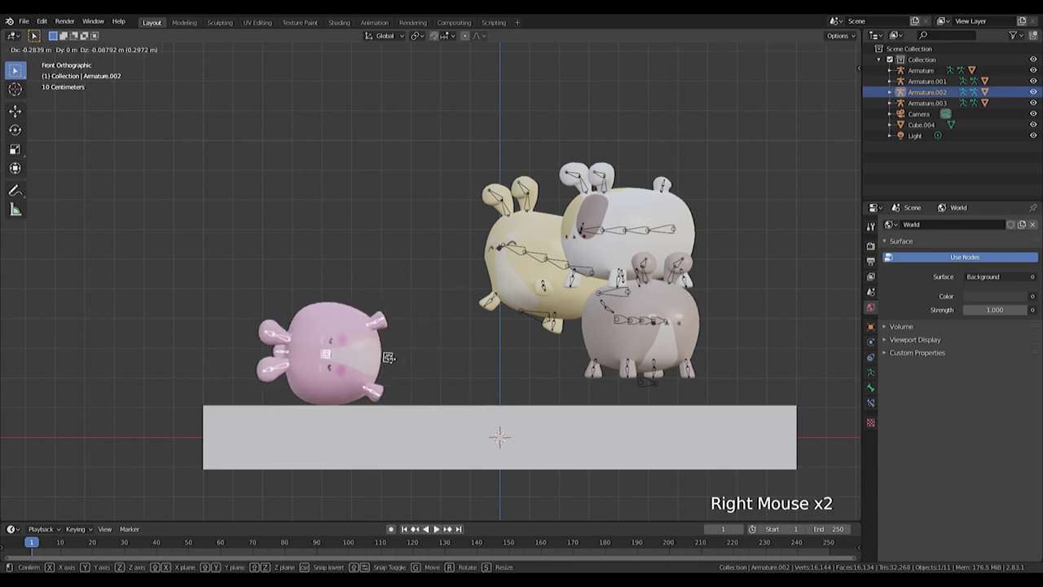
pyautogui.rightClick(637, 323)
pyautogui.rightClick(654, 231)
pyautogui.press('g')
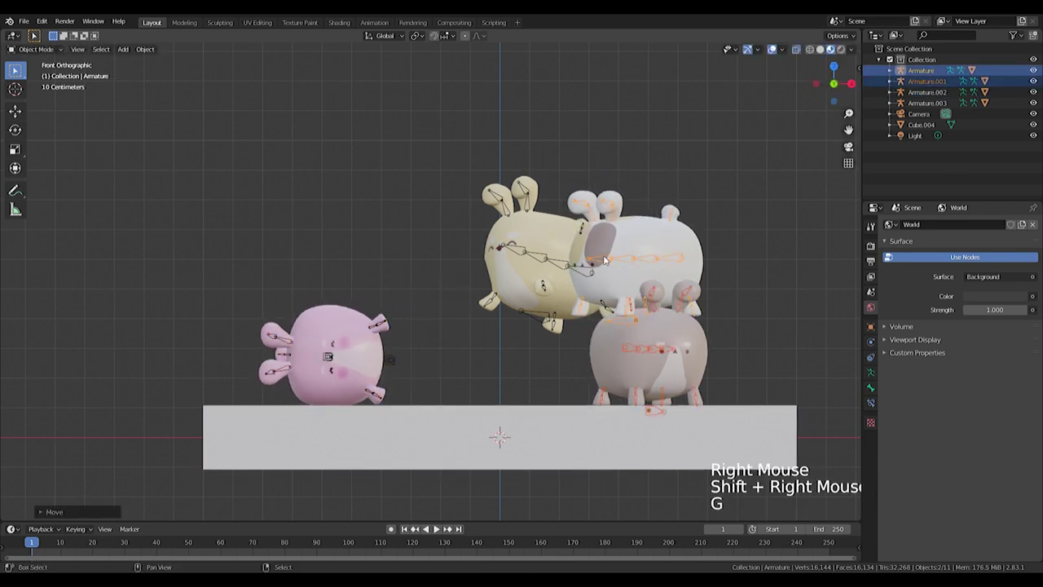
pyautogui.rightClick(545, 261)
pyautogui.press('ctrl+z')
pyautogui.rightClick(547, 257)
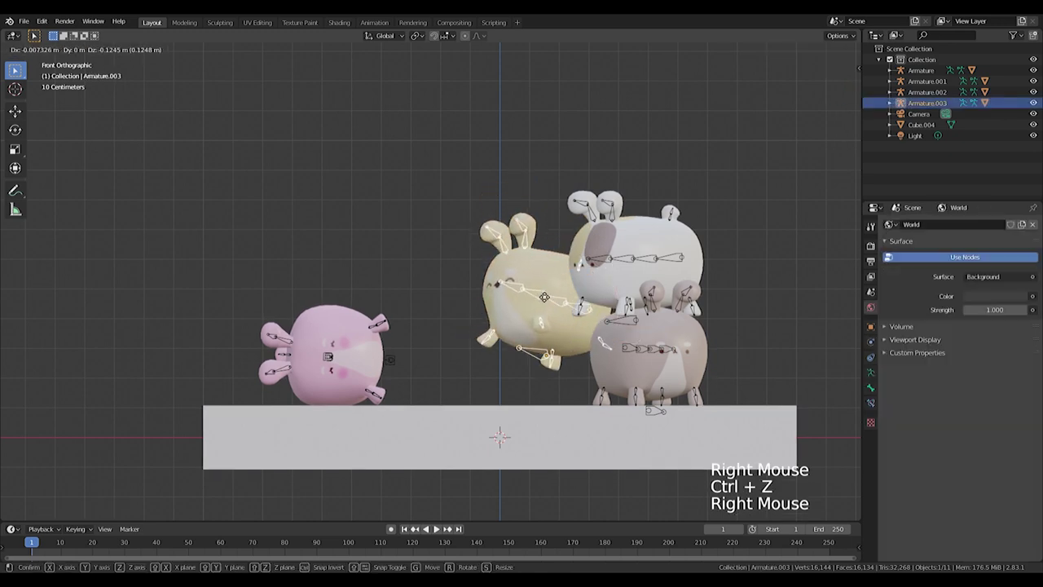
pyautogui.press('KP_7')
pyautogui.press('g')
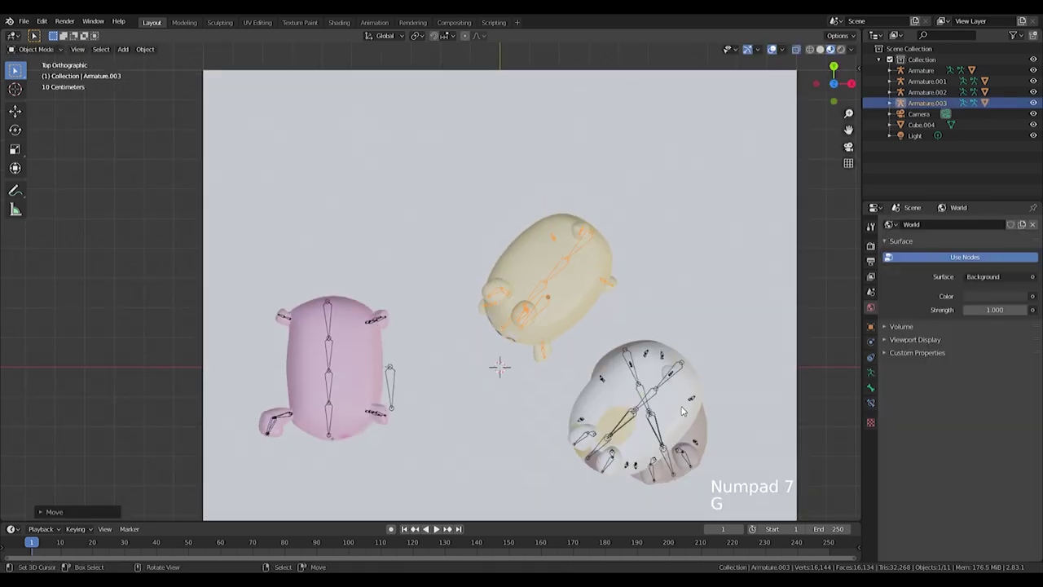
# Step: Nudge the remaining hamsters into a tight cluster on the slab and verify from the front
pyautogui.rightClick(661, 404)
pyautogui.rightClick(656, 400)
pyautogui.rightClick(644, 387)
pyautogui.press('g')
pyautogui.middleClick(588, 417)
pyautogui.scroll(-3)
pyautogui.middleClick(475, 259)
pyautogui.scroll(3)
pyautogui.scroll(-3)
pyautogui.rightClick(498, 364)
pyautogui.scroll(3)
pyautogui.scroll(-3)
pyautogui.scroll(-3)
pyautogui.press('KP_1')
pyautogui.scroll(3)
# Step: Add a cube and scale it into a tall, narrow tapered insect body
pyautogui.middleClick(466, 262)
pyautogui.press('shift+a')
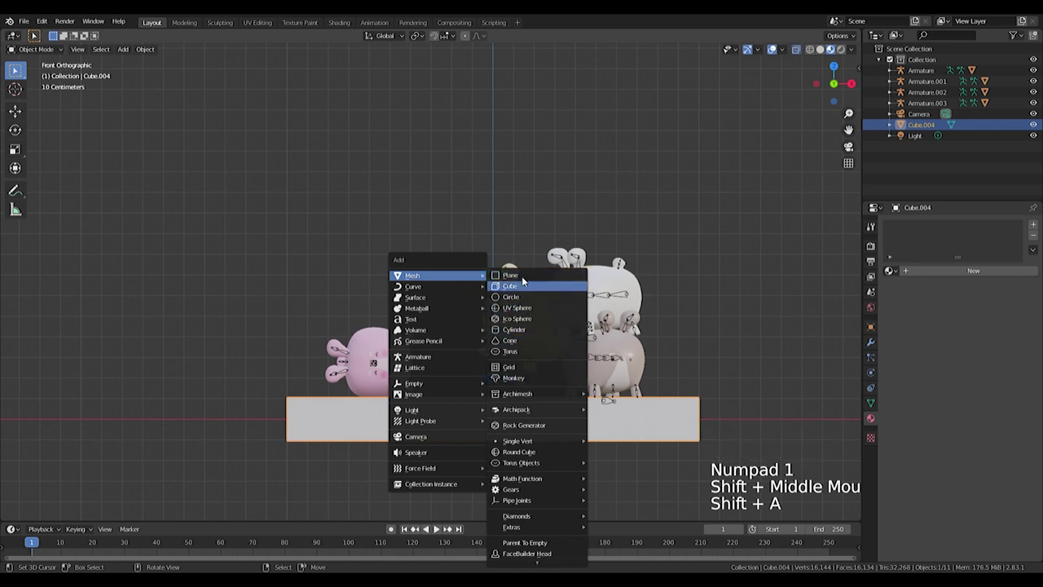
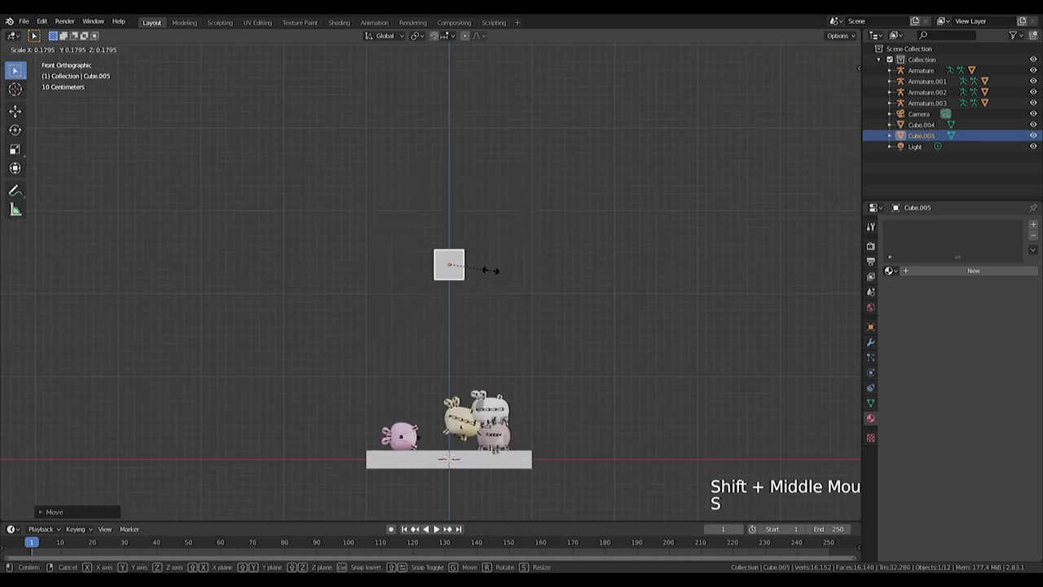
pyautogui.scroll(3)
pyautogui.press('s')
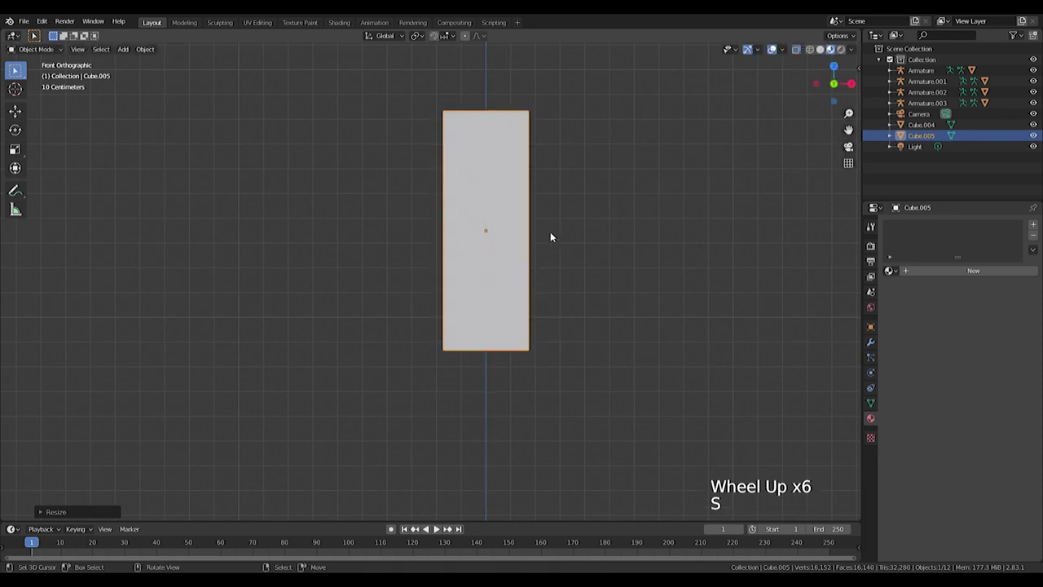
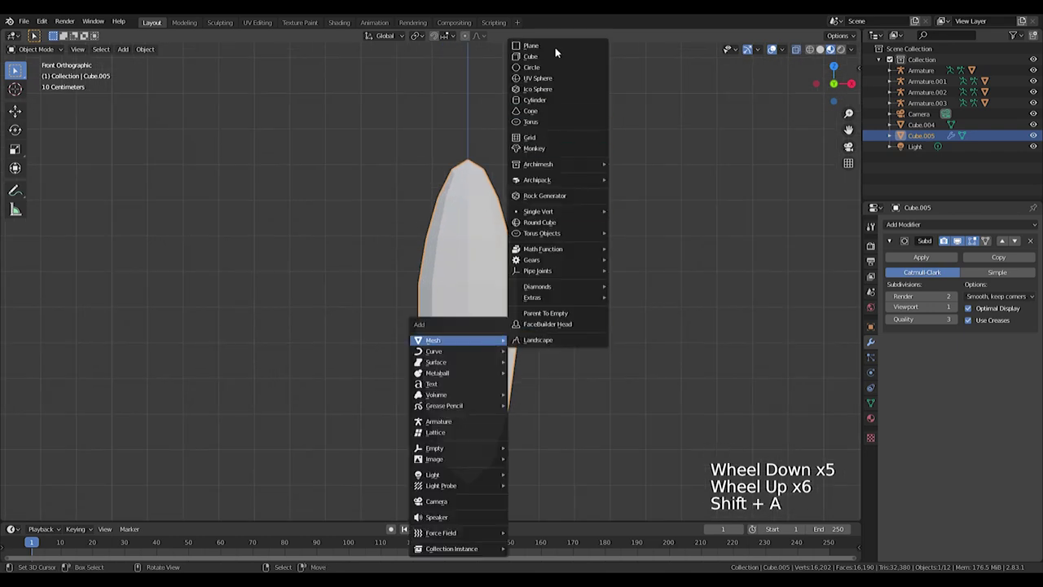
# Step: Add a cylinder antenna stalk, loop-cut it and enable smooth proportional editing
pyautogui.press('shift+s')
pyautogui.press('shift+a')
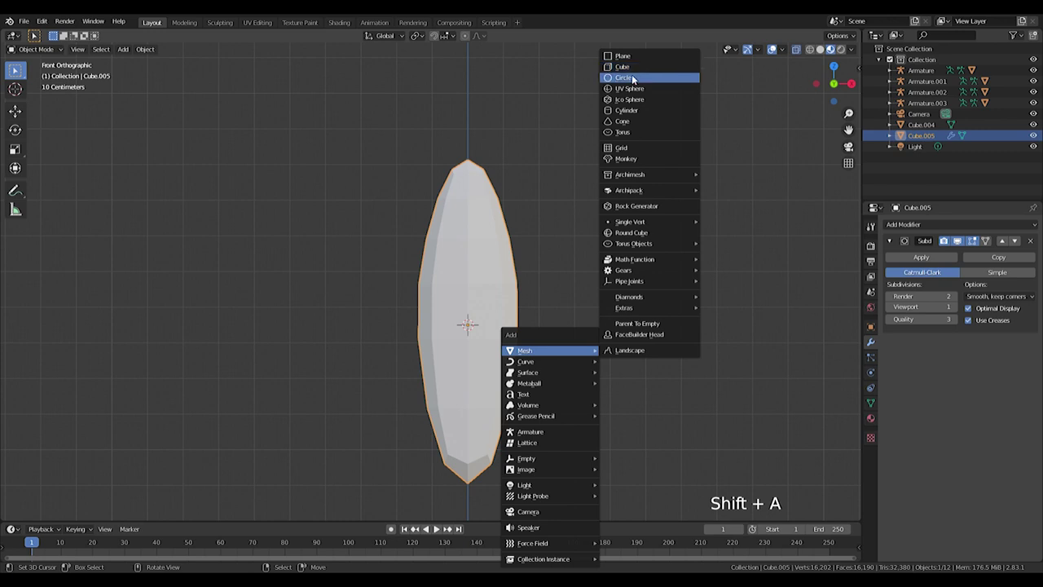
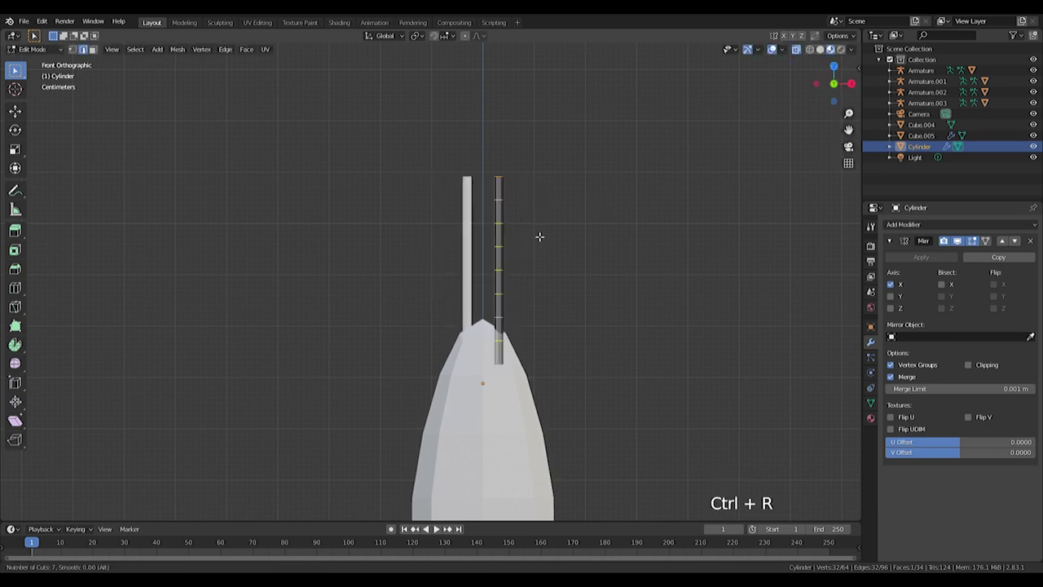
pyautogui.click(495, 145)
pyautogui.press('o')
pyautogui.press('g')
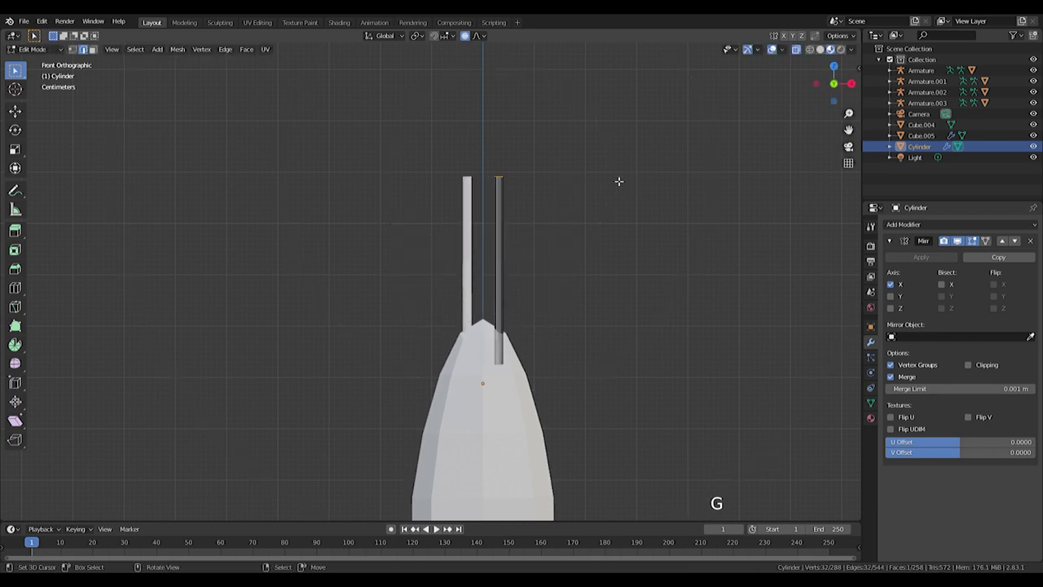
# Step: Bend the mirrored antenna stalk outward and curve its tip with soft falloff
pyautogui.press('r')
pyautogui.press('g')
pyautogui.press('t')
pyautogui.press('t')
pyautogui.press('r')
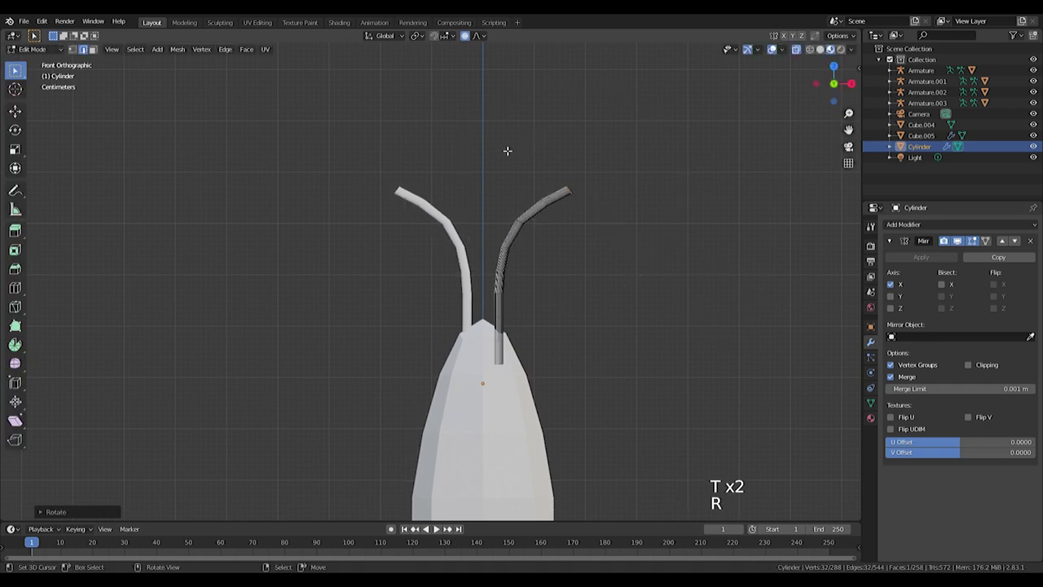
pyautogui.press('g')
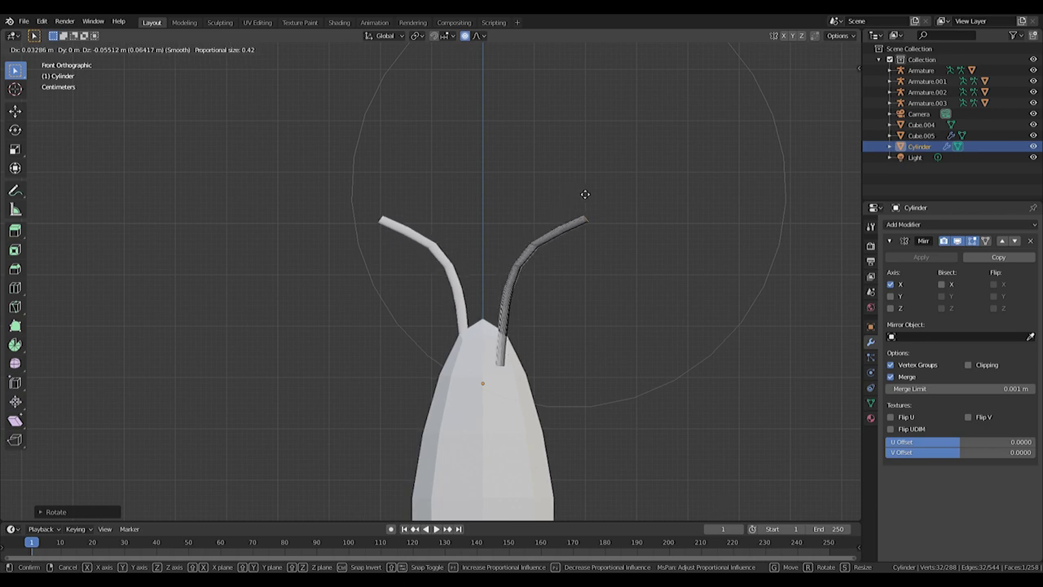
pyautogui.press('r')
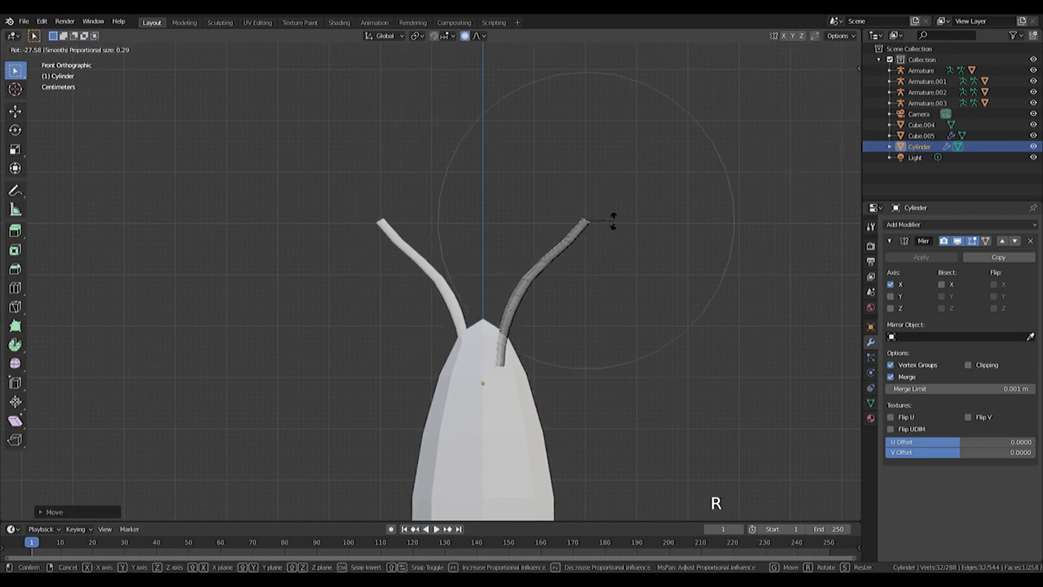
pyautogui.press('Tab')
# Step: Add a UV sphere and shrink it to cap the antenna tip as a round ball
pyautogui.scroll(-3)
pyautogui.scroll(3)
pyautogui.press('shift+a')
pyautogui.middleClick(734, 263)
pyautogui.scroll(-3)
pyautogui.middleClick(579, 249)
pyautogui.press('KP_1')
pyautogui.press('Tab')
pyautogui.scroll(3)
pyautogui.press('shift+a')
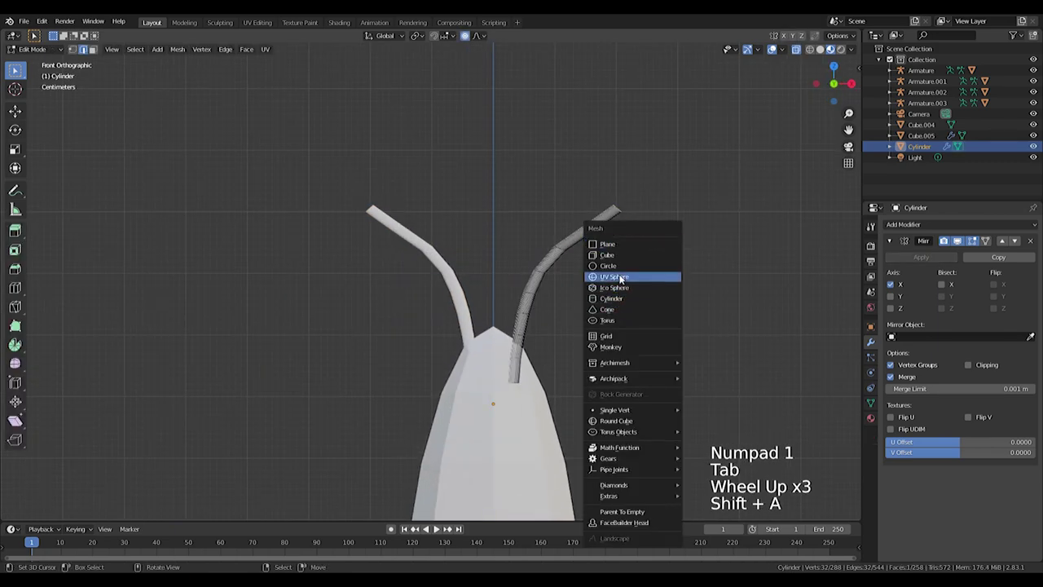
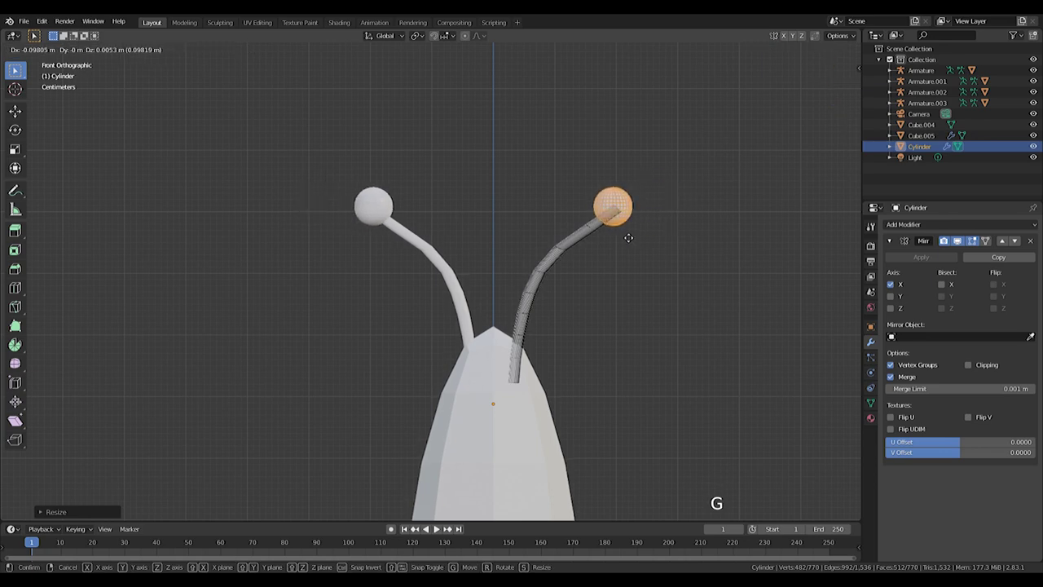
pyautogui.press('Tab')
pyautogui.scroll(-3)
pyautogui.scroll(-3)
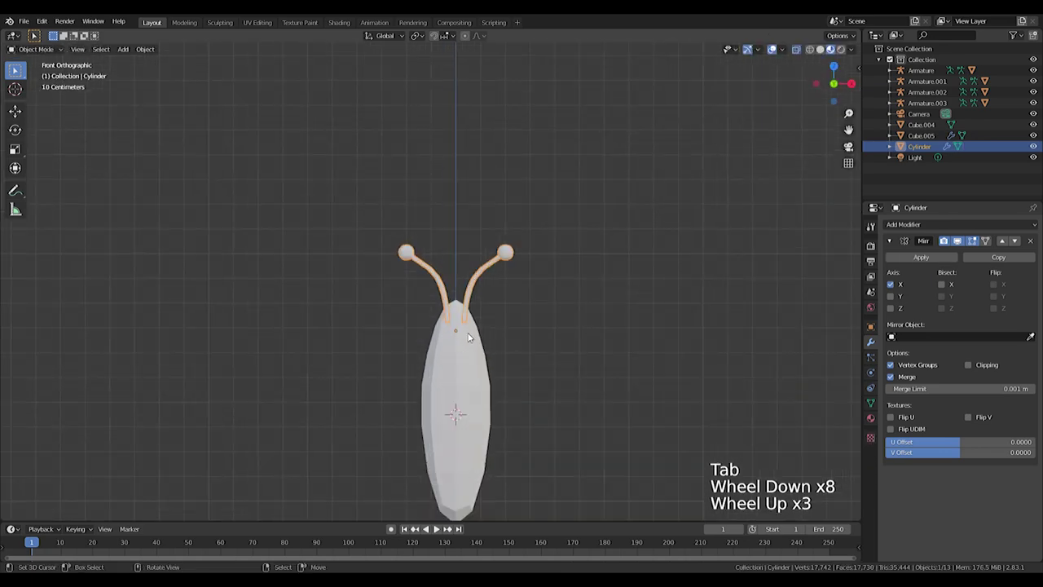
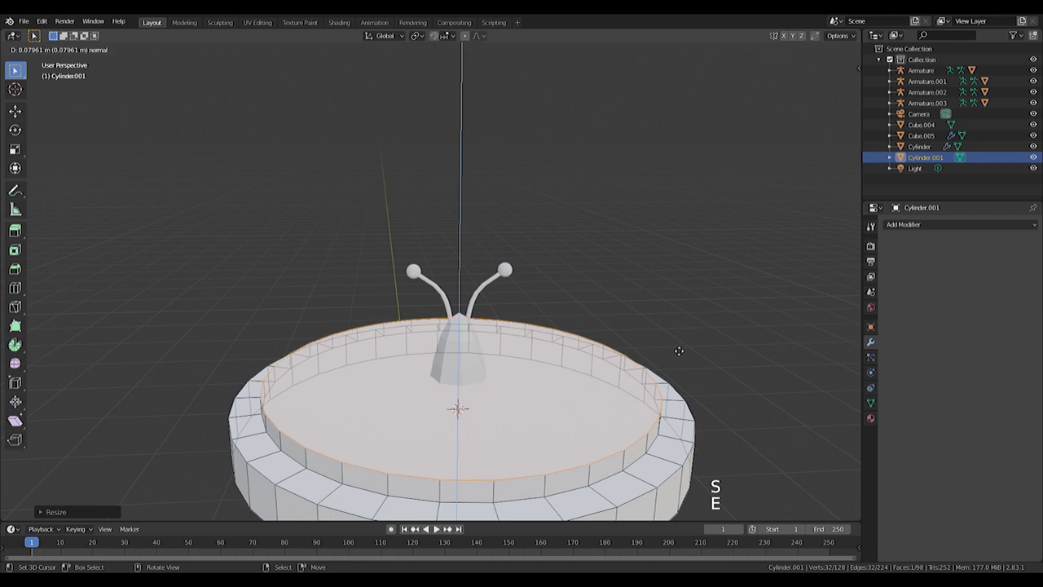
# Step: Add a cylinder for the wing and extrude it into a disc with tiered rims
pyautogui.press('ctrl+z')
pyautogui.press('s')
pyautogui.press('e')
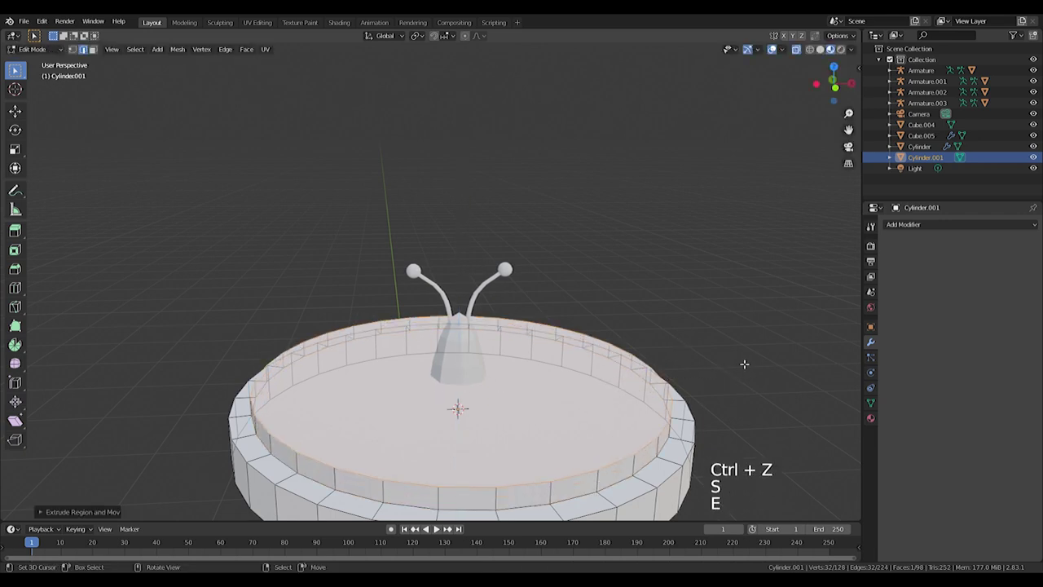
pyautogui.press('e')
pyautogui.press('s')
pyautogui.press('e')
pyautogui.scroll(-3)
pyautogui.middleClick(660, 356)
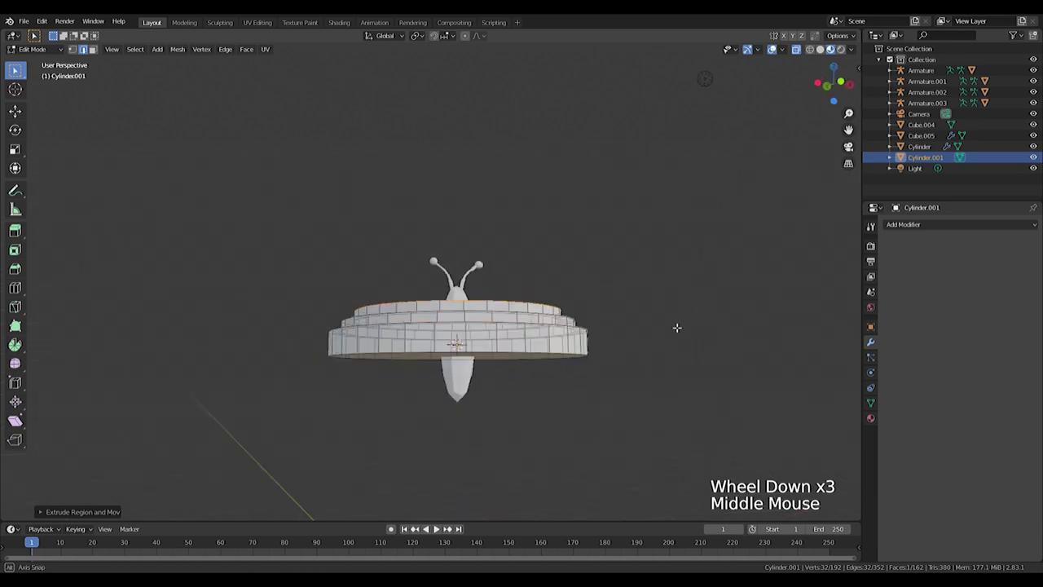
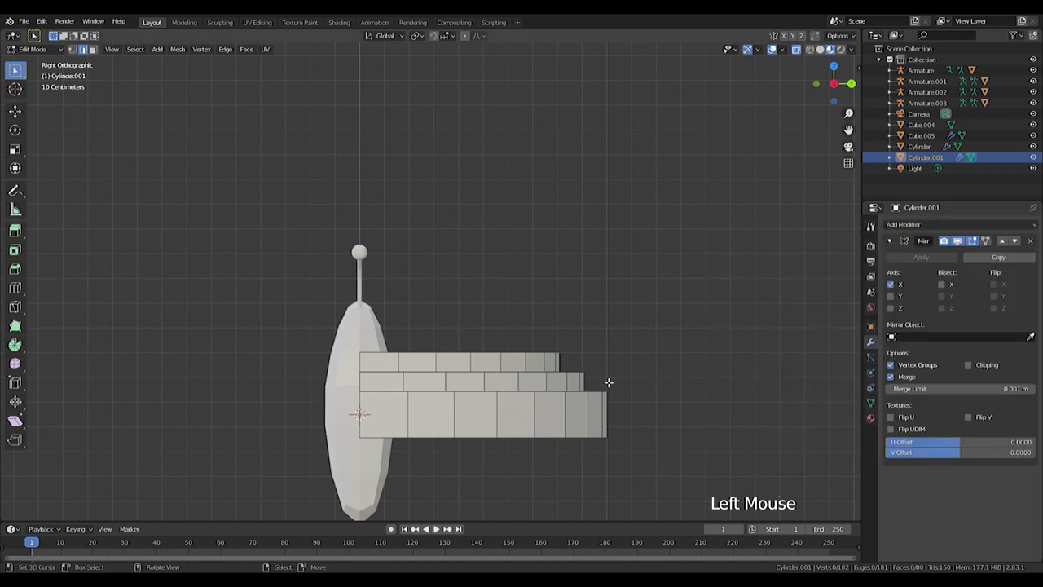
# Step: Inspect the disc from the side and switch its Mirror modifier from X to the Y axis
pyautogui.press('Tab')
pyautogui.middleClick(466, 406)
pyautogui.scroll(-3)
pyautogui.press('Tab')
pyautogui.scroll(-3)
pyautogui.scroll(3)
pyautogui.press('Tab')
pyautogui.scroll(3)
pyautogui.click(893, 298)
pyautogui.click(894, 289)
# Step: Rotate the wing 90° around the vertical axis and check it from the front
pyautogui.press('r')
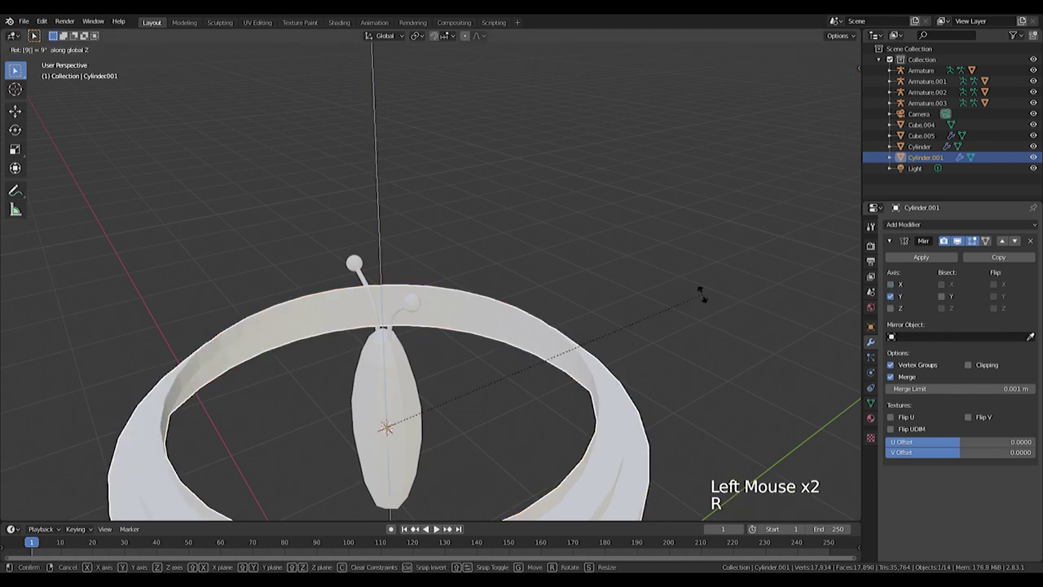
pyautogui.press('Tab')
pyautogui.press('KP_1')
pyautogui.press('Tab')
pyautogui.press('r')
pyautogui.press('Tab')
pyautogui.press('Tab')
pyautogui.press('r')
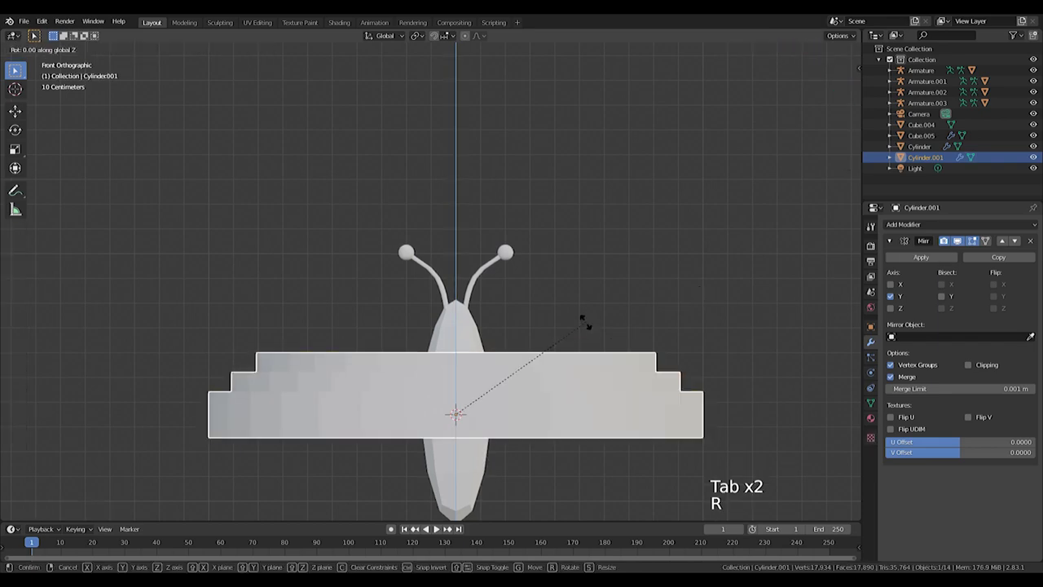
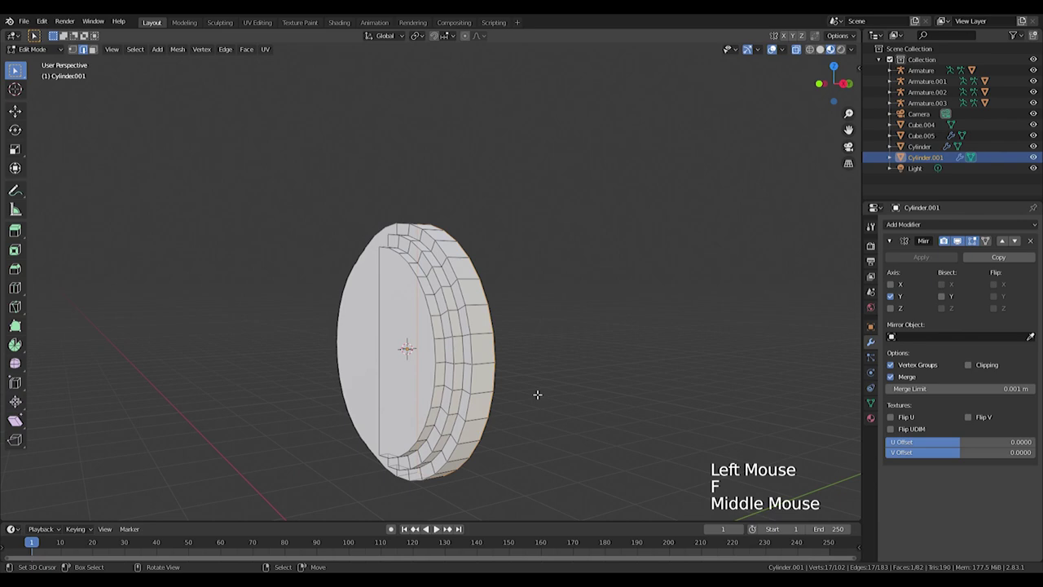
# Step: Finish editing the wing mesh and scale the disc down to fit the body
pyautogui.scroll(3)
pyautogui.scroll(-3)
pyautogui.scroll(-3)
pyautogui.scroll(-3)
pyautogui.scroll(3)
pyautogui.scroll(-3)
pyautogui.press('Tab')
pyautogui.press('s')
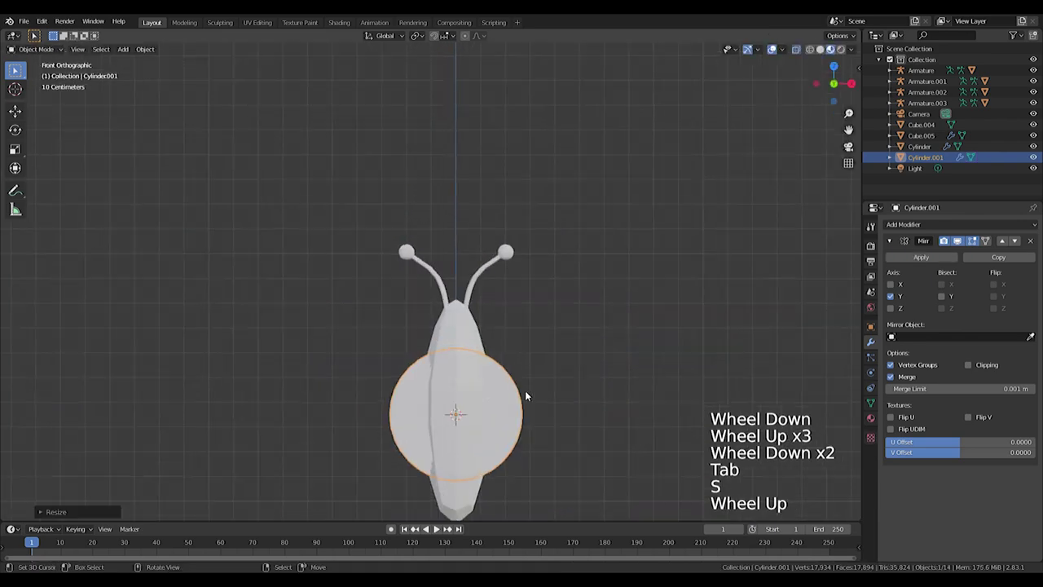
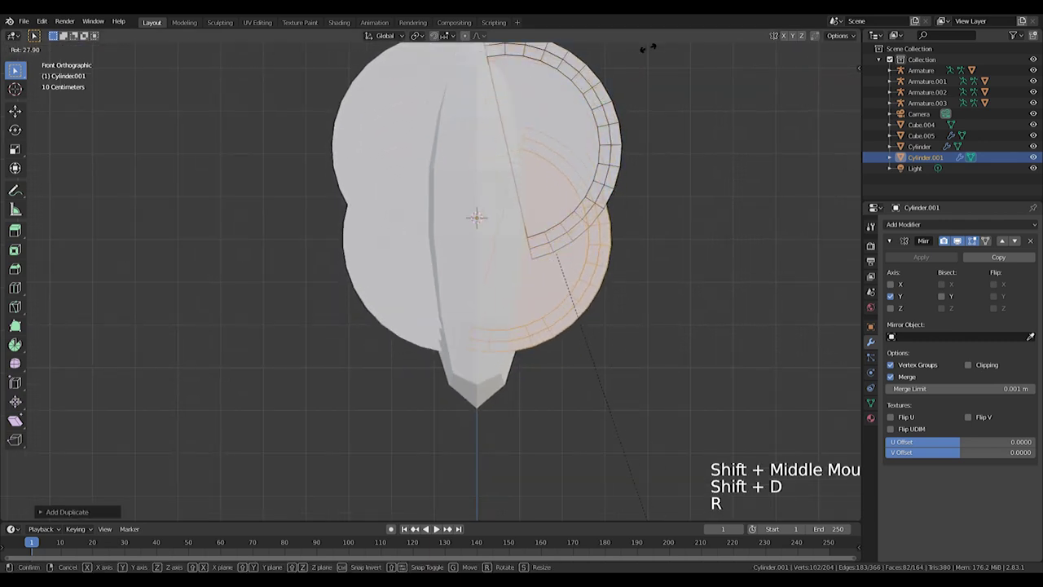
# Step: Duplicate the wing ring, rotate the copy and enlarge it into a second overlapping lobe
pyautogui.press('g')
pyautogui.press('r')
pyautogui.press('s')
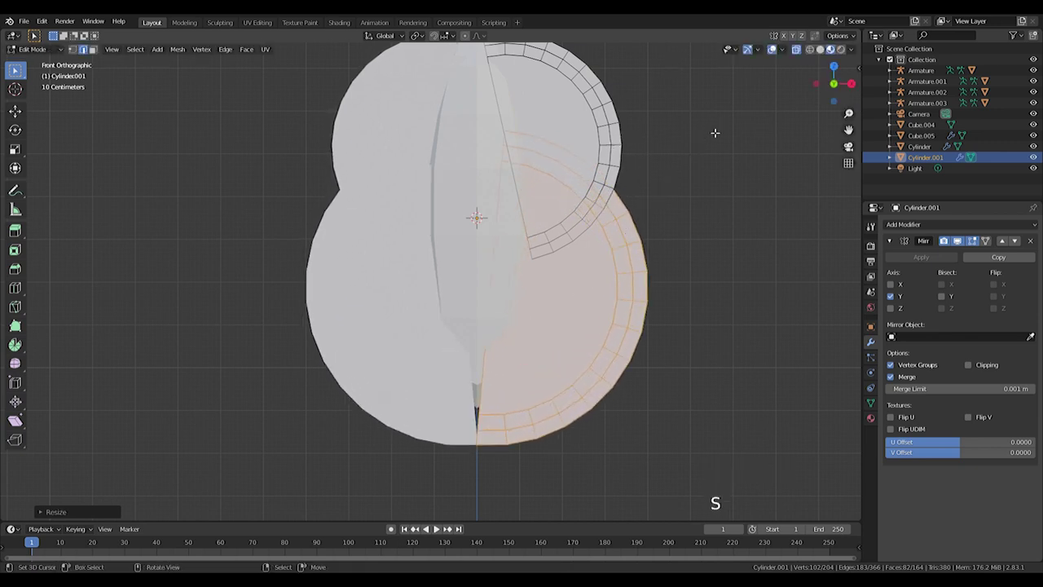
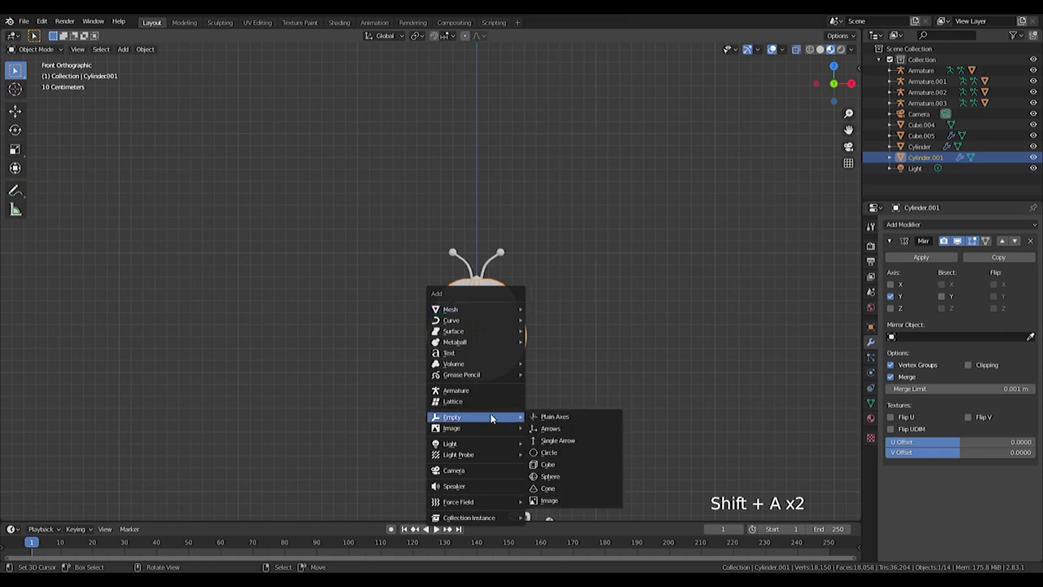
# Step: Add an empty at the insect centre, shrink the insect and parent its parts to the empty
pyautogui.press('s')
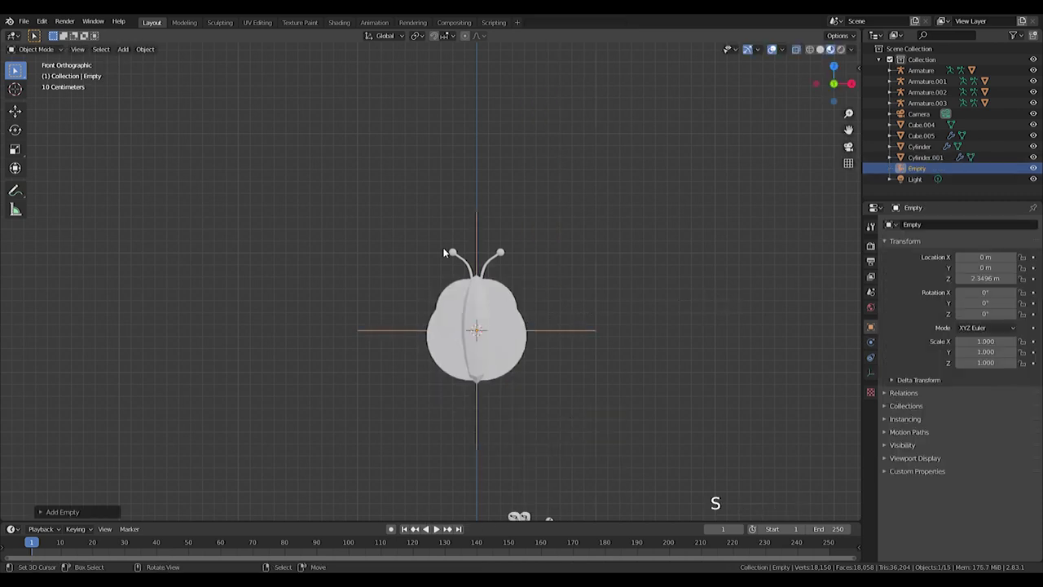
pyautogui.click(428, 267)
pyautogui.rightClick(568, 334)
pyautogui.press('s')
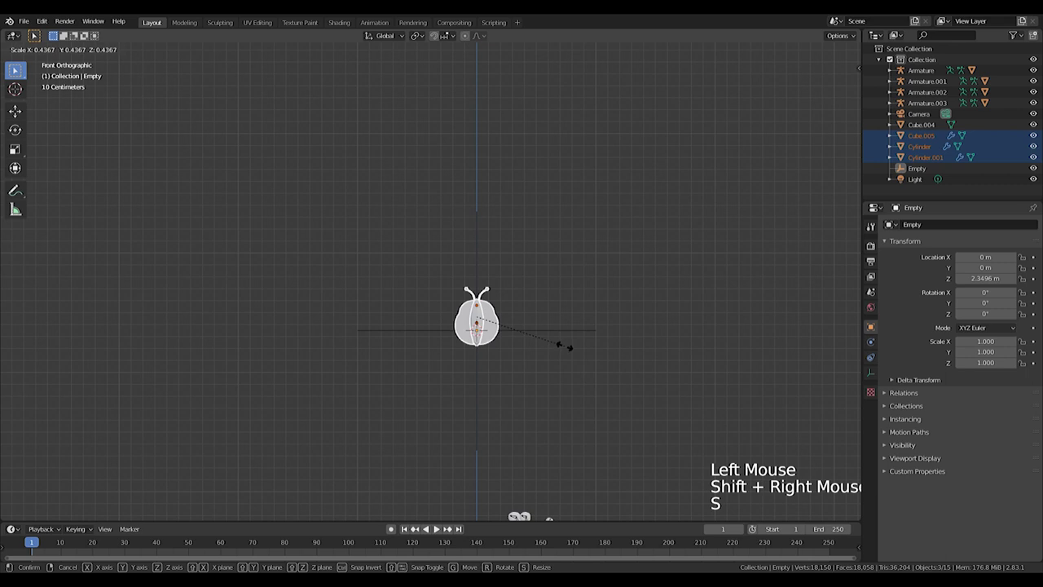
pyautogui.scroll(3)
pyautogui.press('g')
pyautogui.rightClick(609, 388)
pyautogui.press('ctrl+z')
pyautogui.rightClick(610, 388)
pyautogui.press('ctrl+p')
pyautogui.rightClick(609, 382)
# Step: Move the empty and tilt it on one axis, checking from side and camera views
pyautogui.middleClick(592, 322)
pyautogui.scroll(-3)
pyautogui.press('g')
pyautogui.scroll(3)
pyautogui.middleClick(484, 278)
pyautogui.press('KP_3')
pyautogui.press('z')
pyautogui.scroll(3)
pyautogui.scroll(-3)
pyautogui.press('r')
pyautogui.press('r')
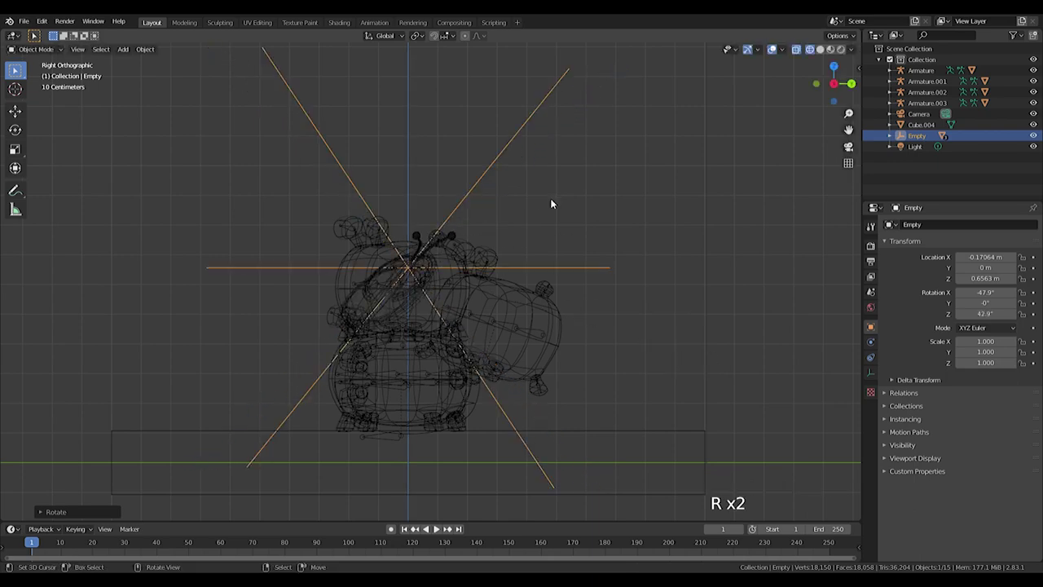
pyautogui.press('KP_0')
# Step: Adjust the empty's rotation further and move it beside the white hamster's head
pyautogui.scroll(3)
pyautogui.press('z')
pyautogui.middleClick(434, 241)
pyautogui.scroll(3)
pyautogui.middleClick(451, 137)
pyautogui.press('s')
pyautogui.press('t')
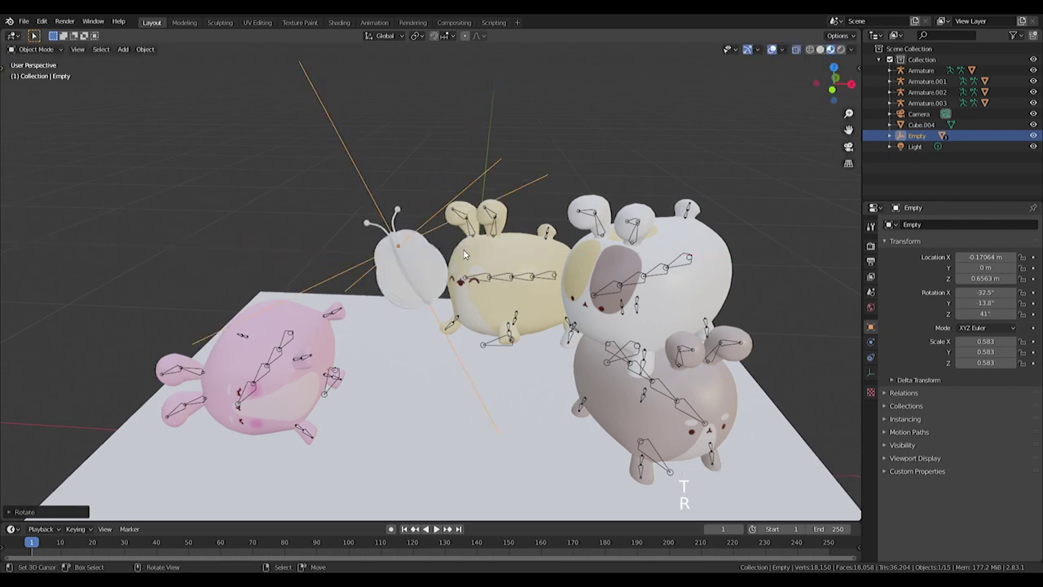
pyautogui.press('g')
# Step: Orbit to frame the whole platform and bring up the Add objects menu
pyautogui.middleClick(409, 300)
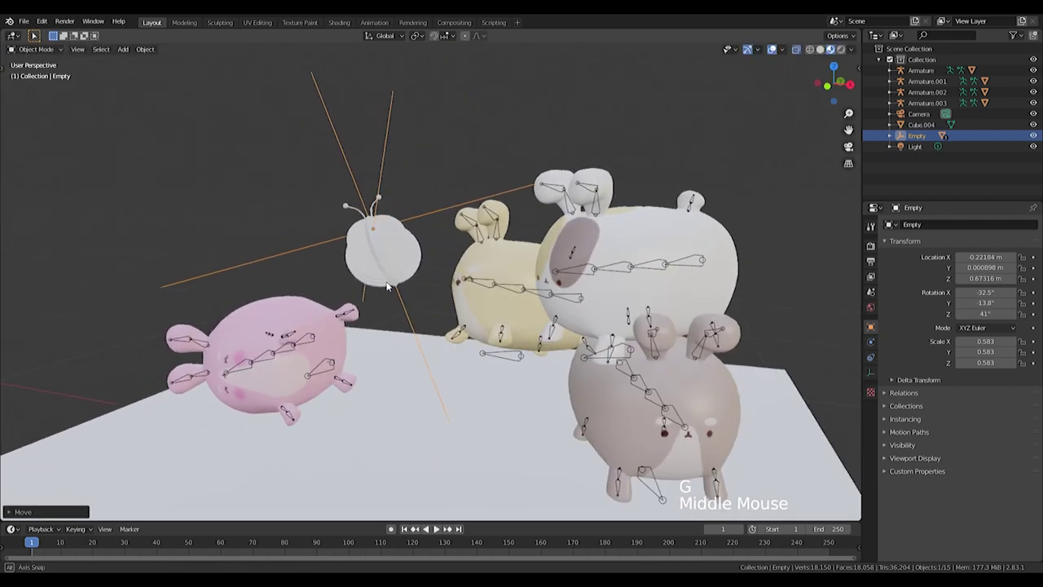
pyautogui.scroll(-3)
pyautogui.middleClick(438, 290)
pyautogui.scroll(3)
pyautogui.scroll(-3)
pyautogui.middleClick(513, 295)
pyautogui.middleClick(523, 302)
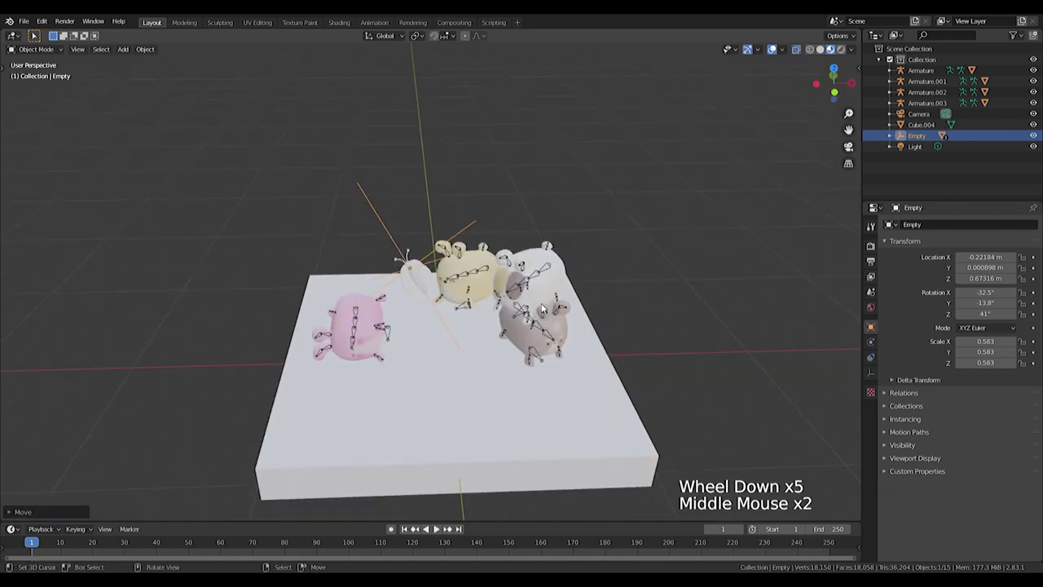
pyautogui.scroll(-3)
pyautogui.press('shift+a')
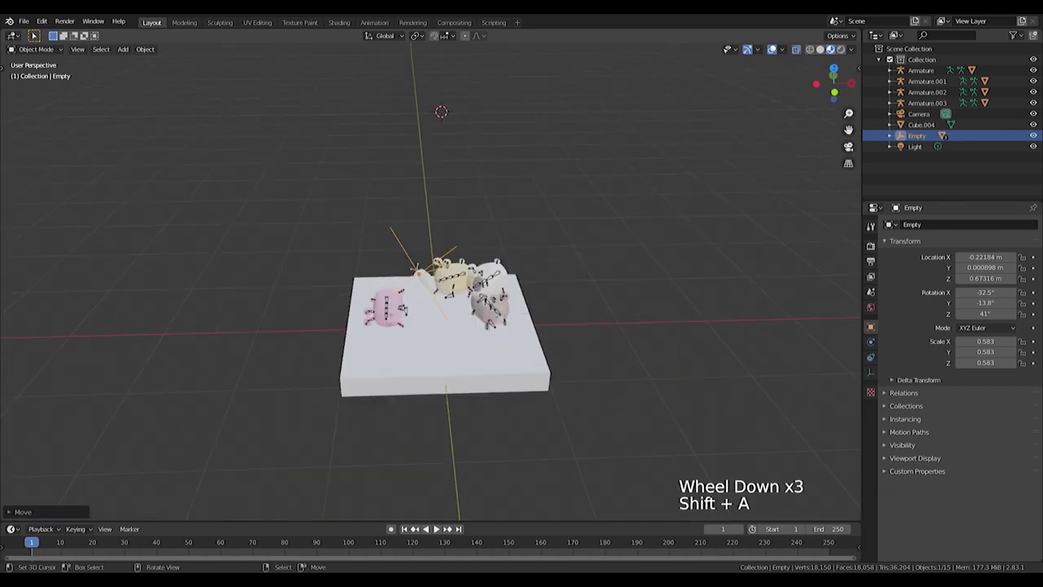
pyautogui.press('shift+a')
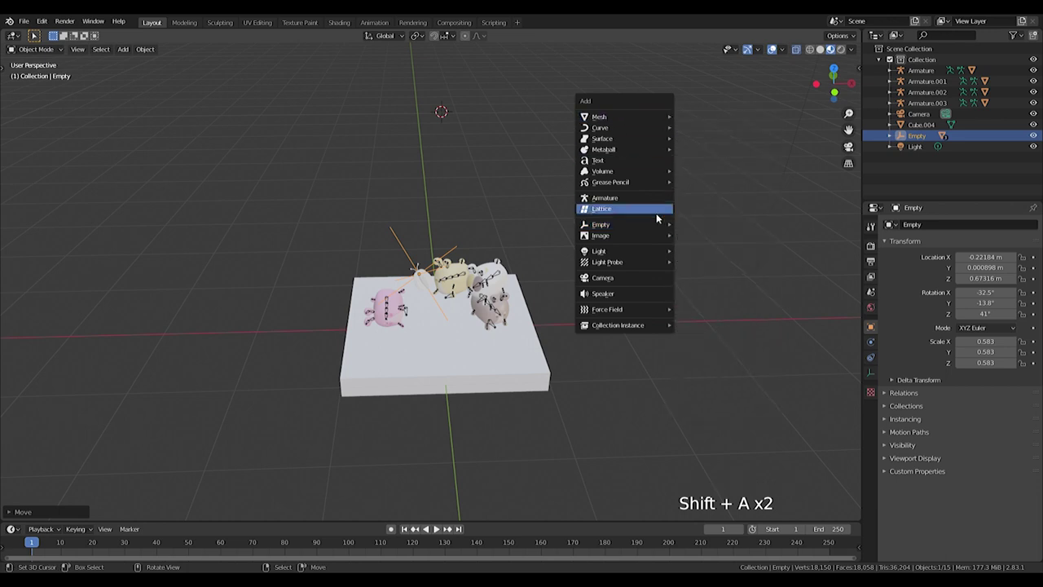
# Step: Add a cylinder and scale it into a tall, thin stem in front view
pyautogui.press('KP_1')
pyautogui.scroll(-3)
pyautogui.middleClick(622, 186)
pyautogui.press('s')
pyautogui.press('s')
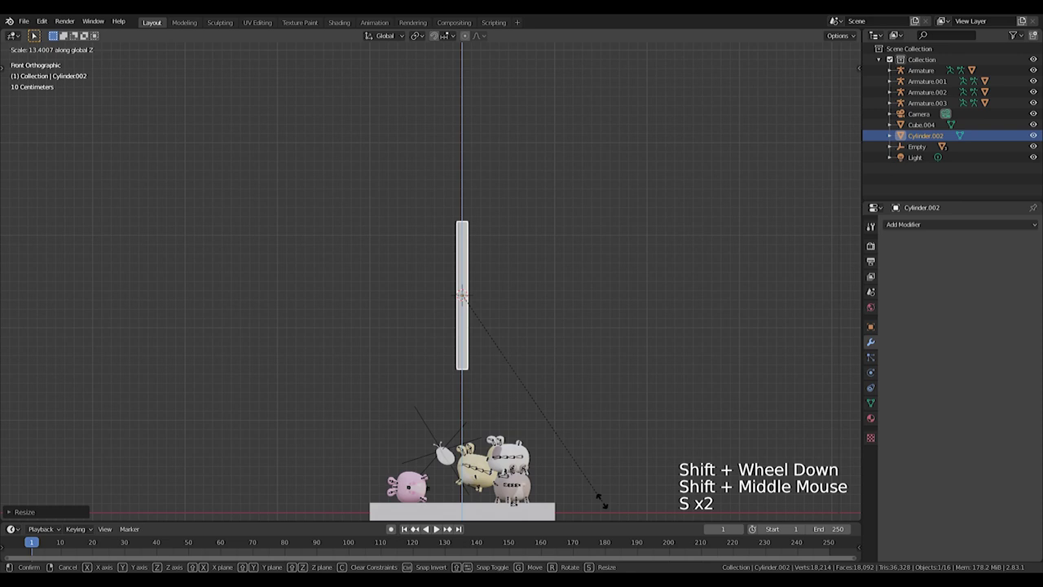
pyautogui.press('s')
pyautogui.press('s')
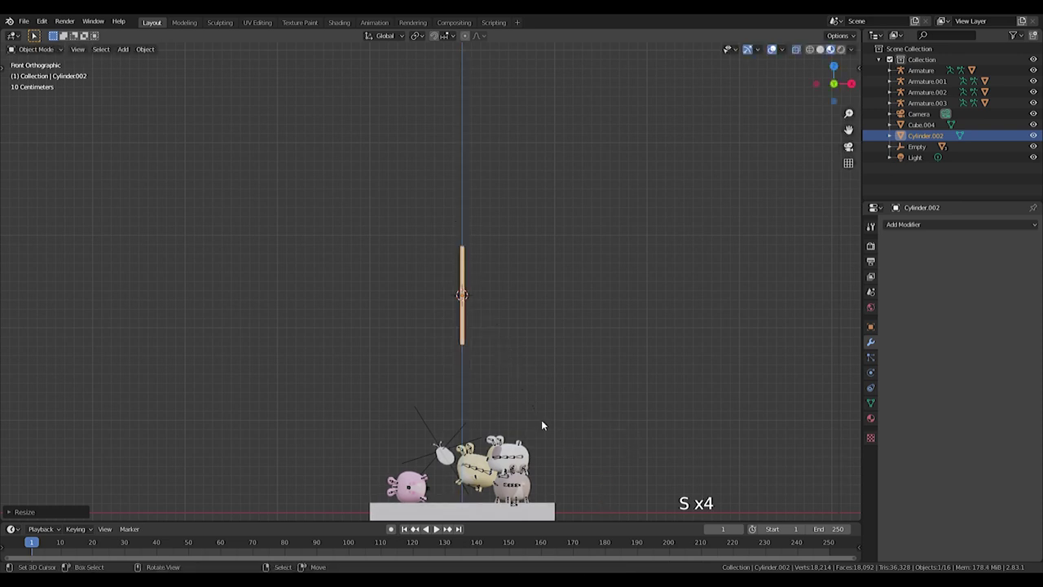
pyautogui.scroll(3)
pyautogui.middleClick(527, 308)
# Step: Add a UV sphere, taper it into a teardrop with proportional editing and shrink it onto the stem top as a bud
pyautogui.press('shift+a')
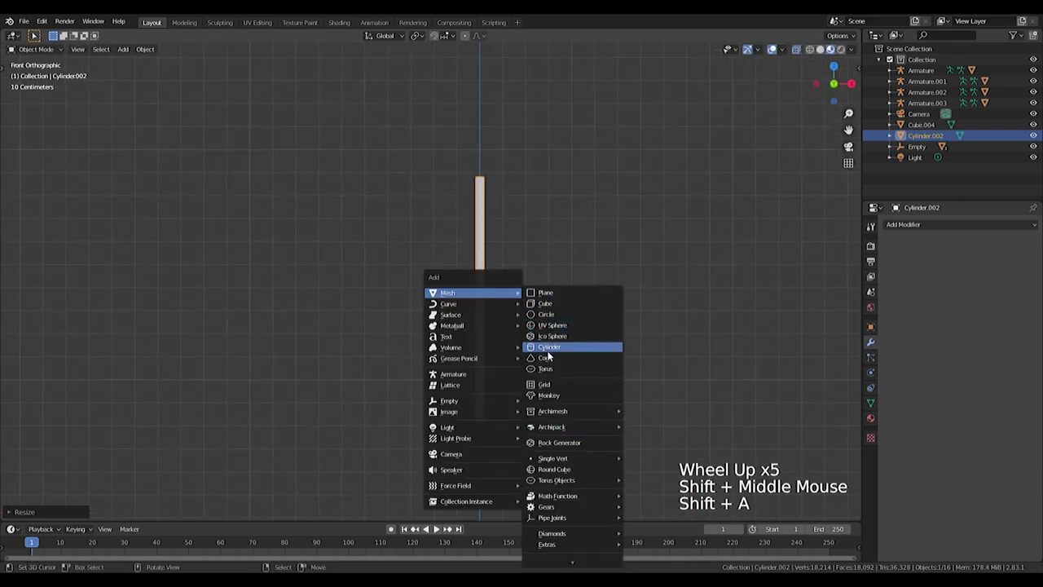
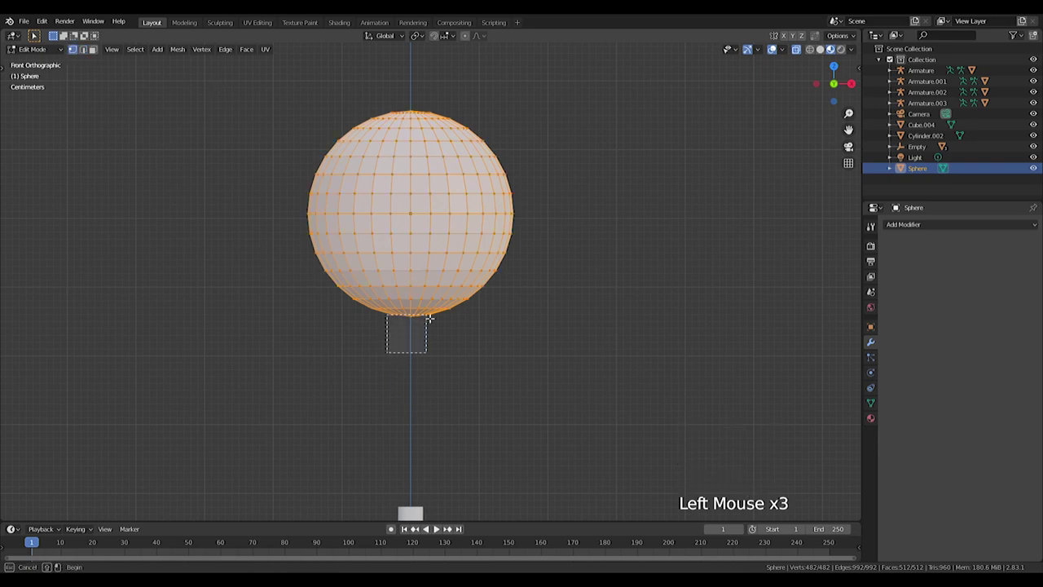
pyautogui.press('g')
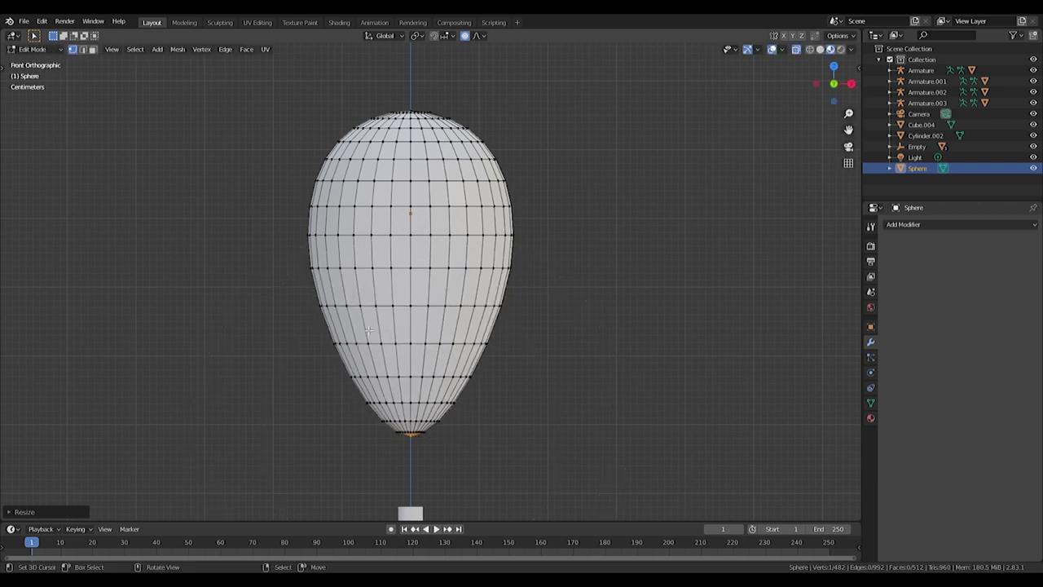
pyautogui.click(314, 295)
pyautogui.press('s')
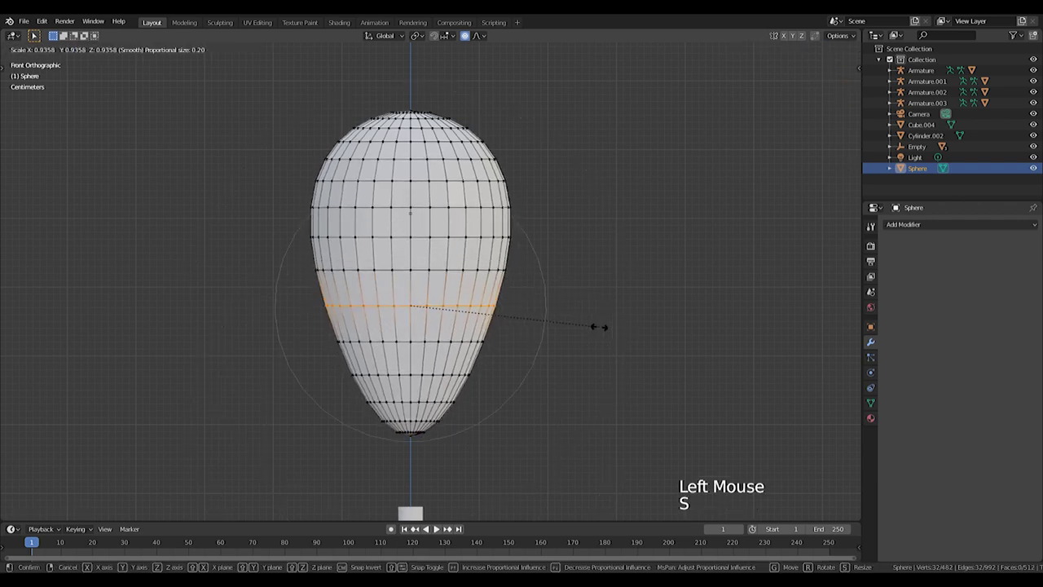
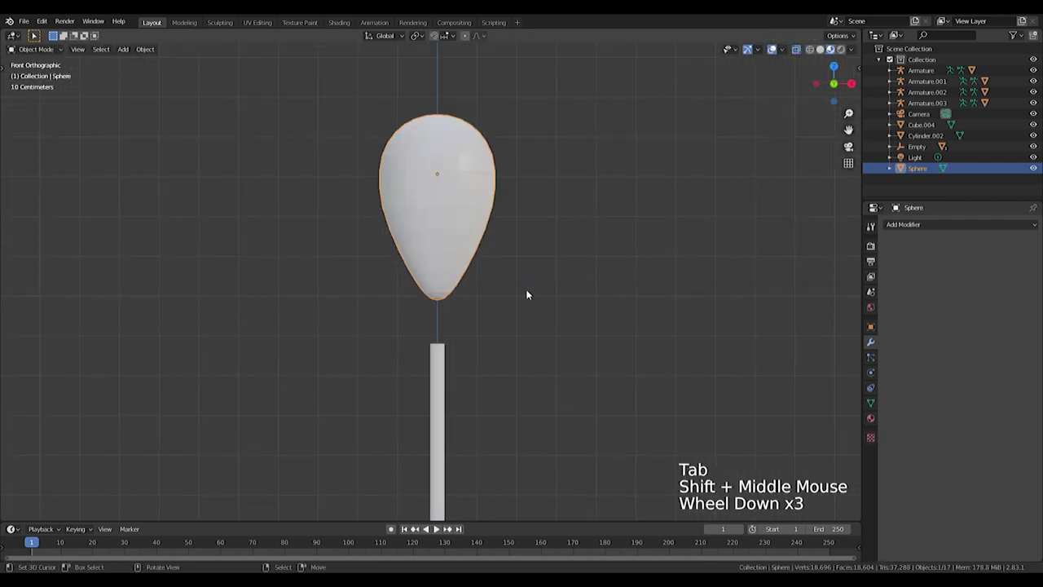
pyautogui.press('s')
pyautogui.press('g')
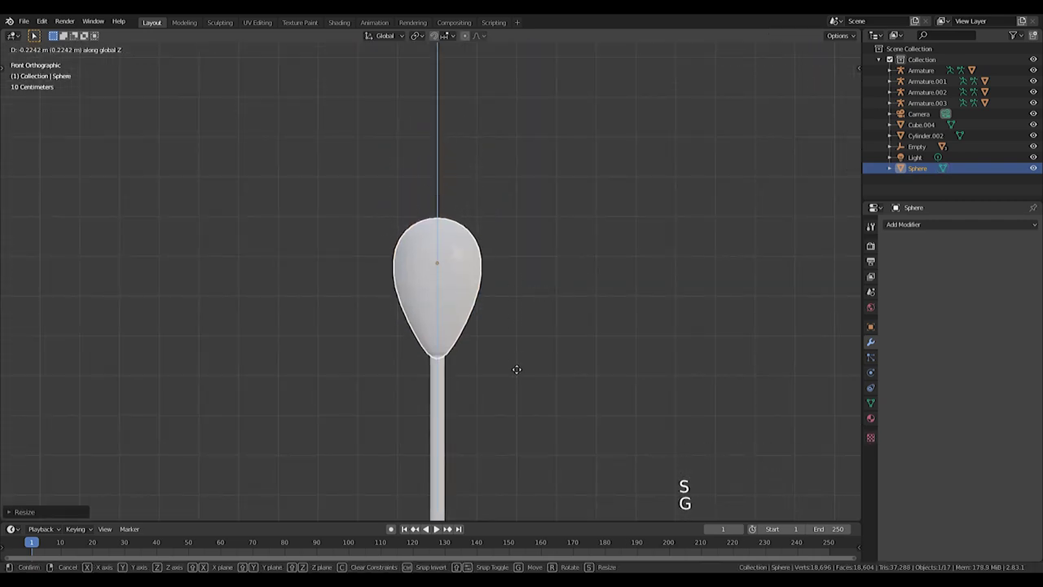
pyautogui.middleClick(488, 370)
pyautogui.scroll(-3)
pyautogui.scroll(3)
pyautogui.press('Tab')
pyautogui.press('Tab')
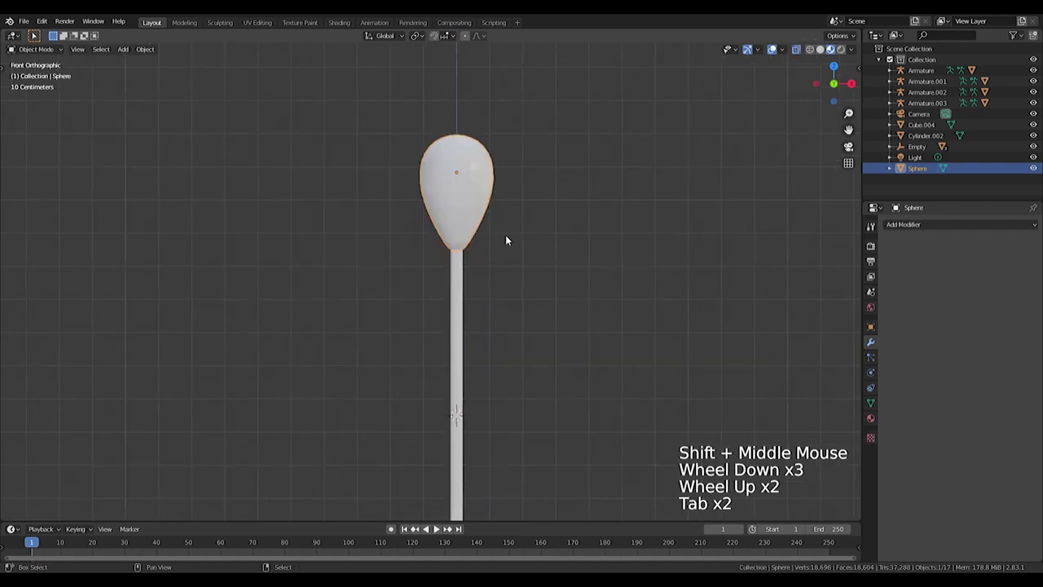
# Step: Duplicate the teardrop twice as leaves, tilting one outward and placing a larger one lower on the stem
pyautogui.press('shift+d')
pyautogui.press('r')
pyautogui.press('Tab')
pyautogui.press('a')
pyautogui.press('g')
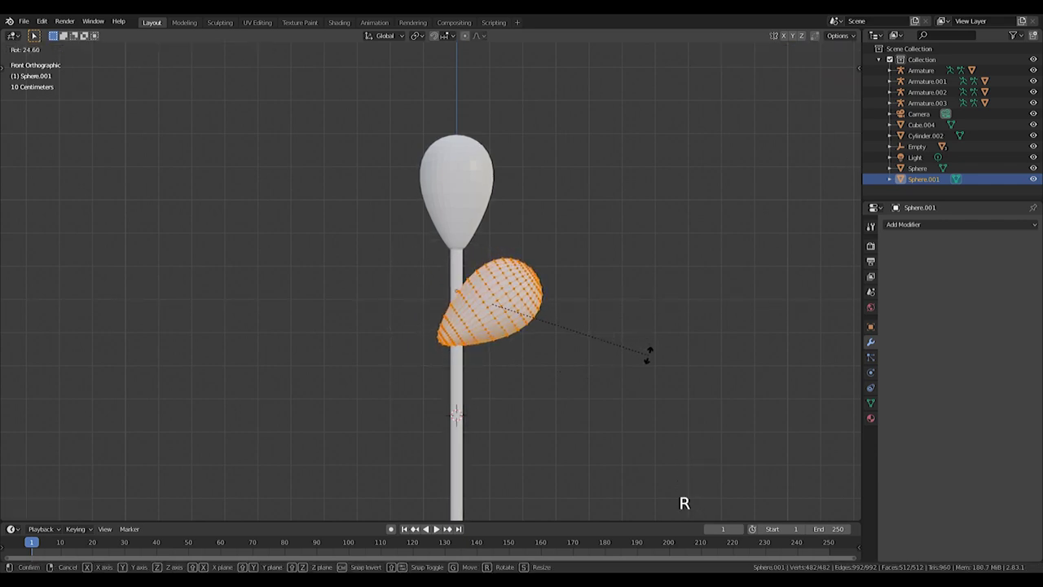
pyautogui.middleClick(644, 233)
pyautogui.press('shift+d')
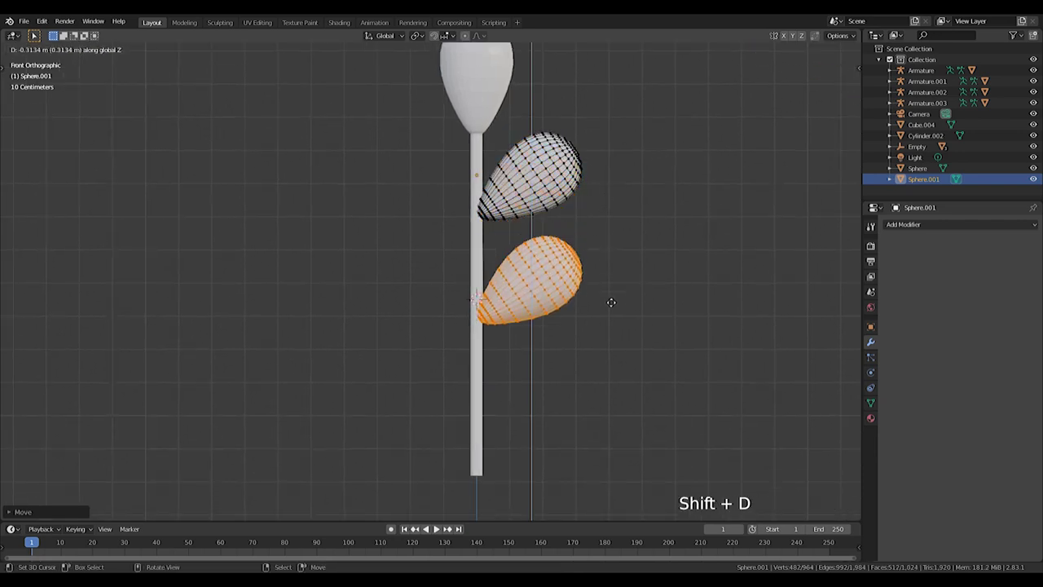
pyautogui.press('s')
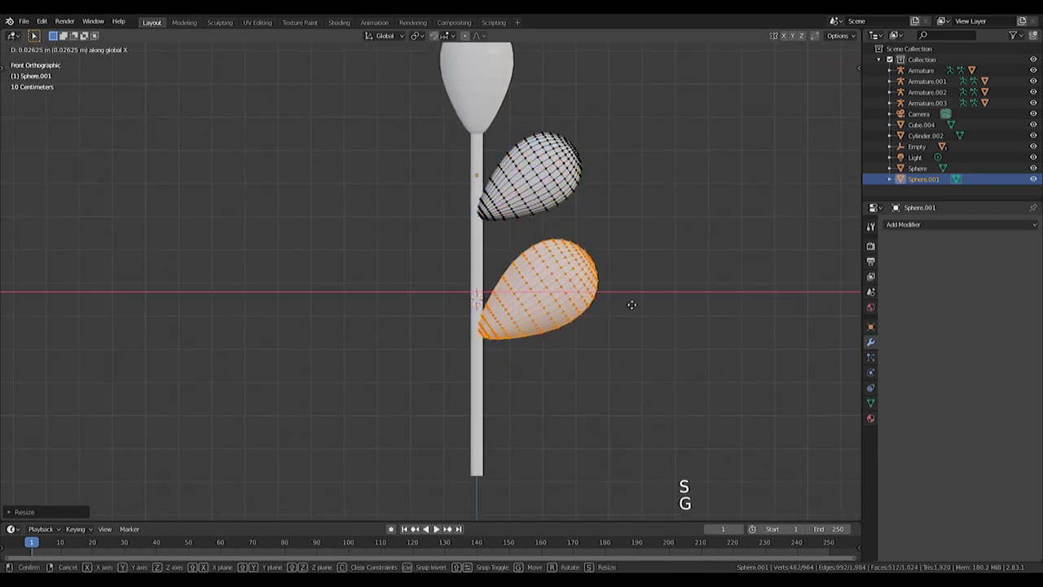
pyautogui.press('Tab')
# Step: Straighten the leaves, mirror them across the stem with a Mirror modifier, and select the whole plant
pyautogui.click(910, 233)
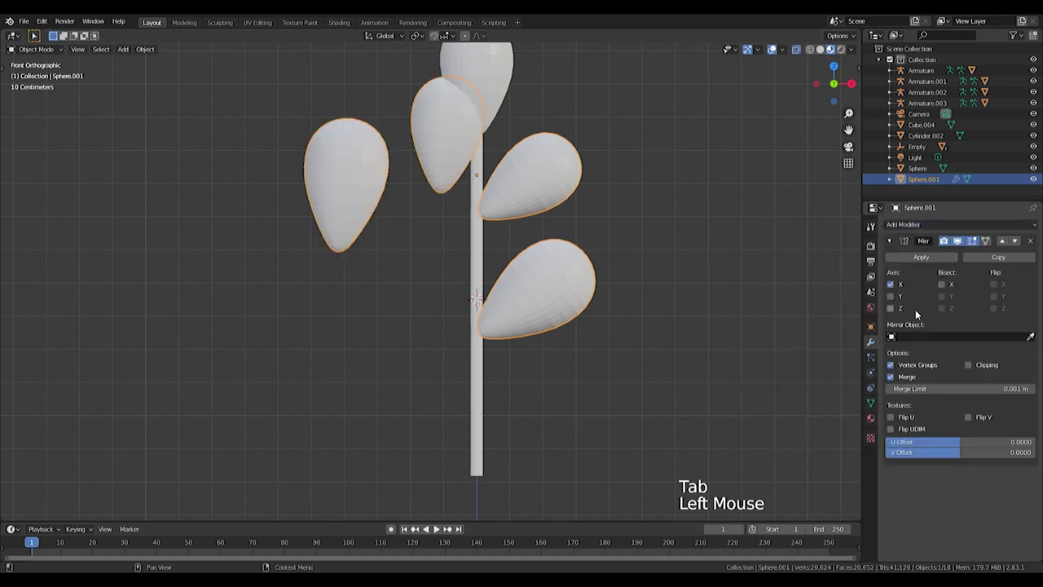
pyautogui.press('ctrl+z')
pyautogui.click(874, 335)
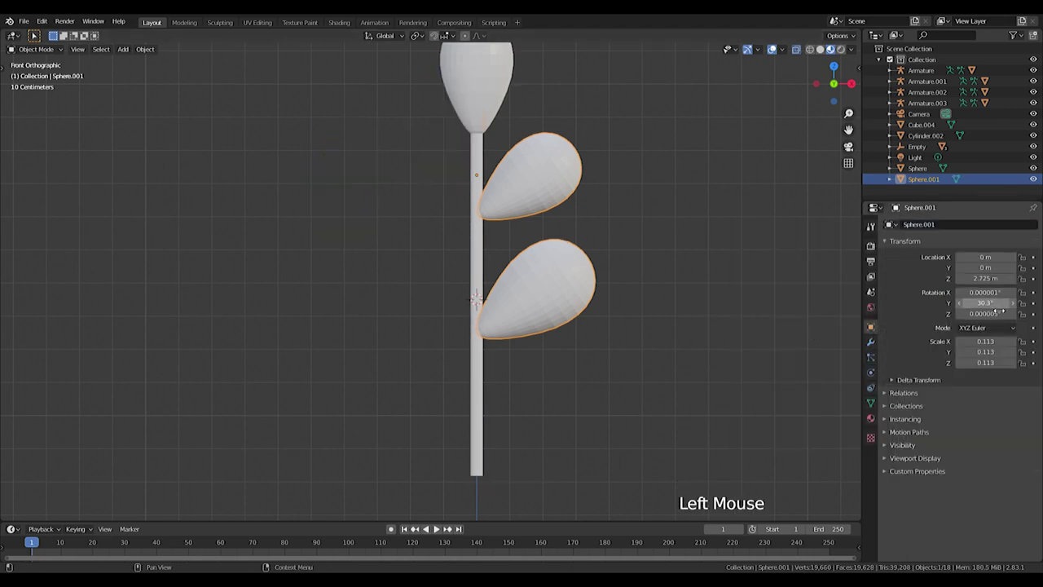
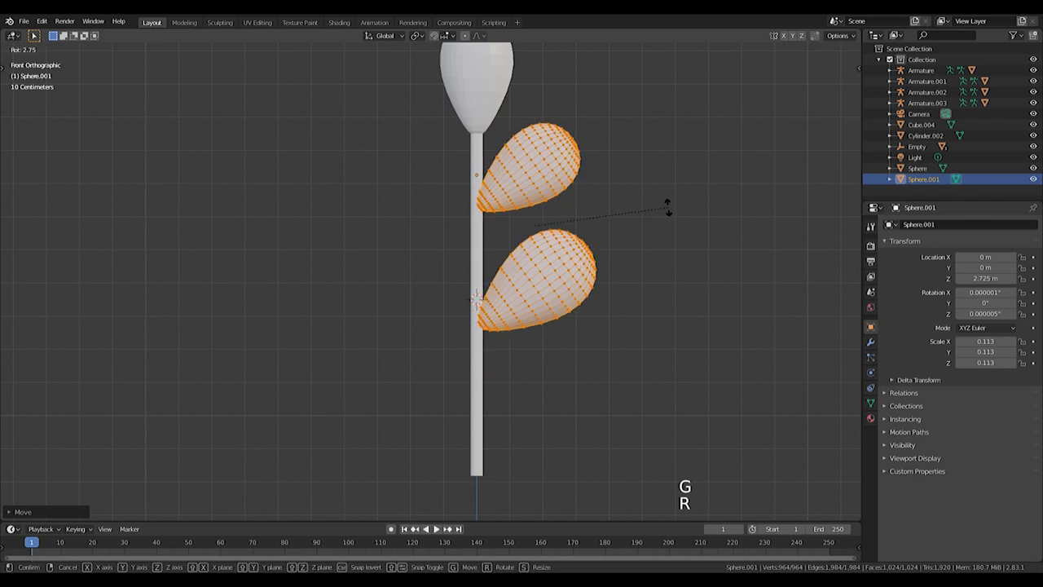
pyautogui.press('Tab')
pyautogui.scroll(-3)
pyautogui.scroll(3)
pyautogui.scroll(-3)
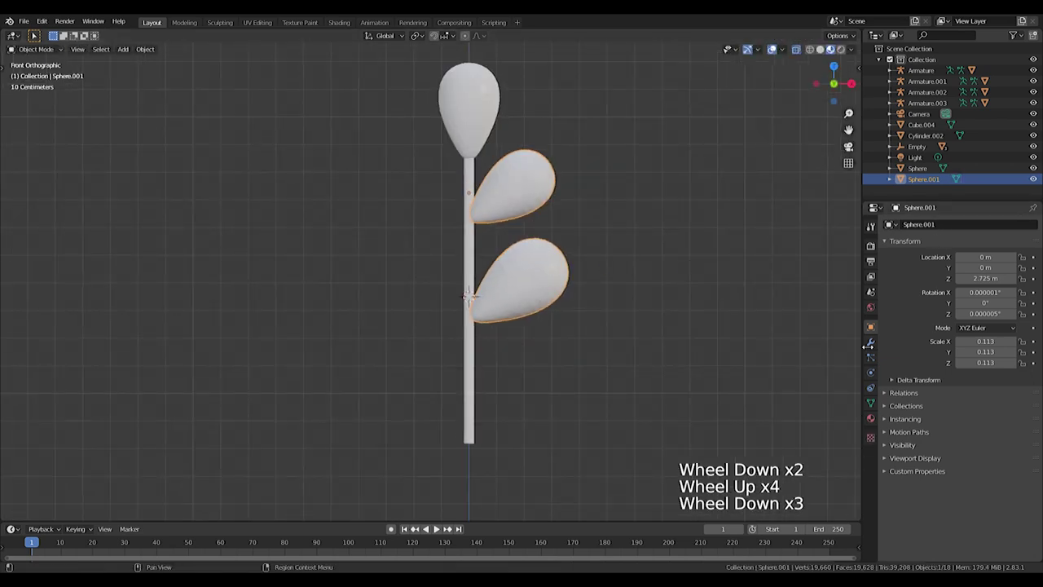
pyautogui.scroll(-3)
pyautogui.click(874, 343)
pyautogui.click(939, 230)
pyautogui.scroll(3)
pyautogui.scroll(-3)
pyautogui.scroll(-3)
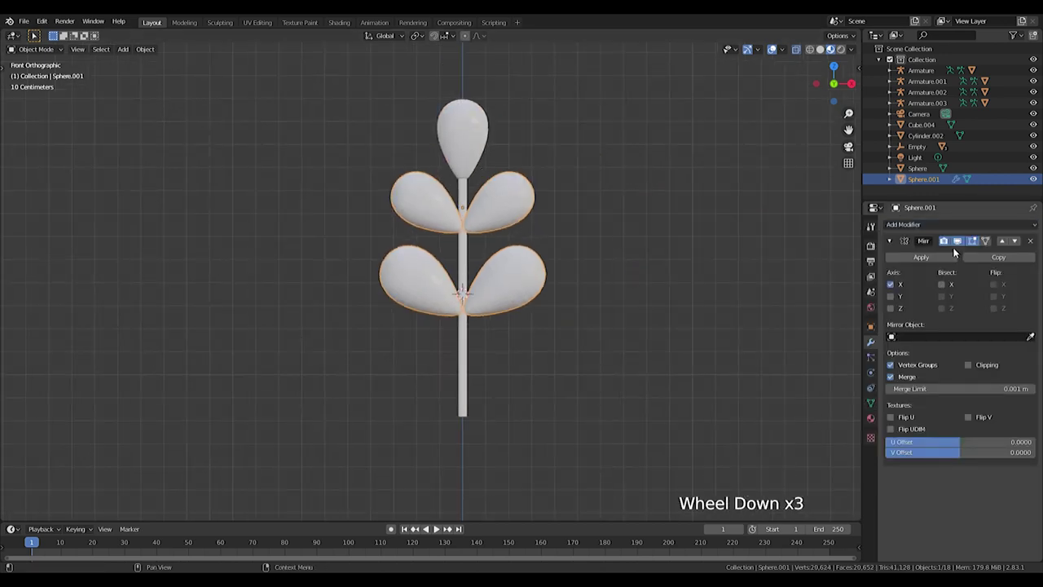
pyautogui.click(943, 261)
pyautogui.rightClick(478, 147)
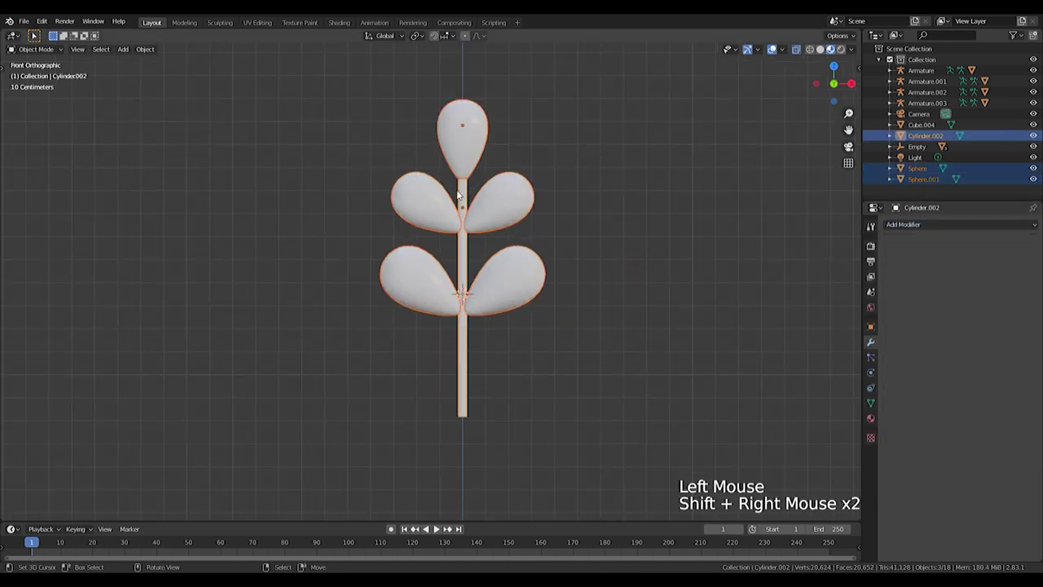
# Step: Join the plant, duplicate it along X and scale the copy's leaf vertices on Z into slimmer leaves
pyautogui.press('ctrl+j')
pyautogui.scroll(-3)
pyautogui.middleClick(443, 254)
pyautogui.press('g')
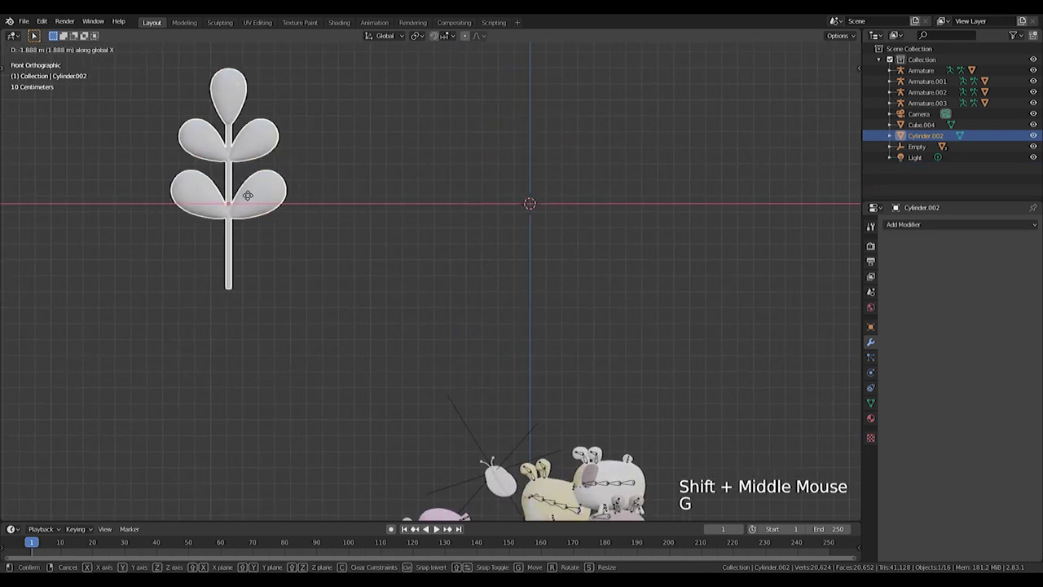
pyautogui.press('shift+d')
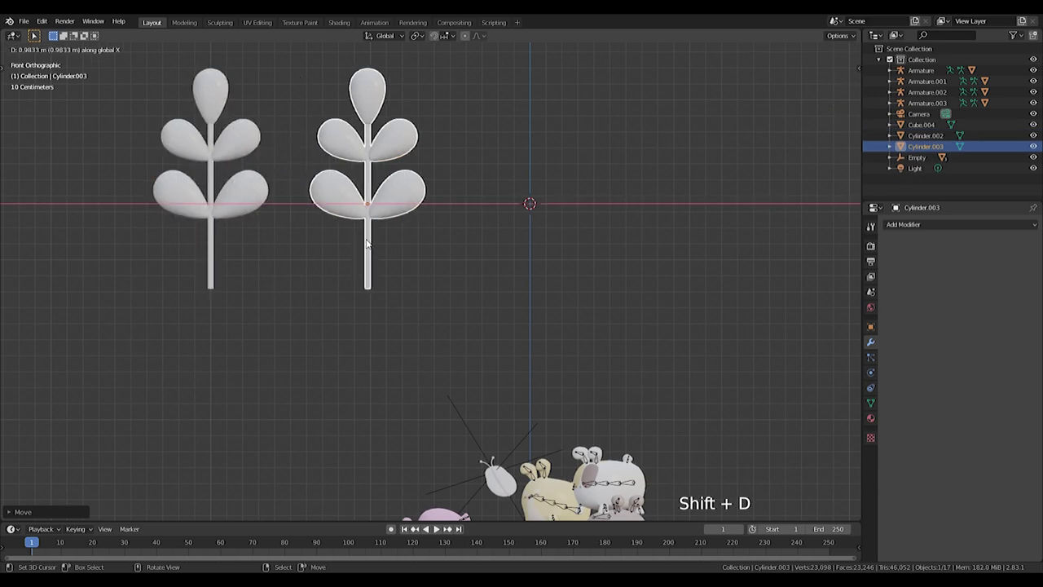
pyautogui.press('ctrl+z')
pyautogui.press('ctrl+z')
pyautogui.press('shift+d')
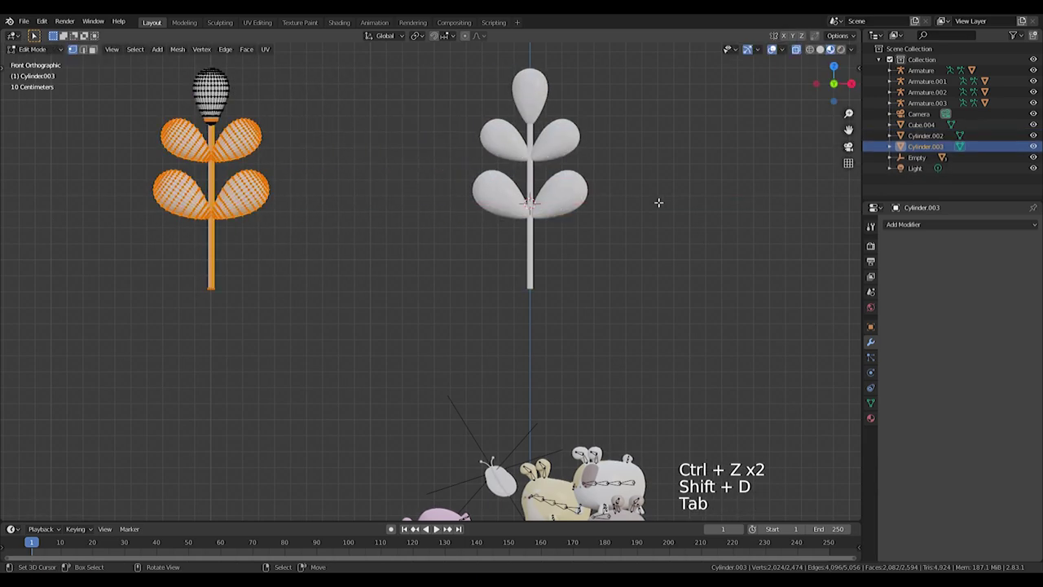
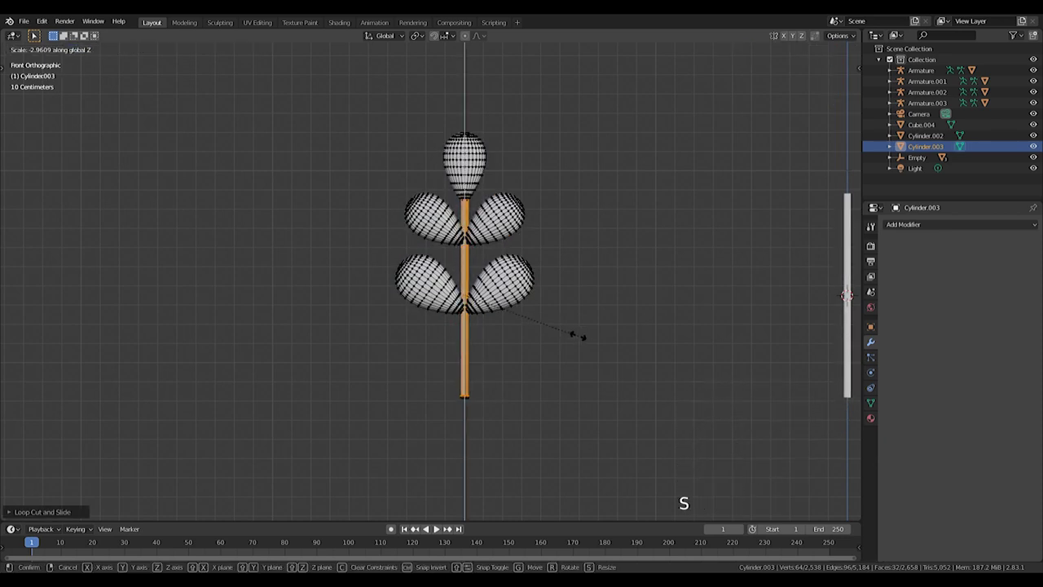
pyautogui.press('Tab')
pyautogui.press('w')
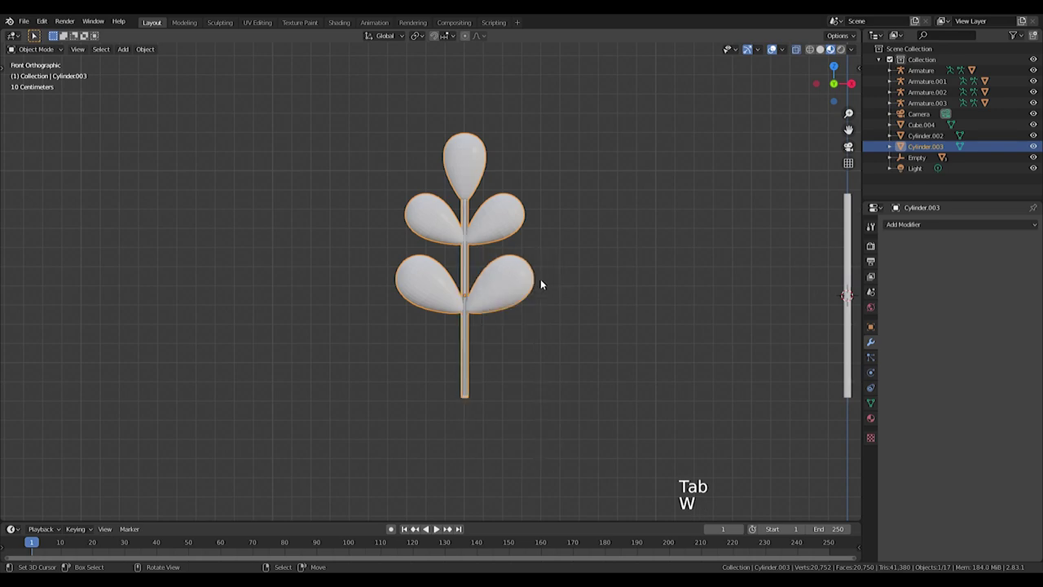
# Step: Undo and redo the copy's leaf edits until only a bare stem remains beside the leafy plant
pyautogui.scroll(3)
pyautogui.middleClick(539, 309)
pyautogui.scroll(3)
pyautogui.press('ctrl+z')
pyautogui.scroll(3)
pyautogui.scroll(-3)
pyautogui.scroll(-3)
pyautogui.press('w')
pyautogui.middleClick(489, 198)
pyautogui.press('ctrl+z')
pyautogui.press('ctrl+z')
pyautogui.press('ctrl+z')
pyautogui.press('Tab')
pyautogui.press('Tab')
pyautogui.press('ctrl+z')
pyautogui.press('ctrl+z')
pyautogui.press('ctrl+z')
pyautogui.press('Tab')
pyautogui.press('w')
# Step: Select the bare stem and enter Edit Mode on its mesh
pyautogui.scroll(-3)
pyautogui.middleClick(595, 291)
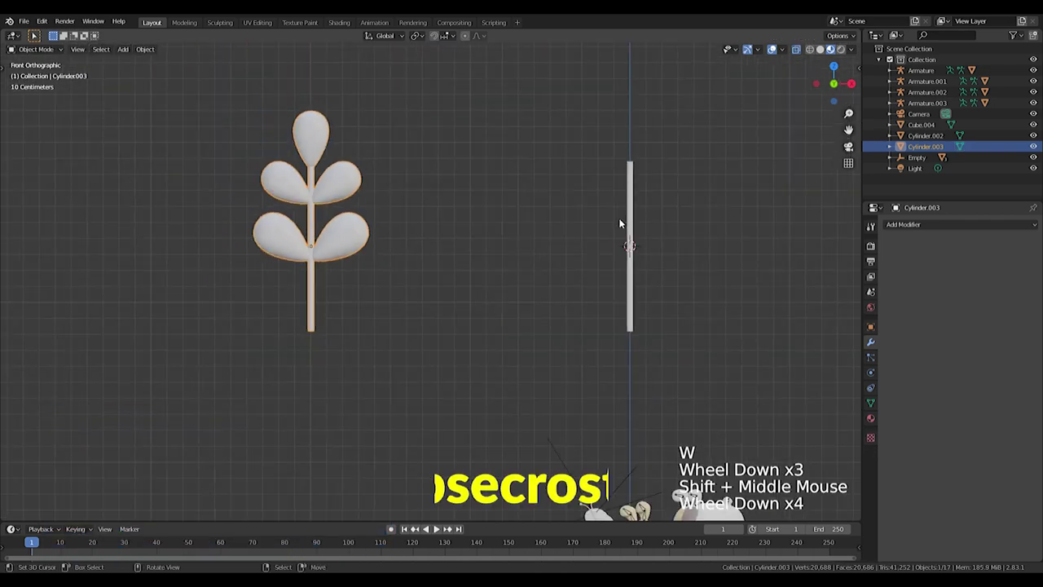
pyautogui.rightClick(634, 219)
pyautogui.scroll(3)
pyautogui.middleClick(740, 223)
pyautogui.press('Tab')
pyautogui.middleClick(566, 196)
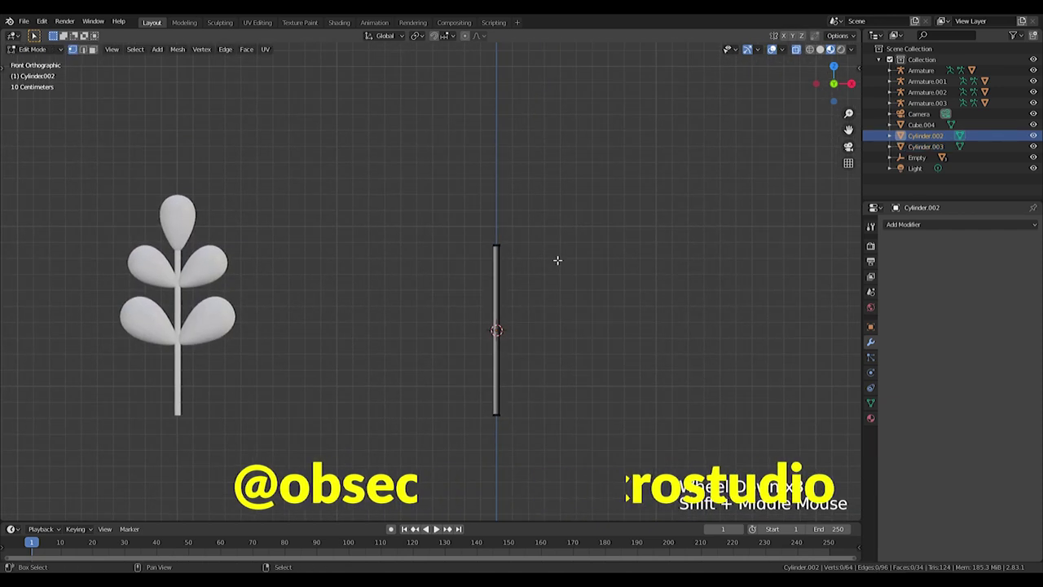
# Step: Add a filled mesh circle to the stem and rotate it into a flat disc around the stalk
pyautogui.press('shift+a')
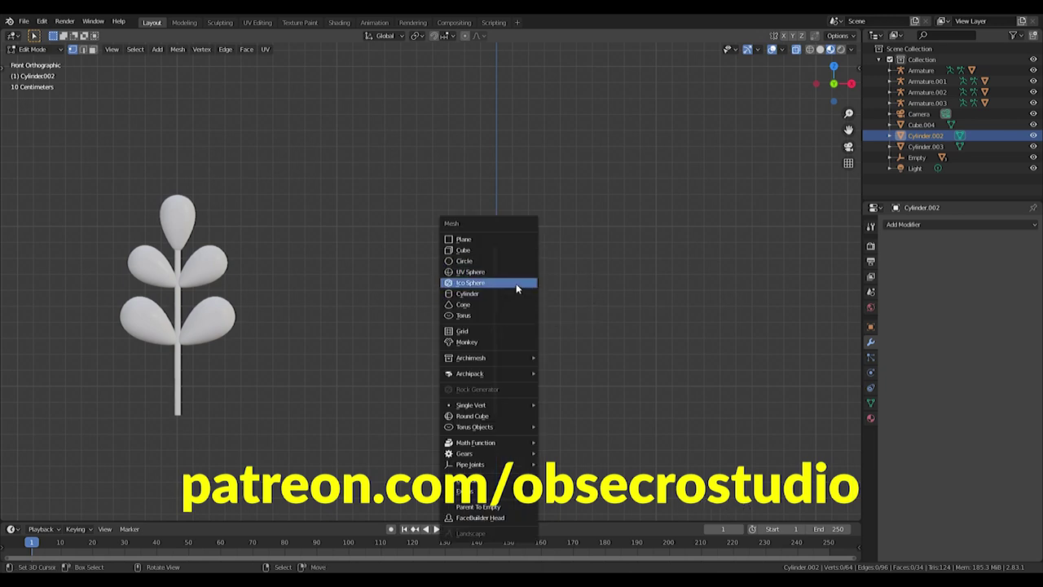
pyautogui.press('shift+a')
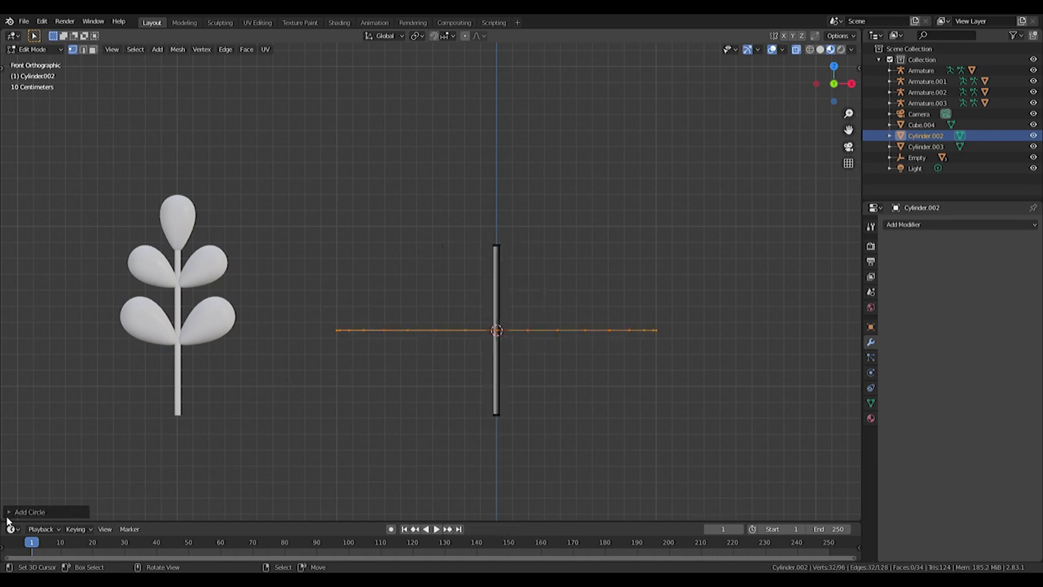
pyautogui.click(11, 516)
pyautogui.click(104, 420)
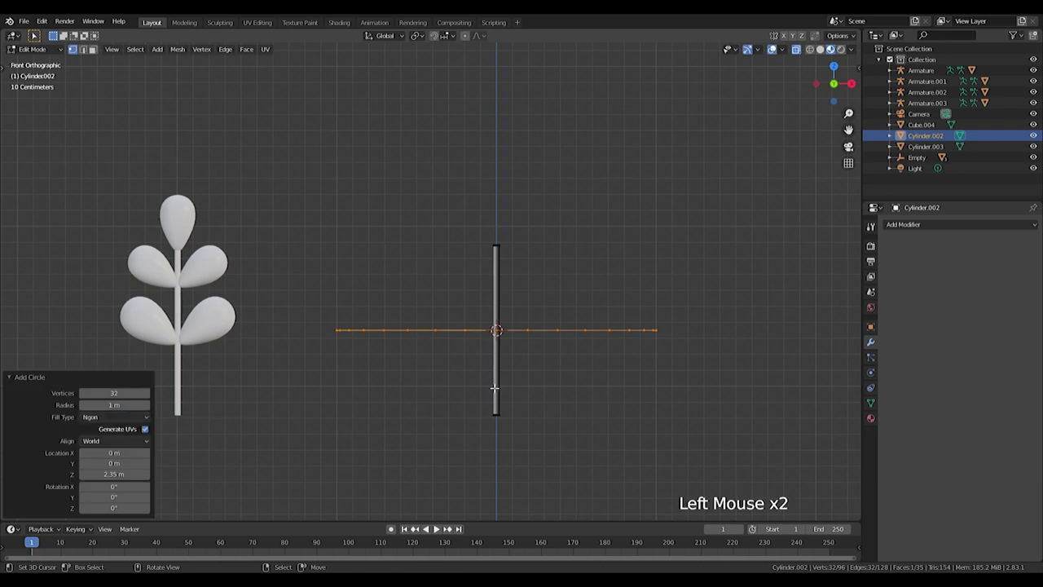
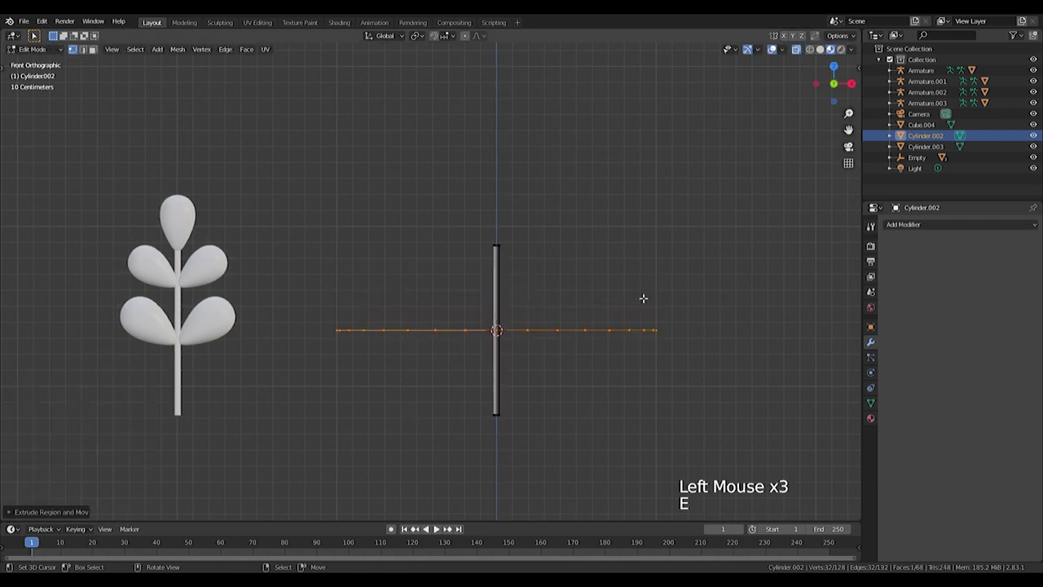
pyautogui.press('ctrl+z')
pyautogui.press('r')
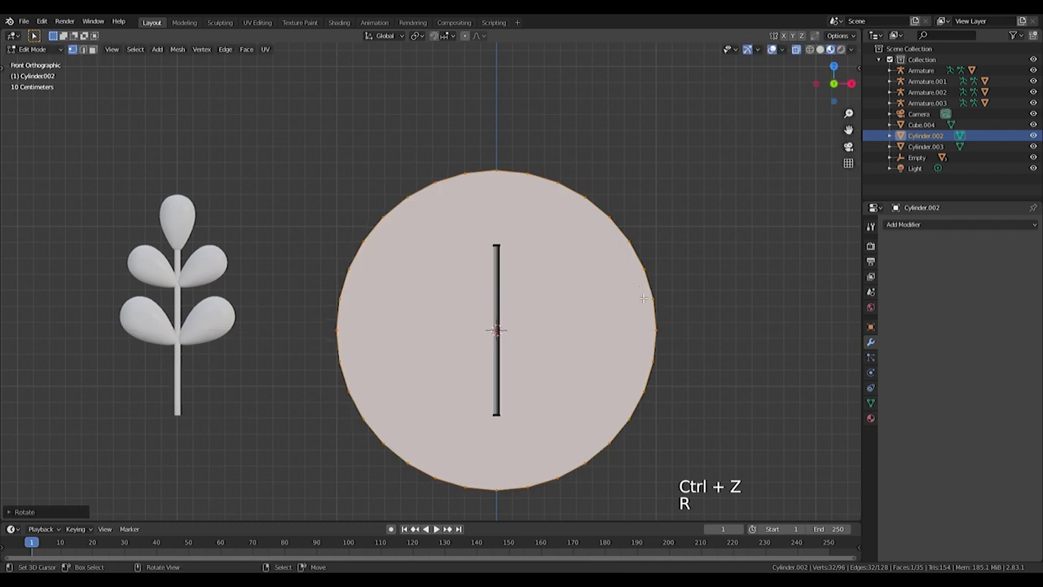
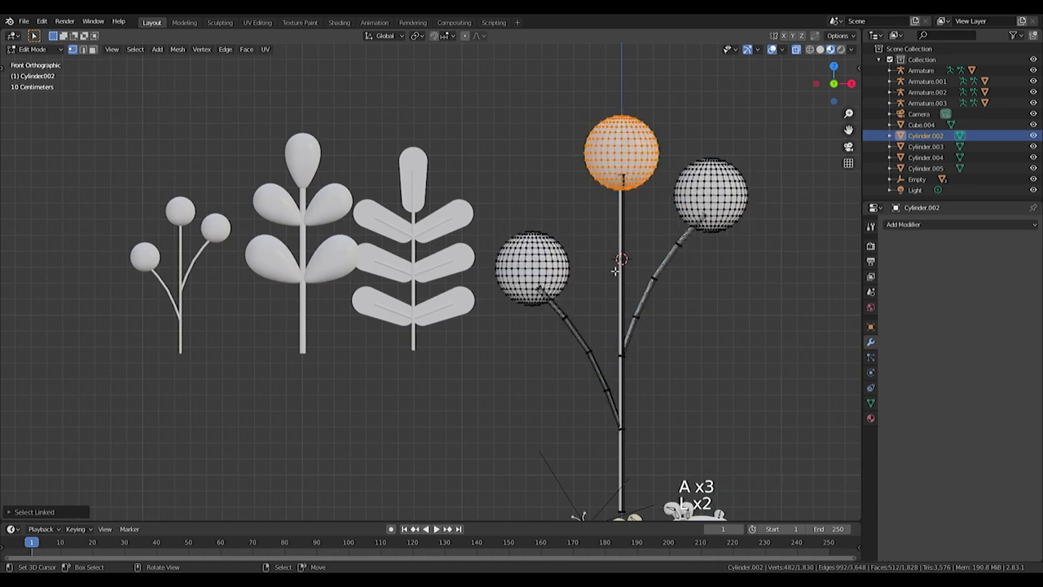
# Step: Select the linked extra sphere heads and stems with L, delete them, and rotate the remaining curved stem
pyautogui.press('l')
pyautogui.press('l')
pyautogui.press('l')
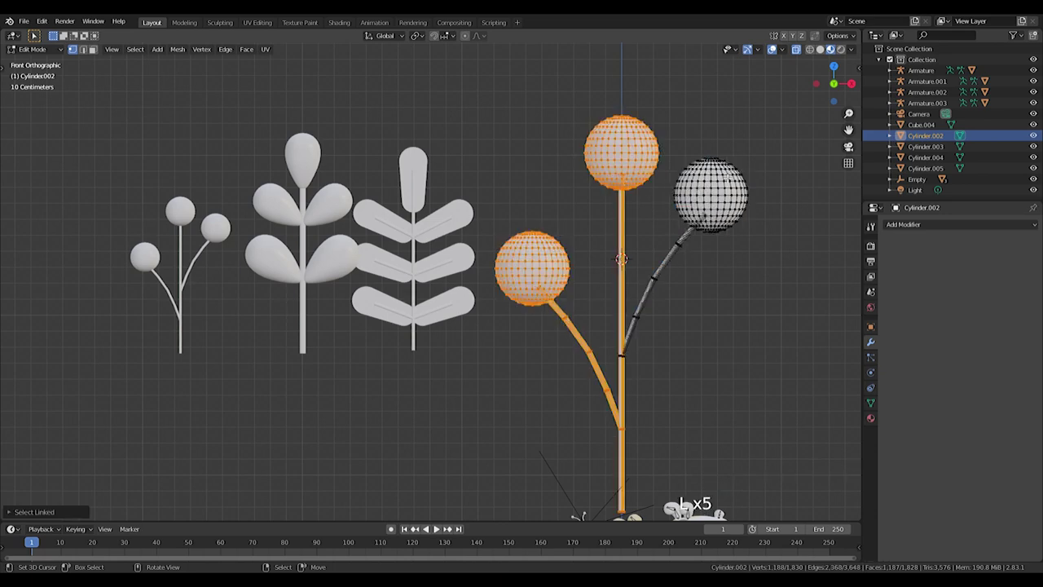
pyautogui.press('Delete')
pyautogui.press('l')
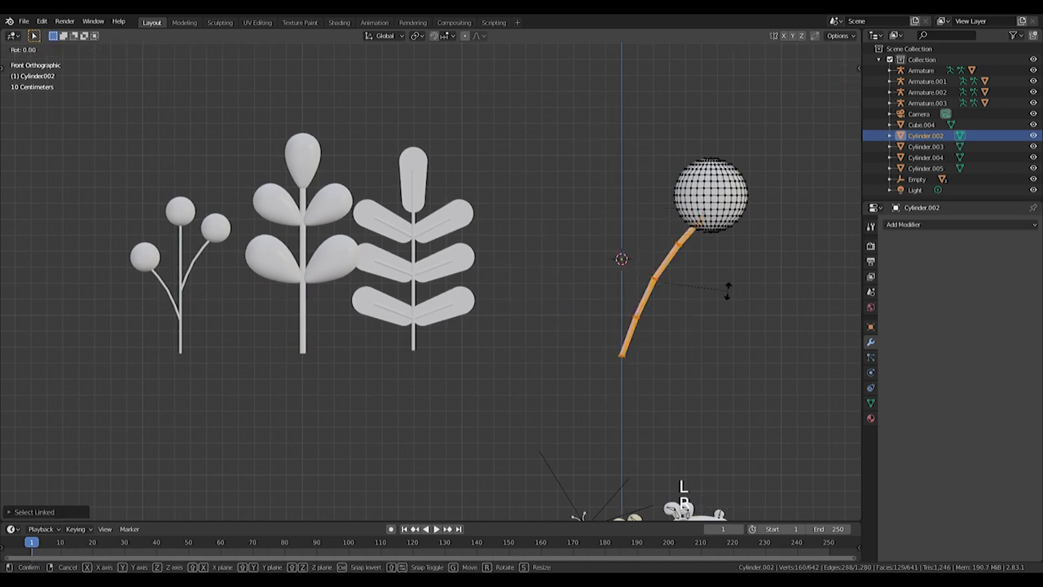
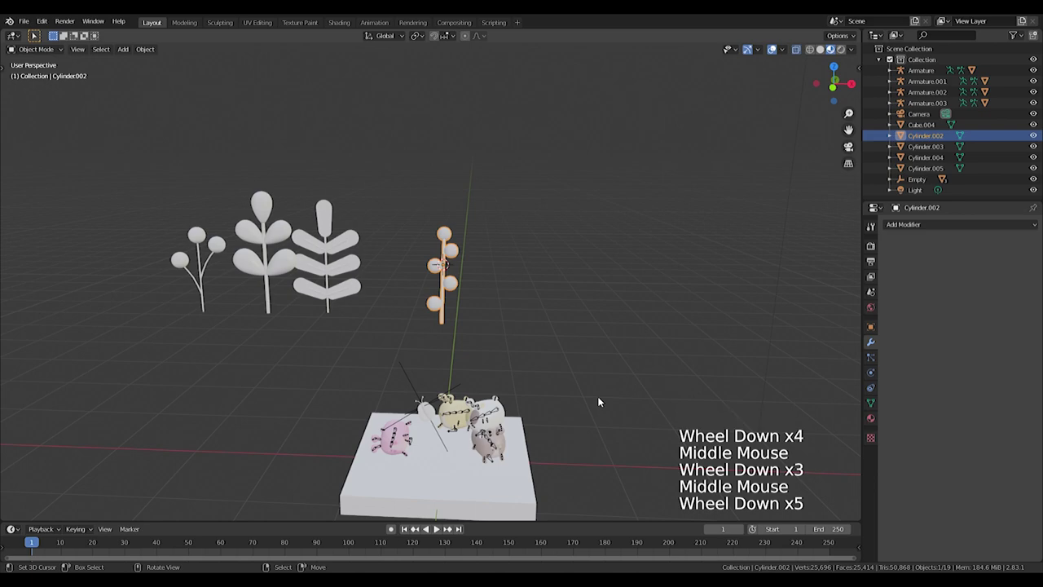
# Step: Move the sphere-dotted plant into line beside the other plants in front view
pyautogui.scroll(3)
pyautogui.middleClick(493, 320)
pyautogui.press('g')
pyautogui.scroll(-3)
pyautogui.middleClick(614, 167)
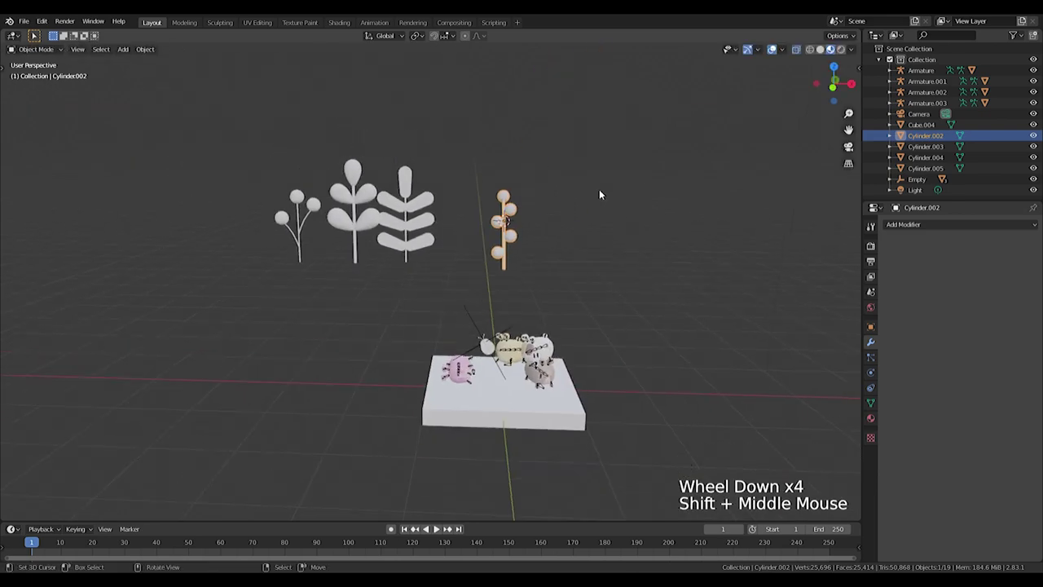
pyautogui.scroll(-3)
pyautogui.scroll(3)
pyautogui.press('KP_1')
pyautogui.scroll(3)
pyautogui.press('g')
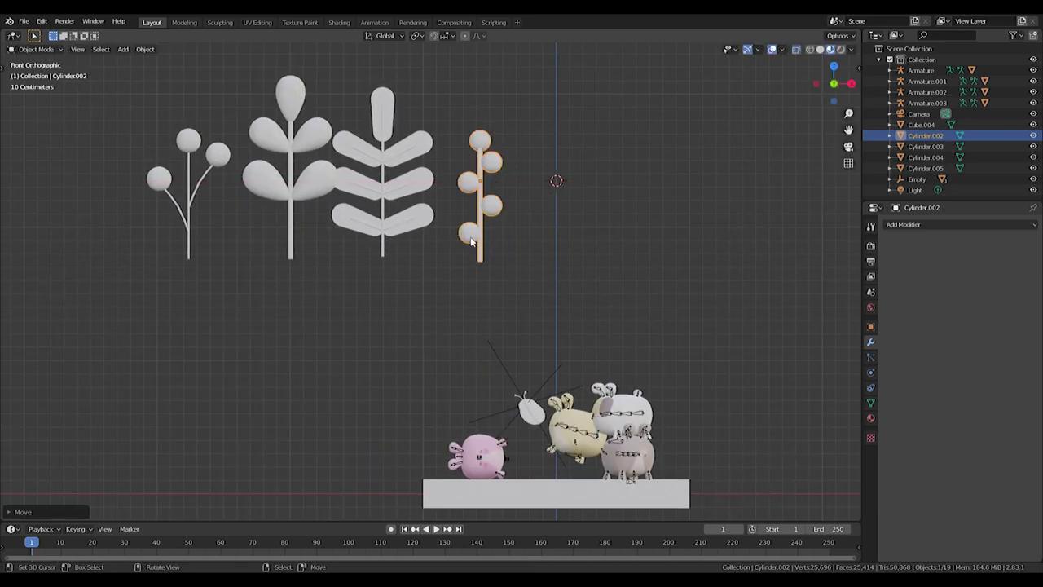
pyautogui.middleClick(564, 192)
# Step: Add a cube over the hamster scene in top view and begin scaling it
pyautogui.press('shift+a')
pyautogui.press('s')
pyautogui.press('s')
pyautogui.press('KP_7')
pyautogui.scroll(3)
pyautogui.middleClick(591, 193)
# Step: Stretch the cube, smooth it with a Subdivision modifier and add loop cuts to curve it into an arch
pyautogui.press('s')
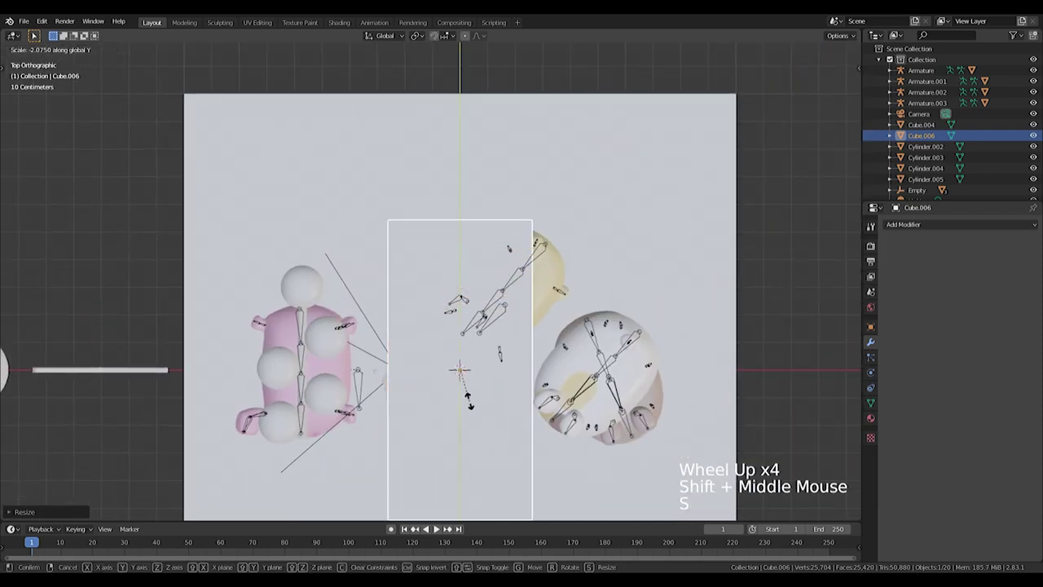
pyautogui.click(905, 218)
pyautogui.click(902, 228)
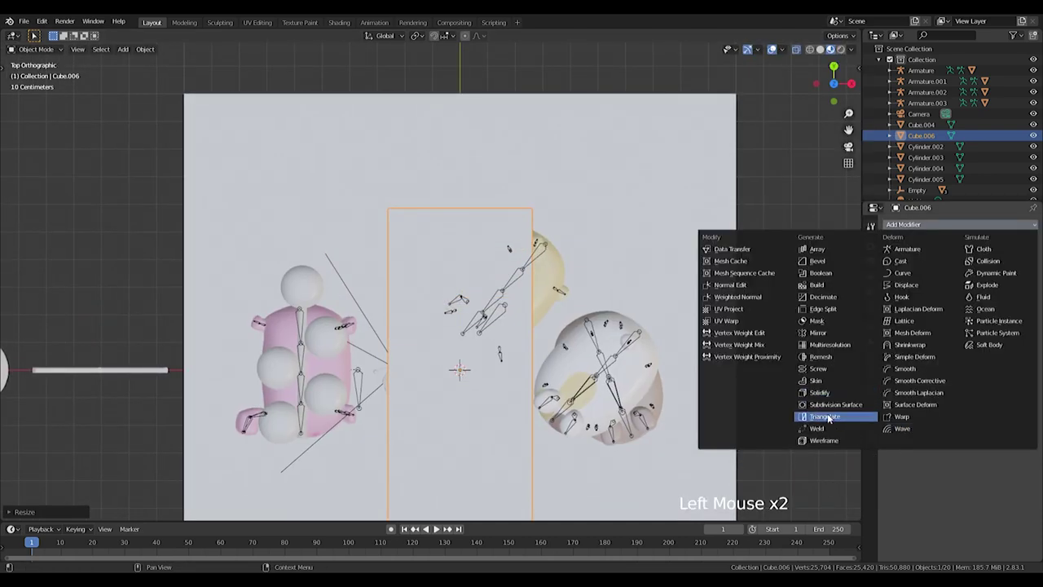
pyautogui.scroll(-3)
pyautogui.press('Tab')
pyautogui.scroll(3)
pyautogui.press('ctrl+r')
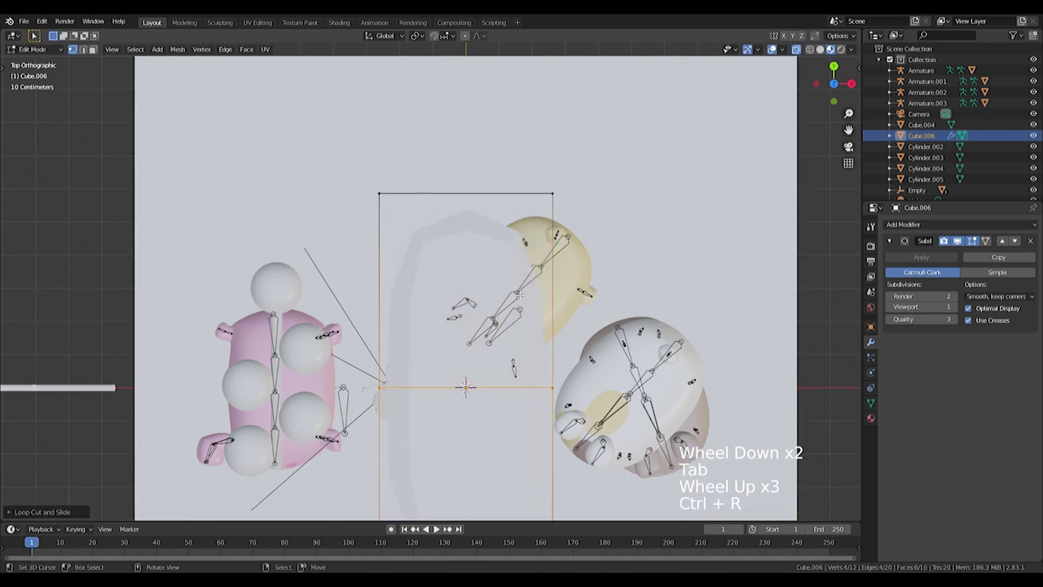
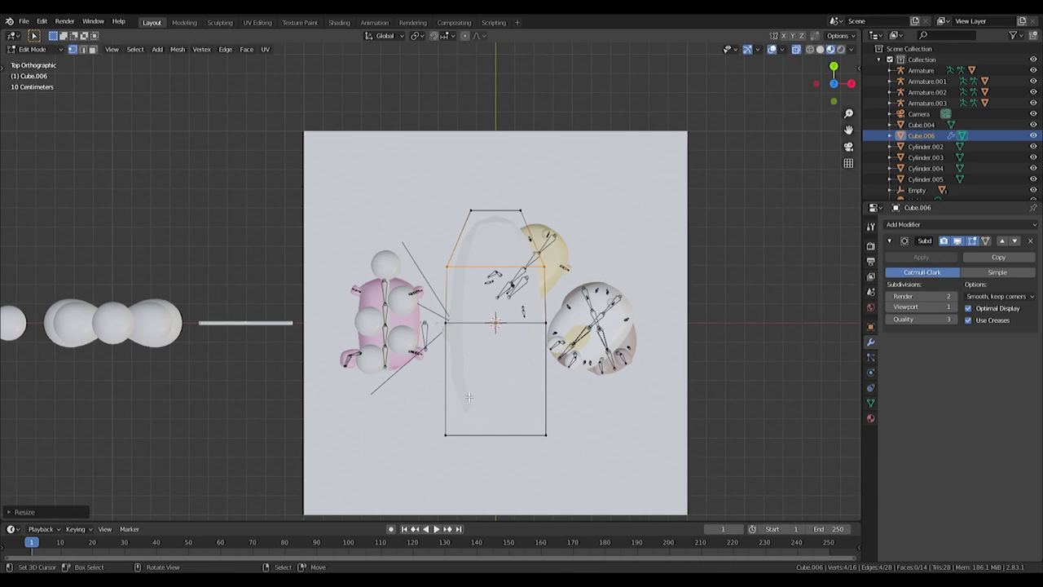
pyautogui.press('ctrl+r')
pyautogui.press('ctrl+r')
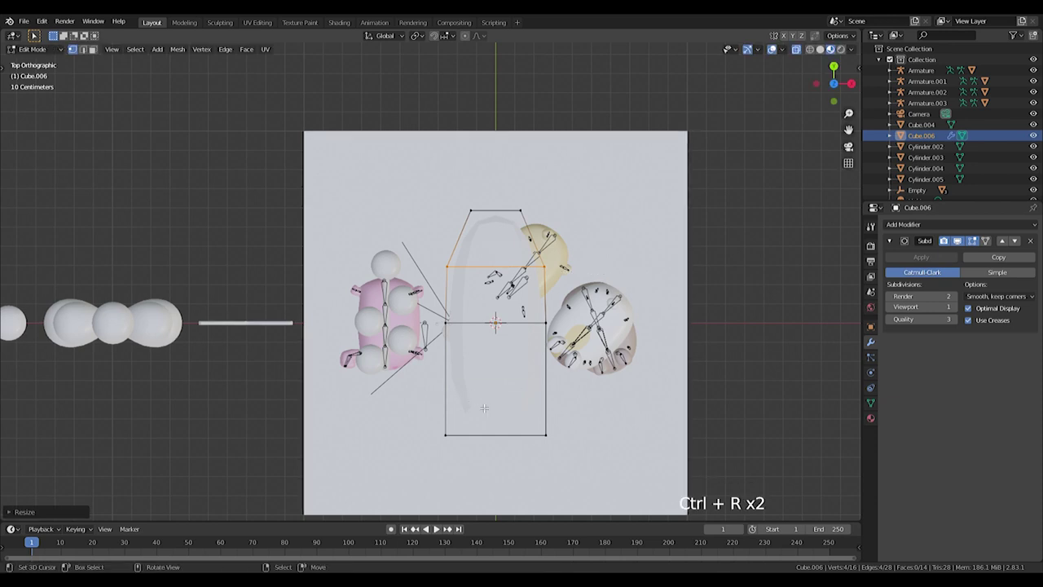
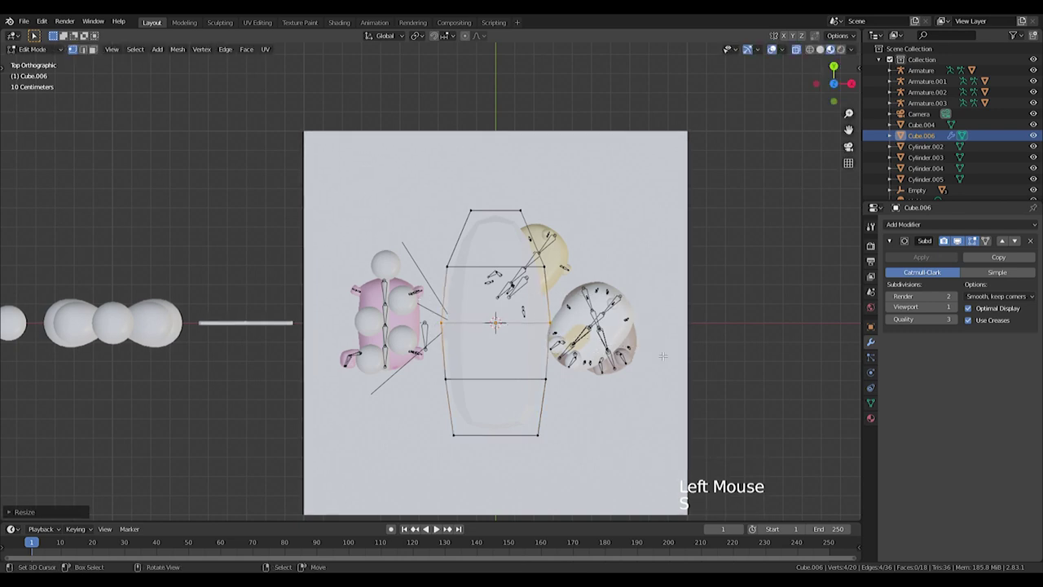
# Step: Flatten the leaf on Z, add a small cylinder stem in its mesh and fit it against the leaf's end
pyautogui.press('Tab')
pyautogui.middleClick(654, 416)
pyautogui.press('Tab')
pyautogui.middleClick(526, 280)
pyautogui.scroll(3)
pyautogui.press('ctrl+r')
pyautogui.press('s')
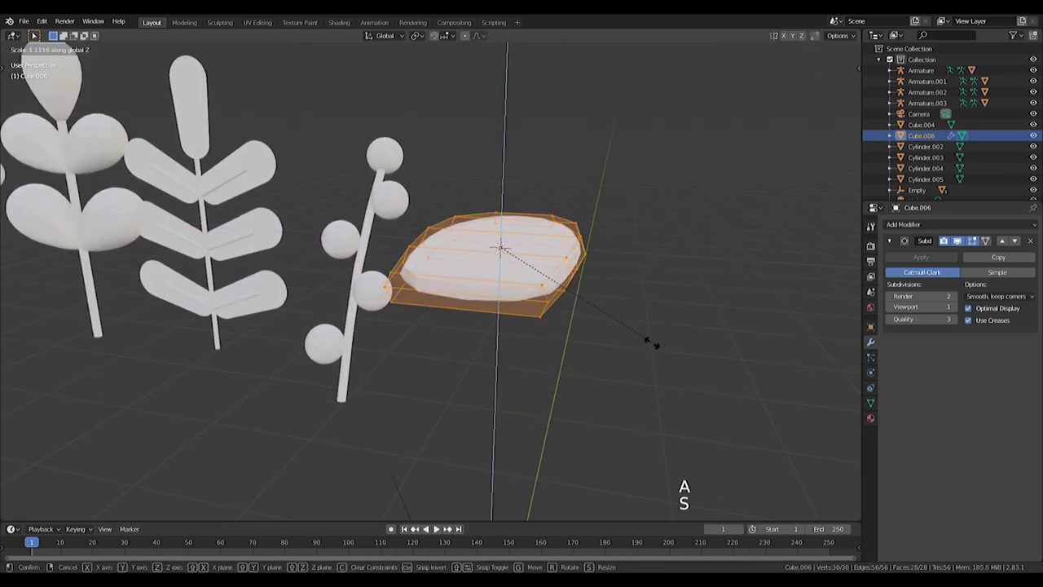
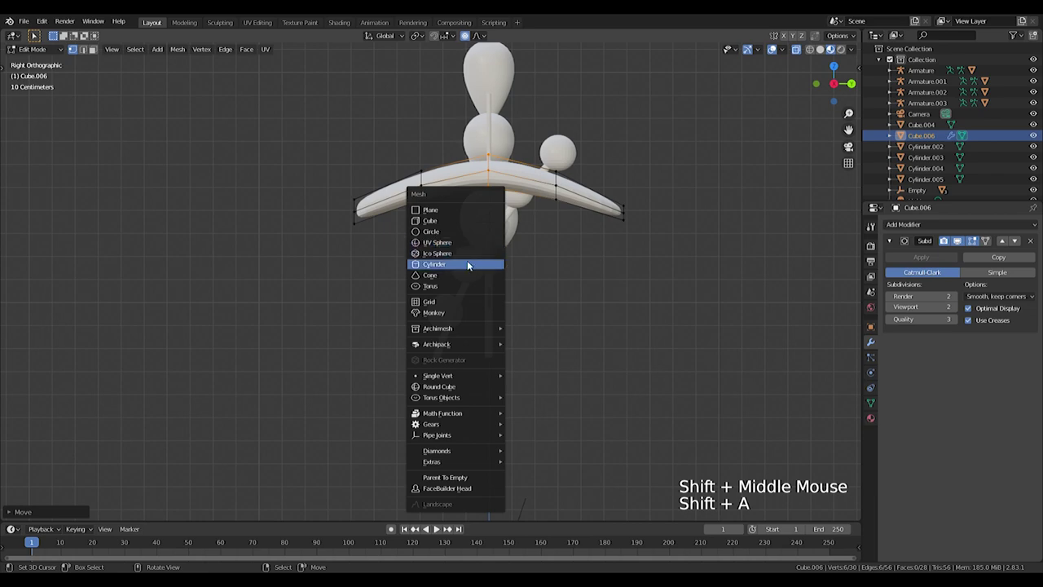
pyautogui.press('s')
pyautogui.press('s')
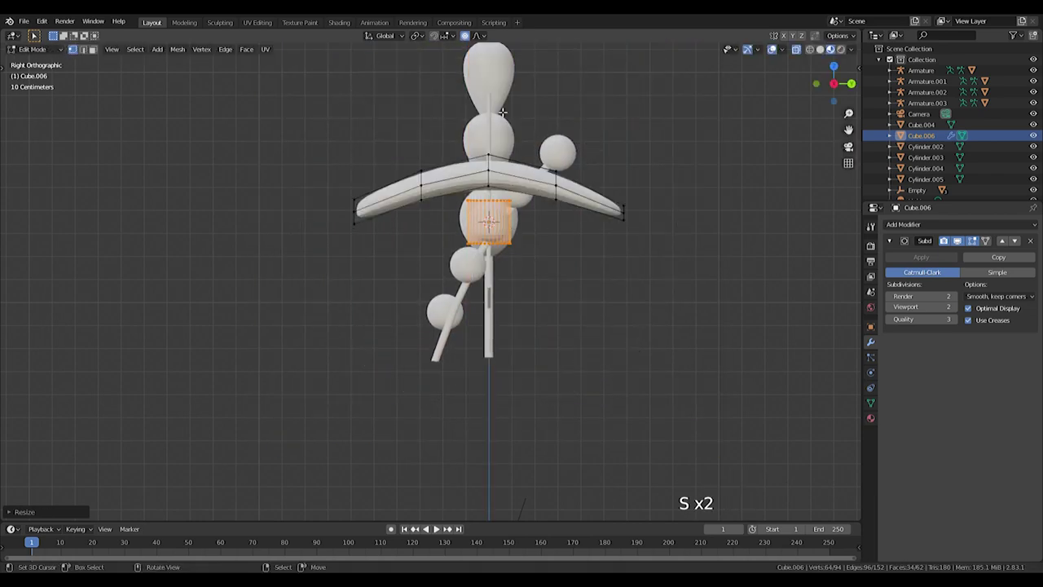
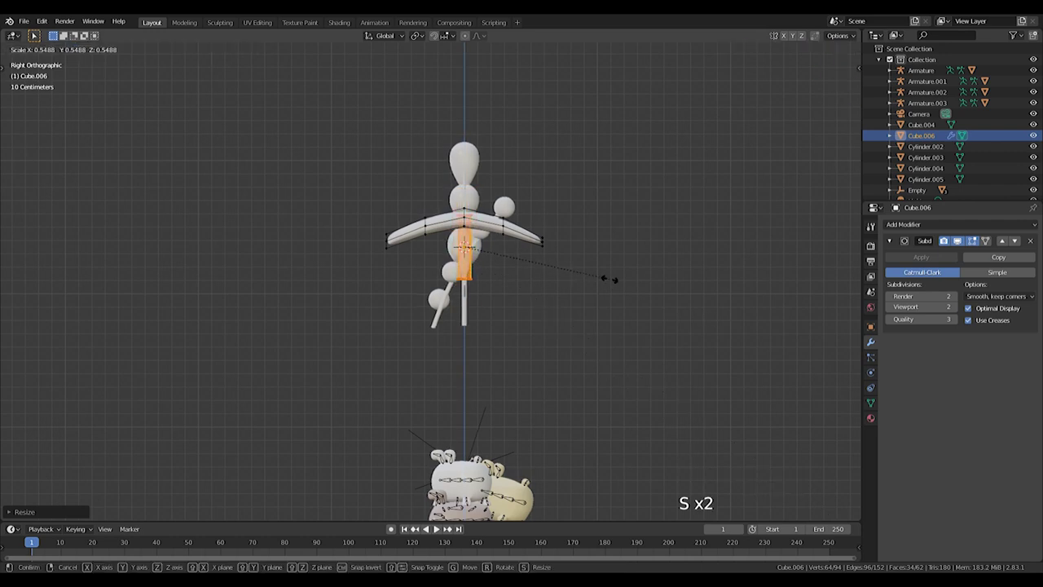
pyautogui.press('g')
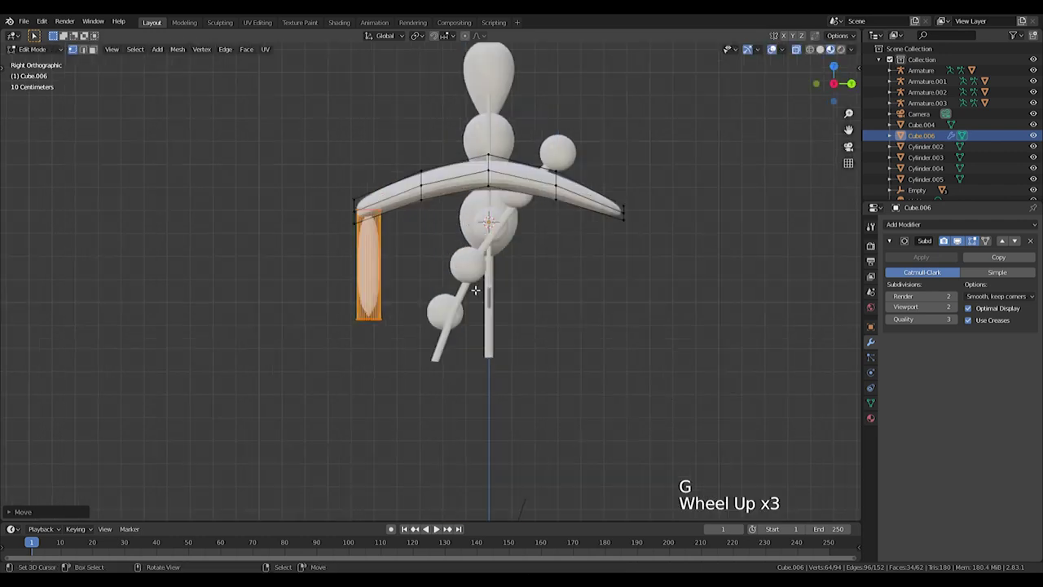
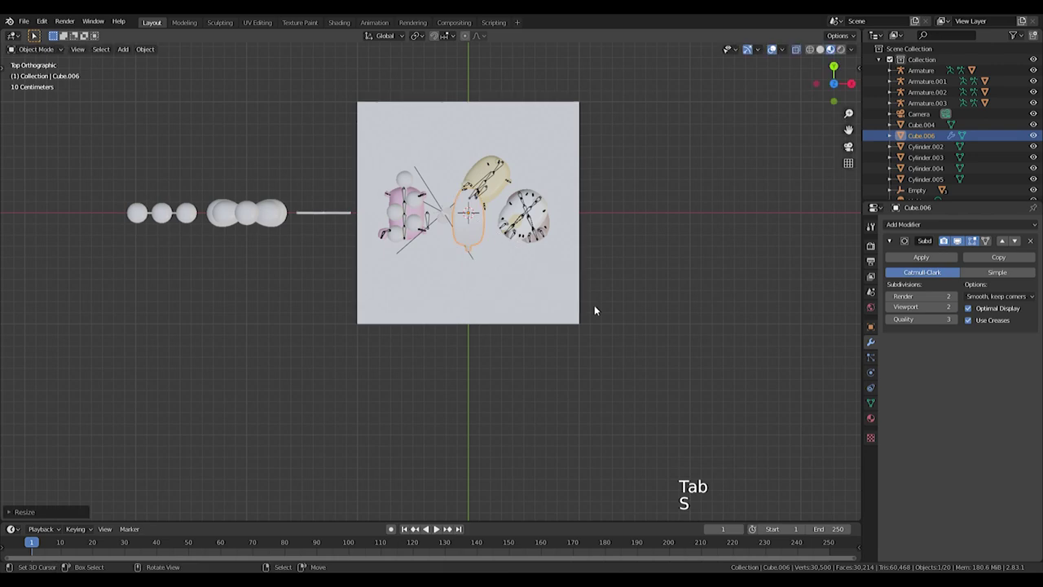
# Step: Select the whole stemmed petal in Edit Mode, tilt it outward and size it as the first petal
pyautogui.press('KP_3')
pyautogui.press('Tab')
pyautogui.press('a')
pyautogui.press('g')
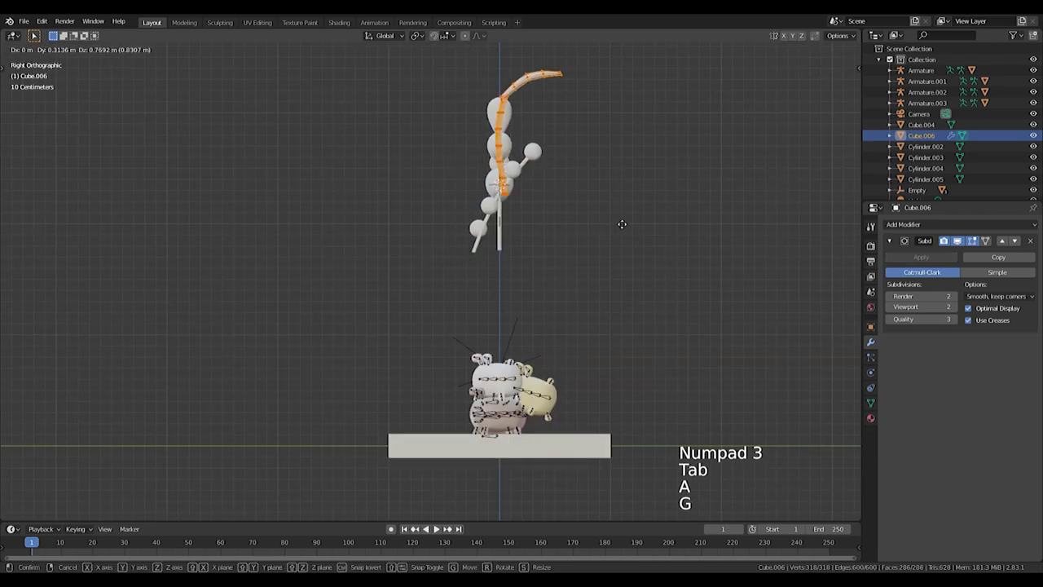
pyautogui.press('r')
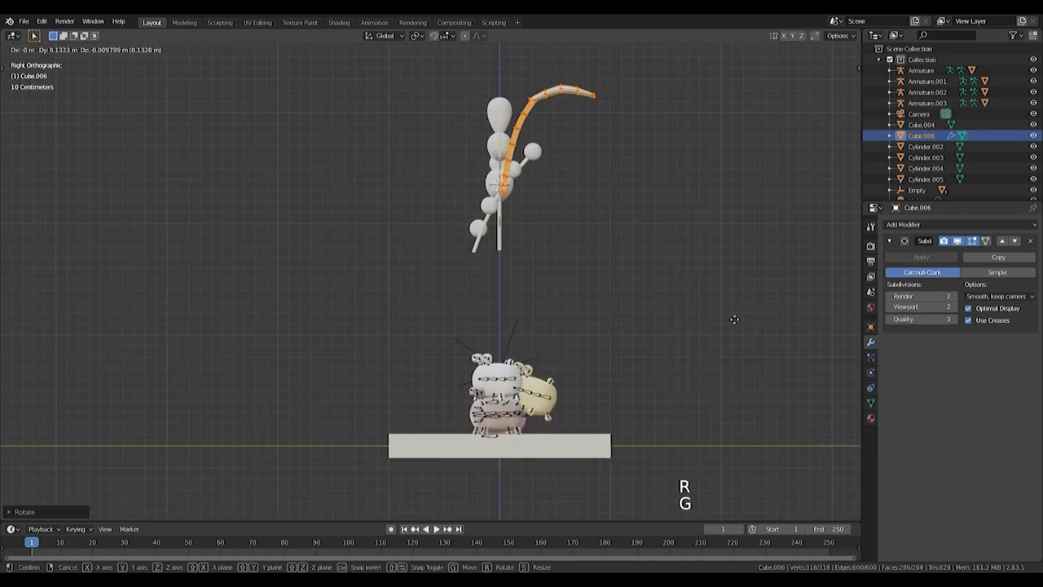
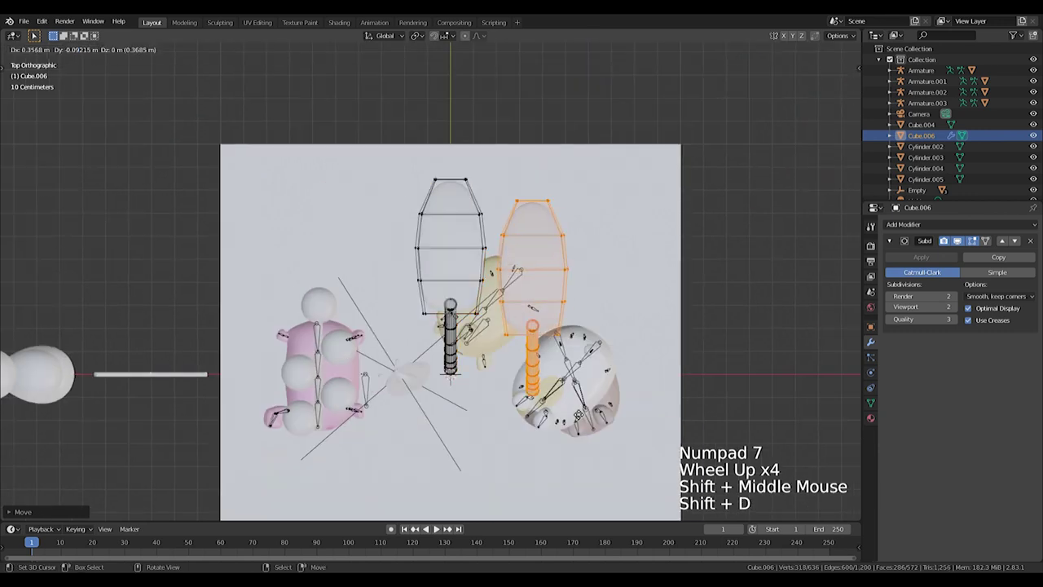
pyautogui.press('r')
pyautogui.press('g')
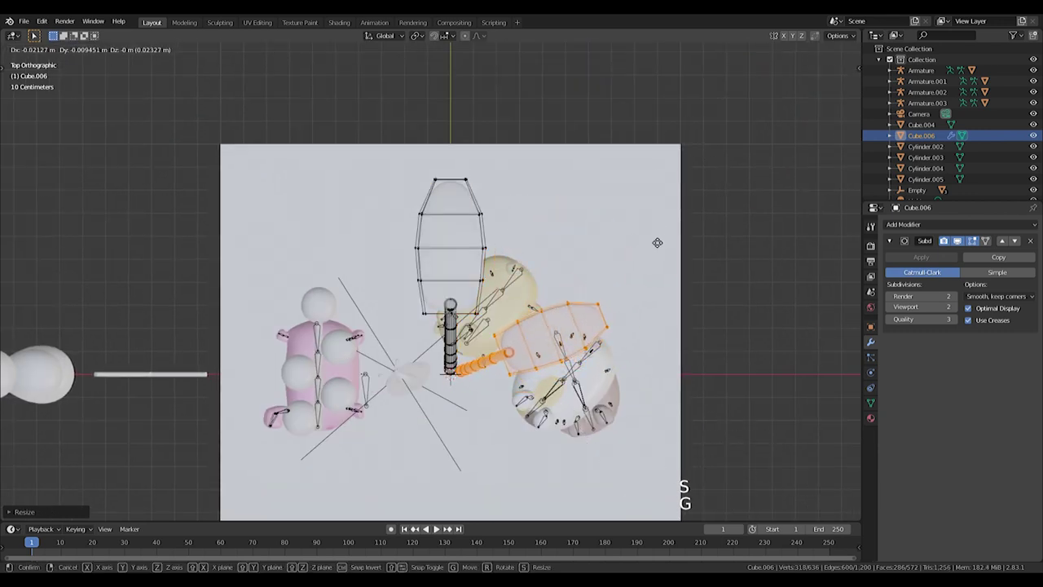
pyautogui.press('s')
# Step: Duplicate the petal several times with Shift+D, rotating and scaling each copy around the shared centre into a pinwheel
pyautogui.press('shift+d')
pyautogui.press('r')
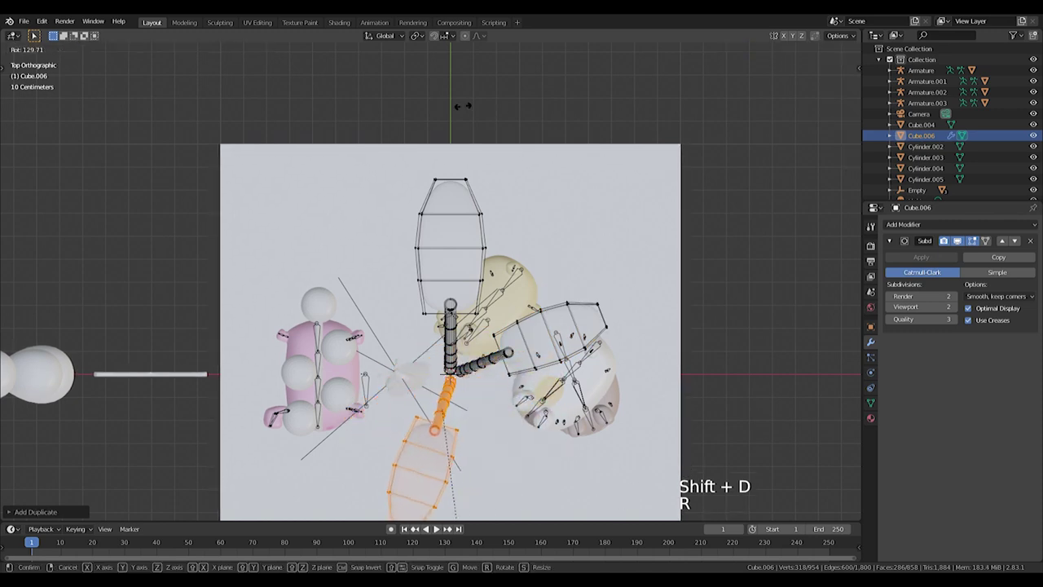
pyautogui.press('s')
pyautogui.press('g')
pyautogui.press('shift+d')
pyautogui.press('r')
pyautogui.press('s')
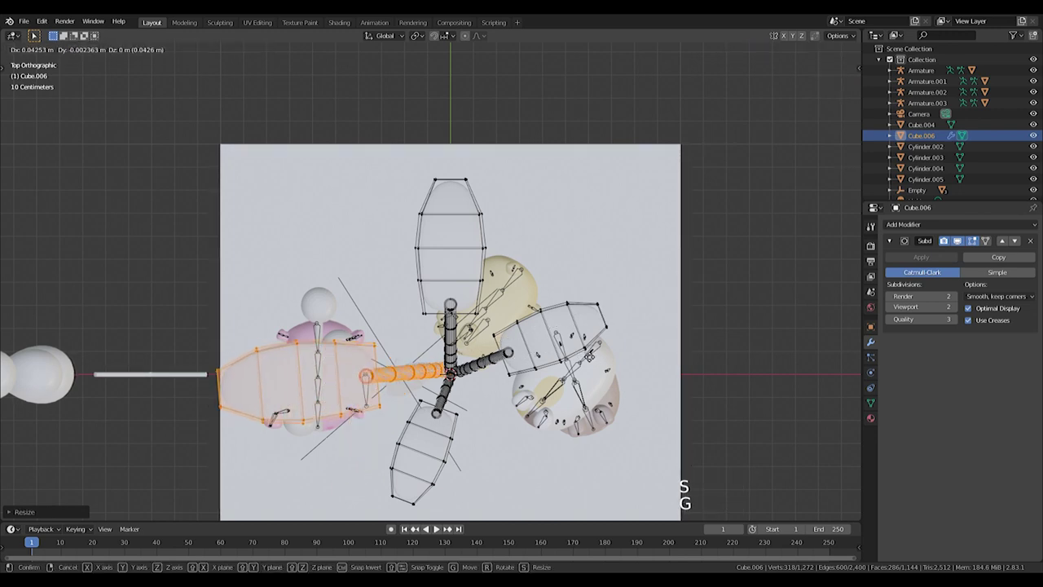
pyautogui.press('g')
pyautogui.press('shift+d')
pyautogui.press('r')
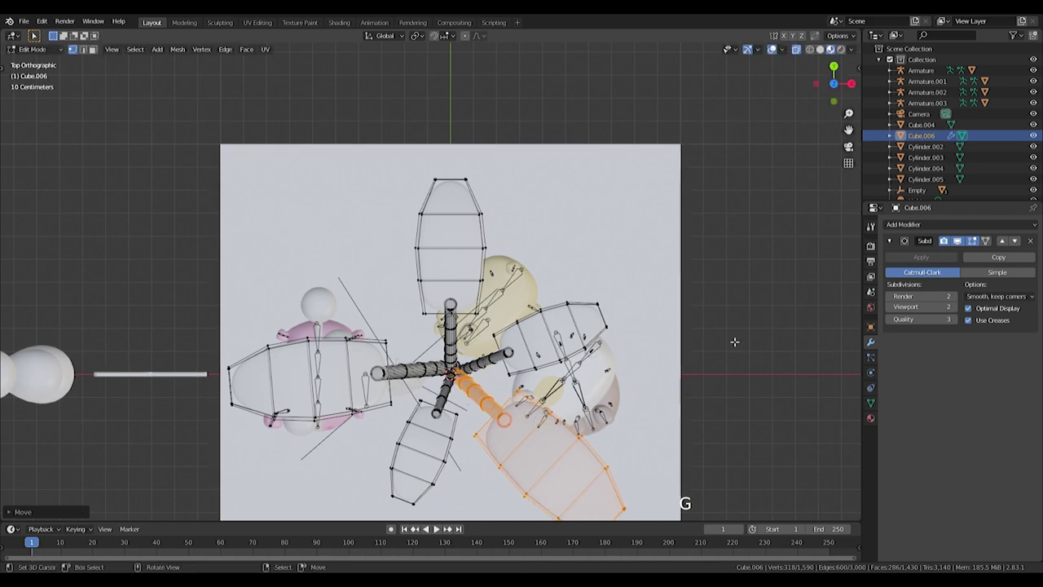
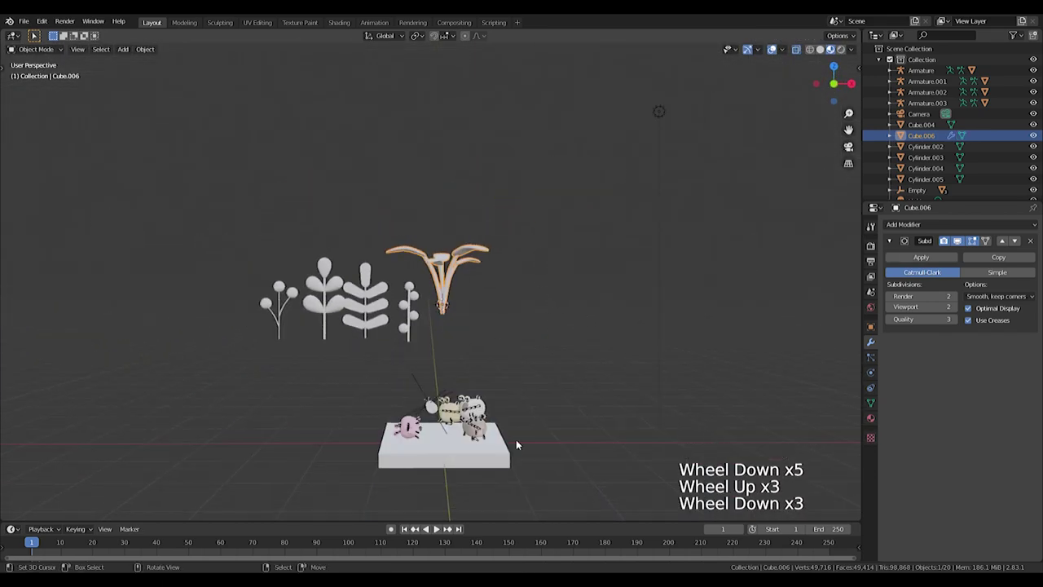
# Step: Select the board under the hamsters and frame it from the front view
pyautogui.scroll(3)
pyautogui.middleClick(513, 449)
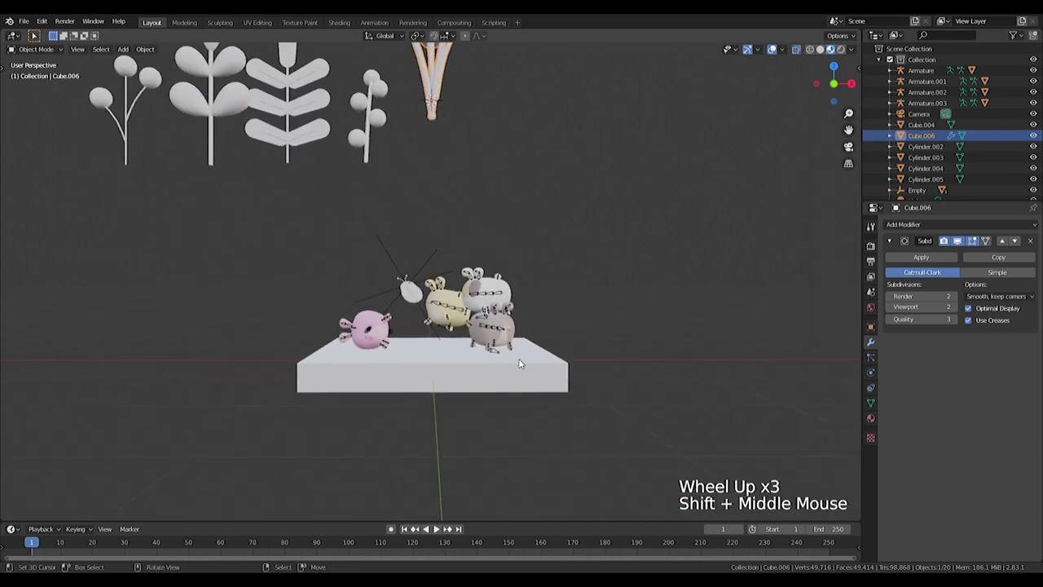
pyautogui.rightClick(547, 362)
pyautogui.press('s')
pyautogui.press('KP_1')
pyautogui.scroll(3)
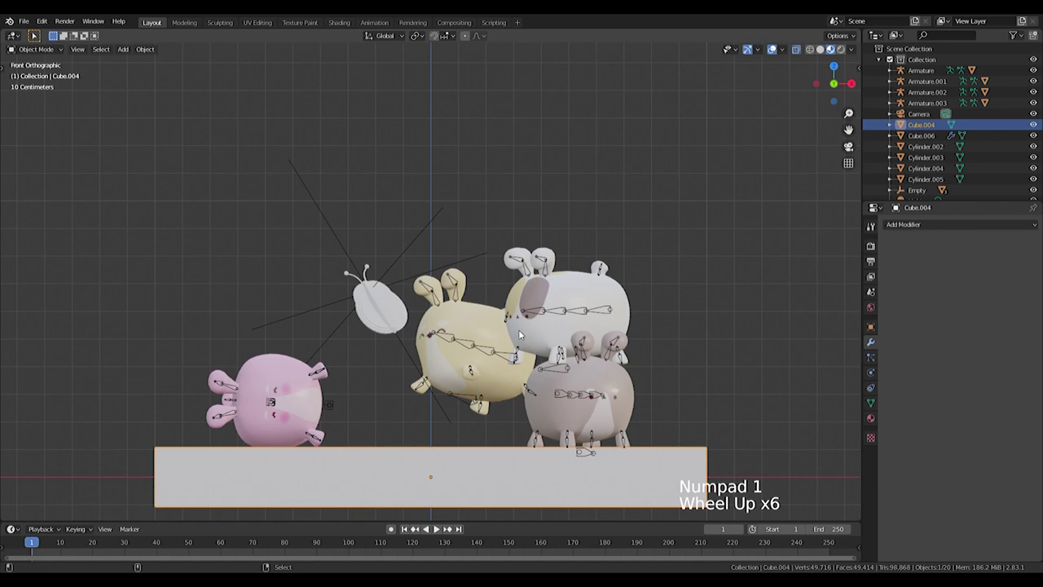
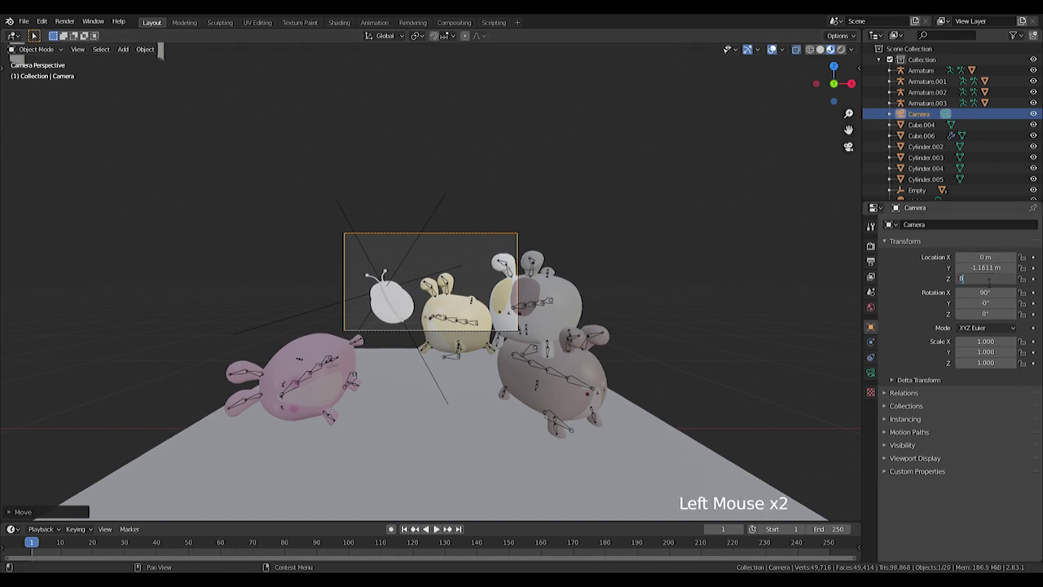
# Step: Move the camera back along its depth and tilt it upward so the hamsters fill the camera frame
pyautogui.press('g')
pyautogui.press('g')
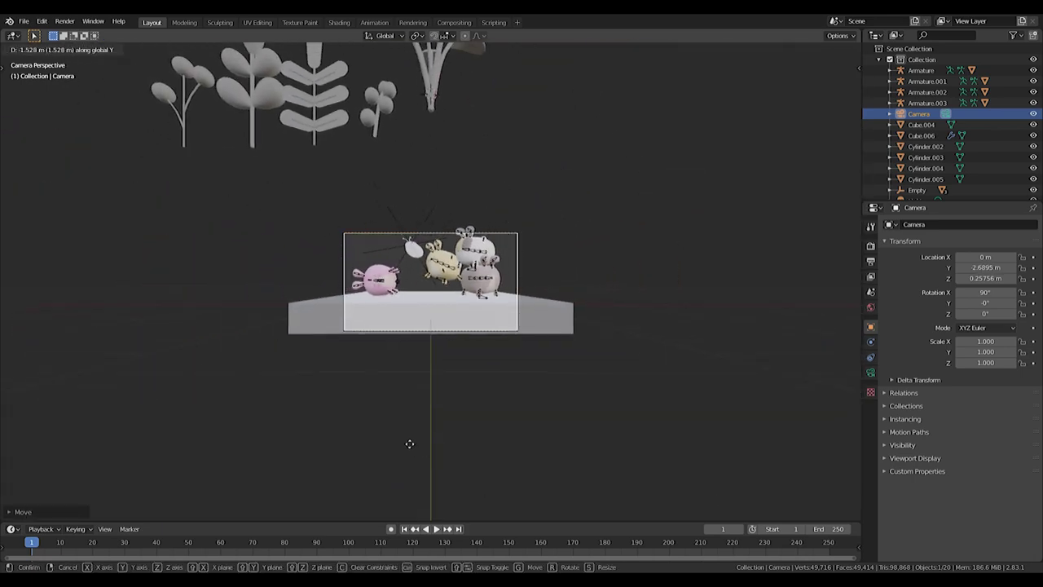
pyautogui.scroll(3)
pyautogui.middleClick(498, 352)
pyautogui.press('r')
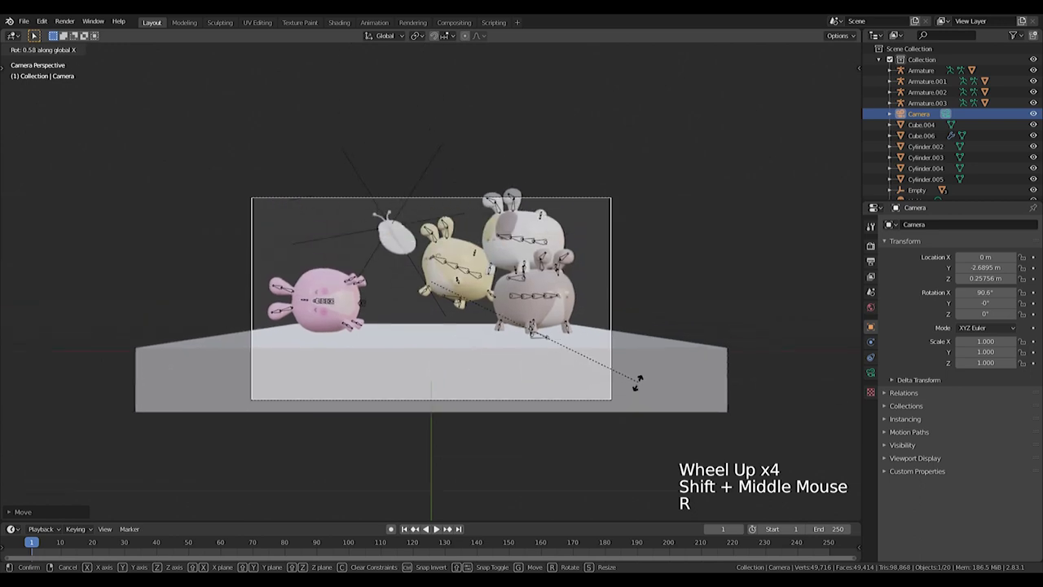
pyautogui.scroll(3)
pyautogui.press('g')
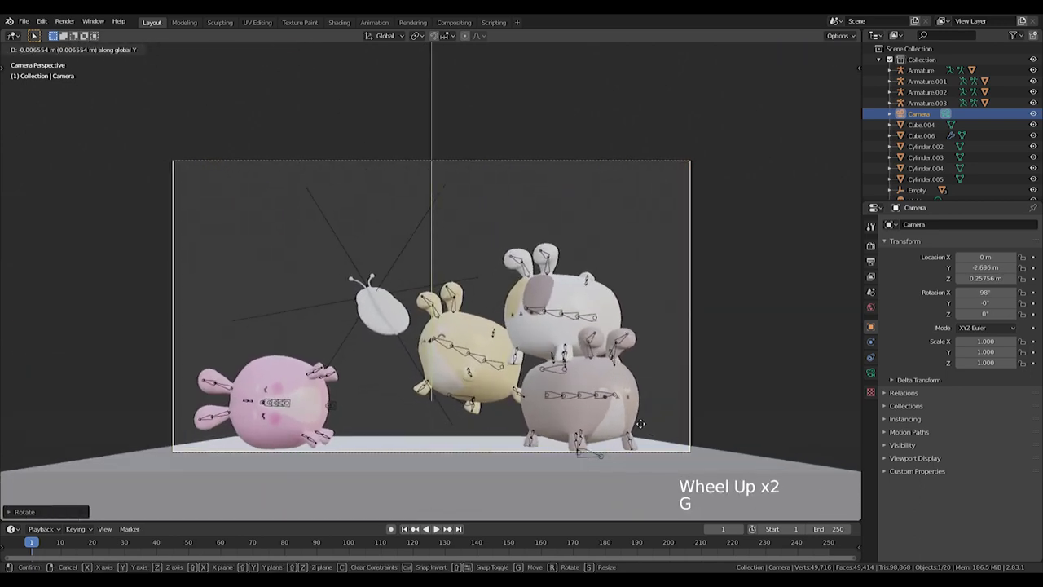
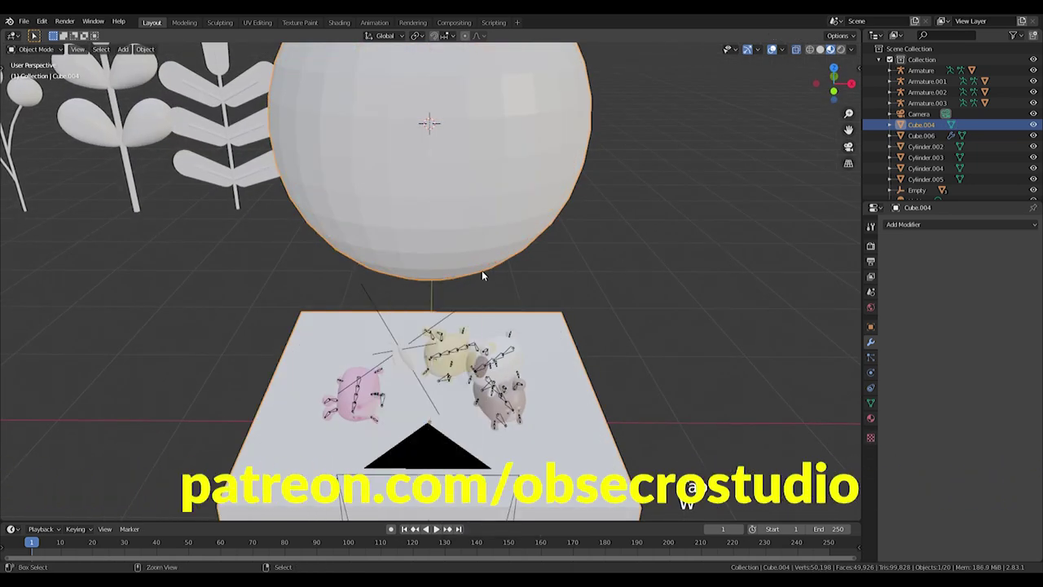
# Step: Undo the oversized sphere, add a new UV sphere and lower it to the board's centre
pyautogui.press('ctrl+z')
pyautogui.press('ctrl+z')
pyautogui.press('Tab')
pyautogui.press('shift+a')
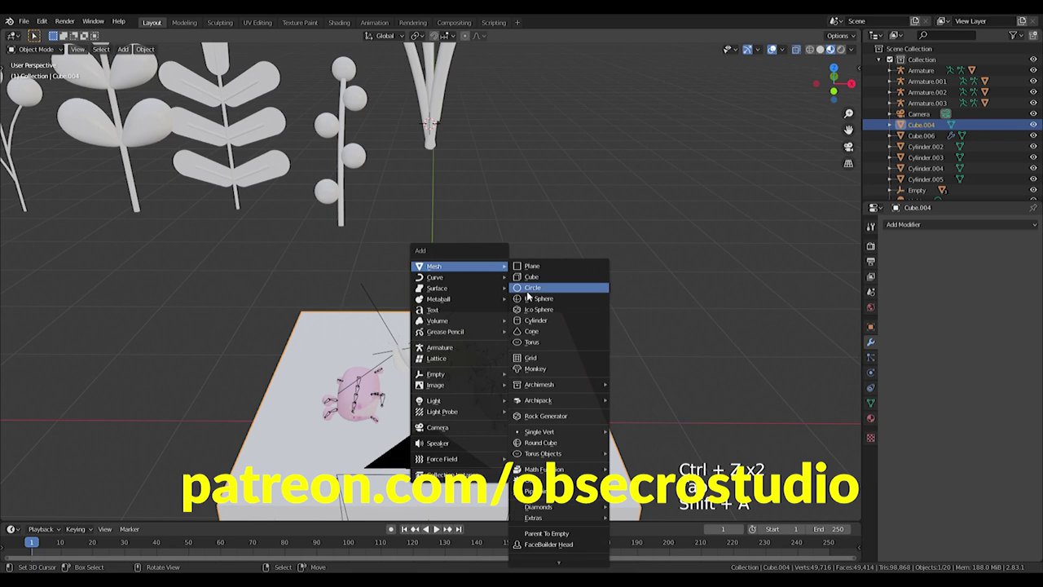
pyautogui.press('s')
pyautogui.press('w')
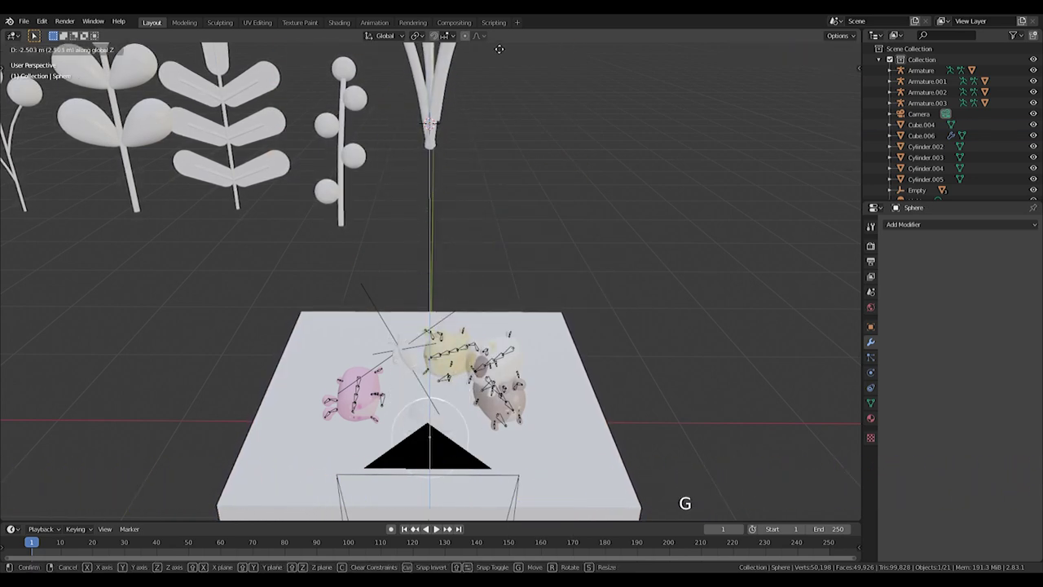
pyautogui.press('KP_7')
pyautogui.press('g')
# Step: Check the sphere sitting below the board from the front view and add a new plane
pyautogui.middleClick(468, 401)
pyautogui.scroll(-3)
pyautogui.middleClick(407, 353)
pyautogui.scroll(3)
pyautogui.middleClick(532, 380)
pyautogui.press('KP_1')
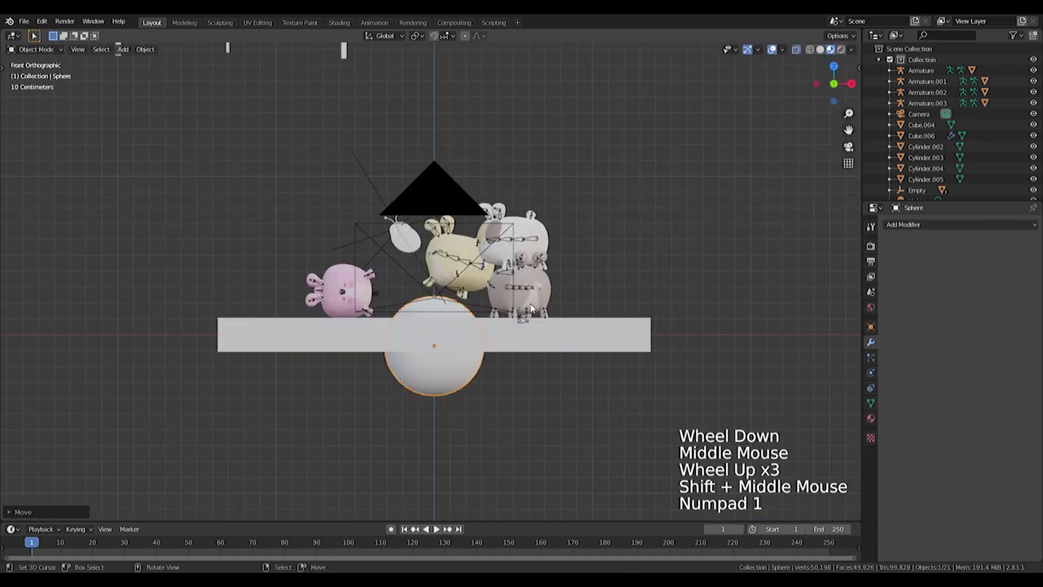
pyautogui.press('shift+a')
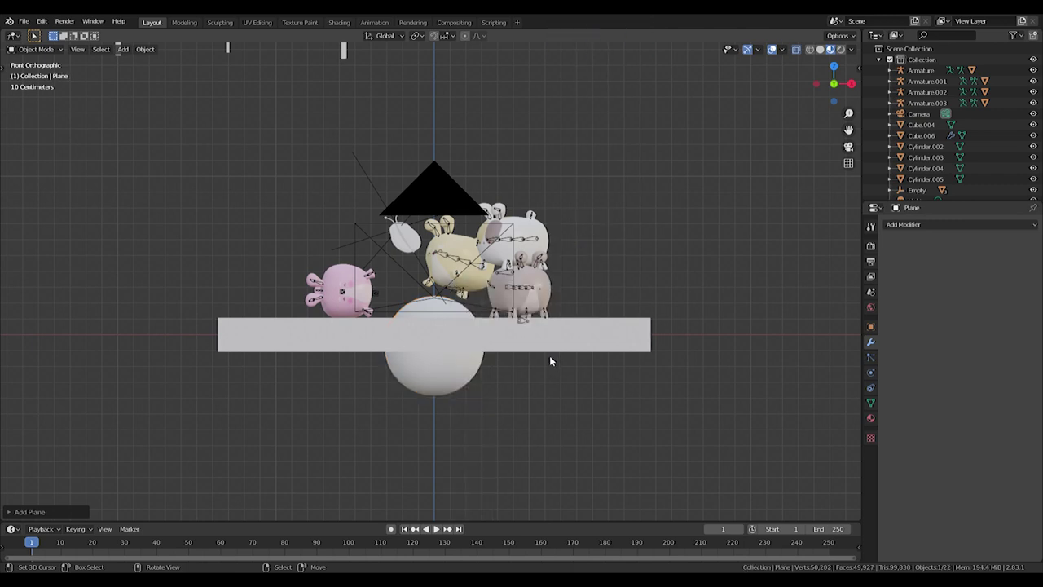
# Step: Scale the new plane into an upright backdrop behind the hamsters that fills the camera view
pyautogui.press('r')
pyautogui.scroll(-3)
pyautogui.press('g')
pyautogui.press('s')
pyautogui.press('s')
pyautogui.press('KP_0')
pyautogui.press('s')
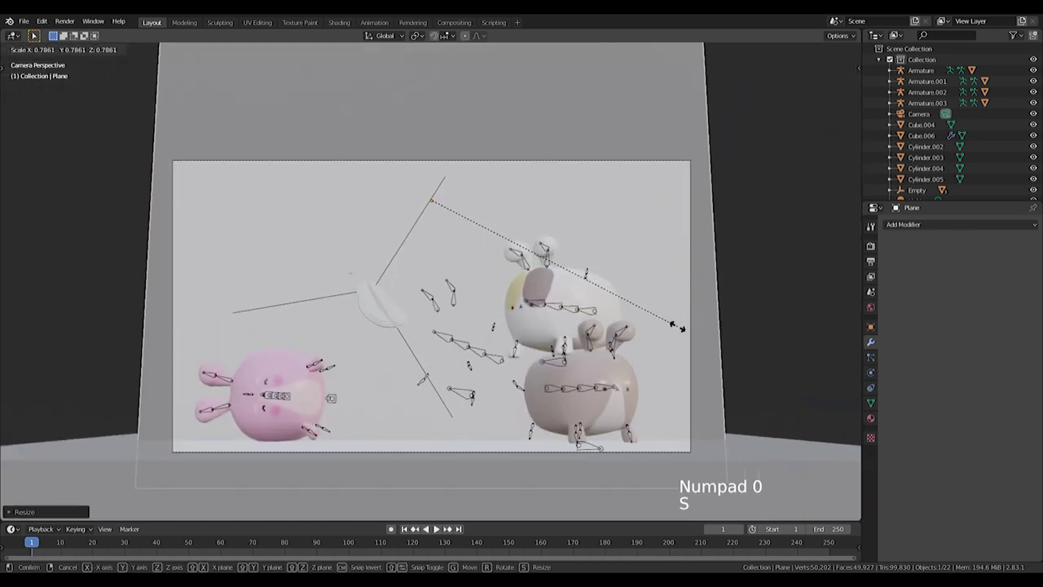
pyautogui.scroll(-3)
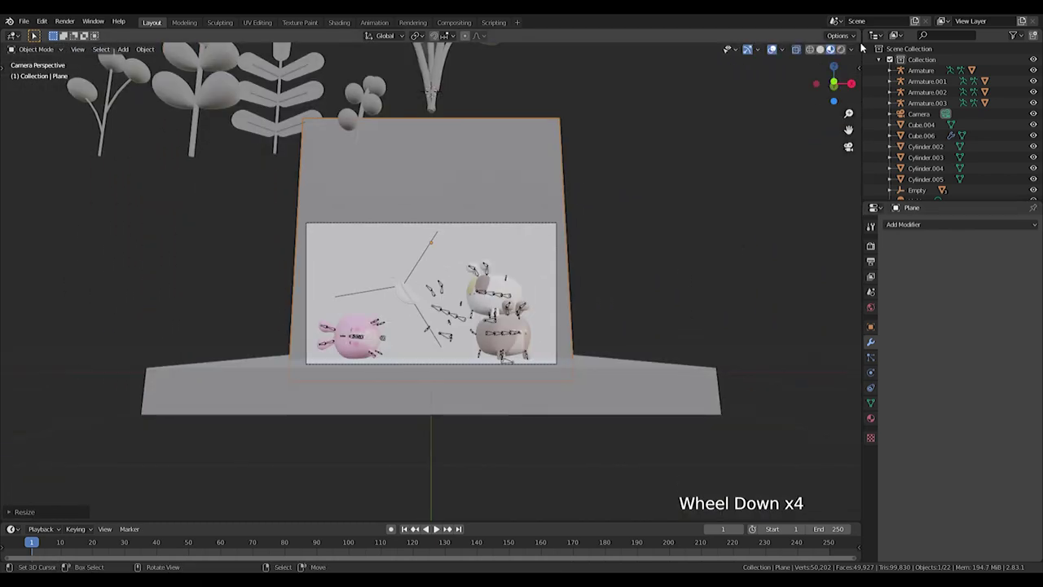
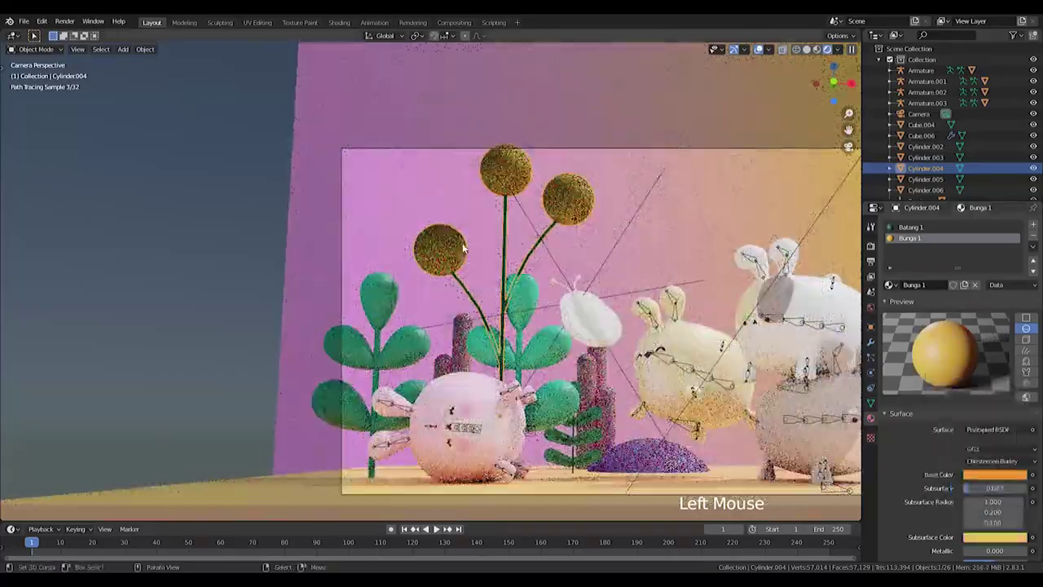
# Step: Select the second flower Cylinder.002 and enter Edit Mode on its flower heads
pyautogui.press('s')
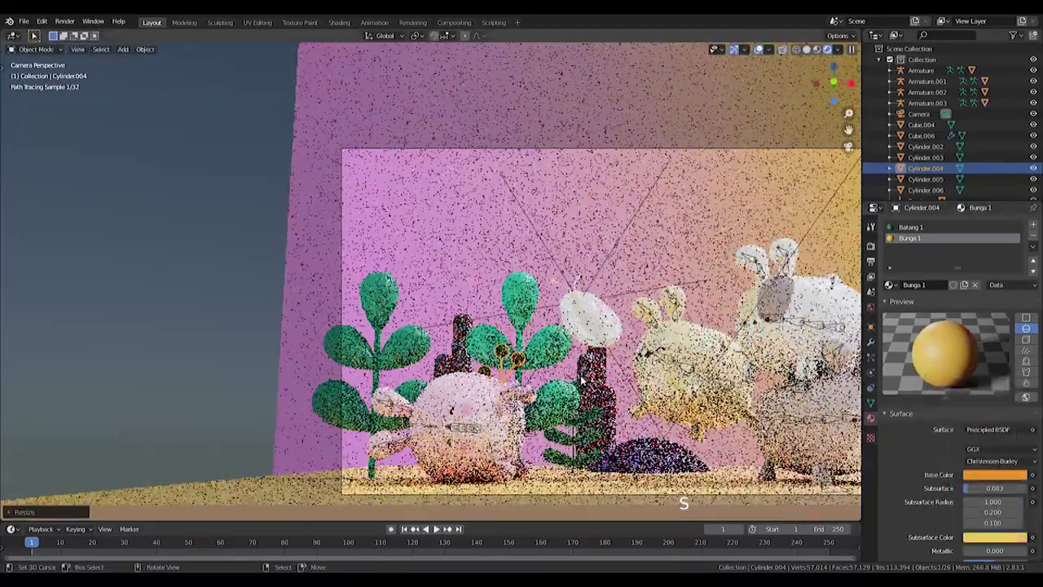
pyautogui.press('s')
pyautogui.press('g')
pyautogui.scroll(-3)
pyautogui.middleClick(551, 155)
pyautogui.rightClick(492, 191)
pyautogui.press('g')
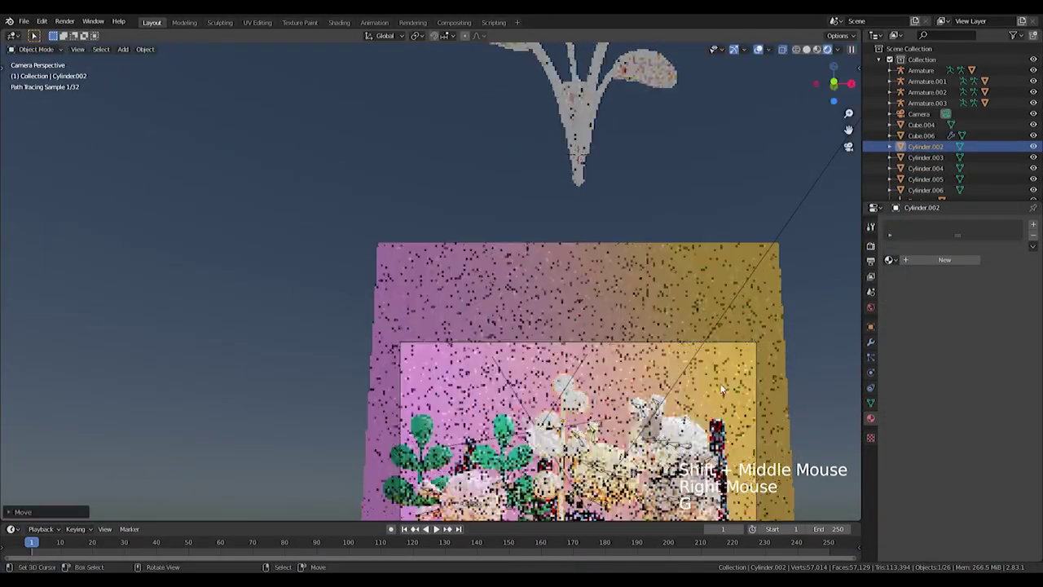
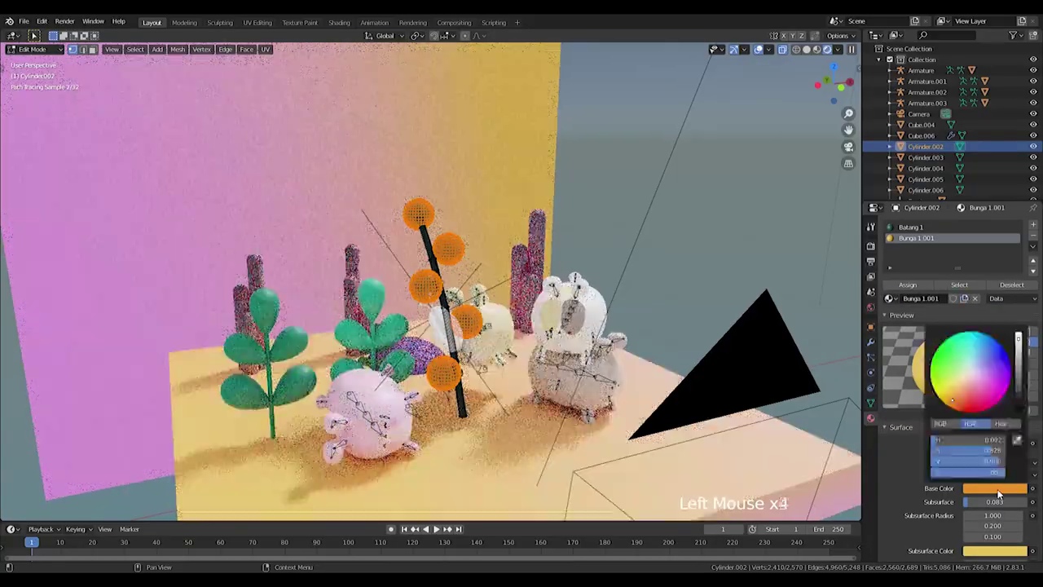
# Step: Give the heads material Bunga 1.001 with a white Base Color, then view the scene through the camera
pyautogui.click(976, 396)
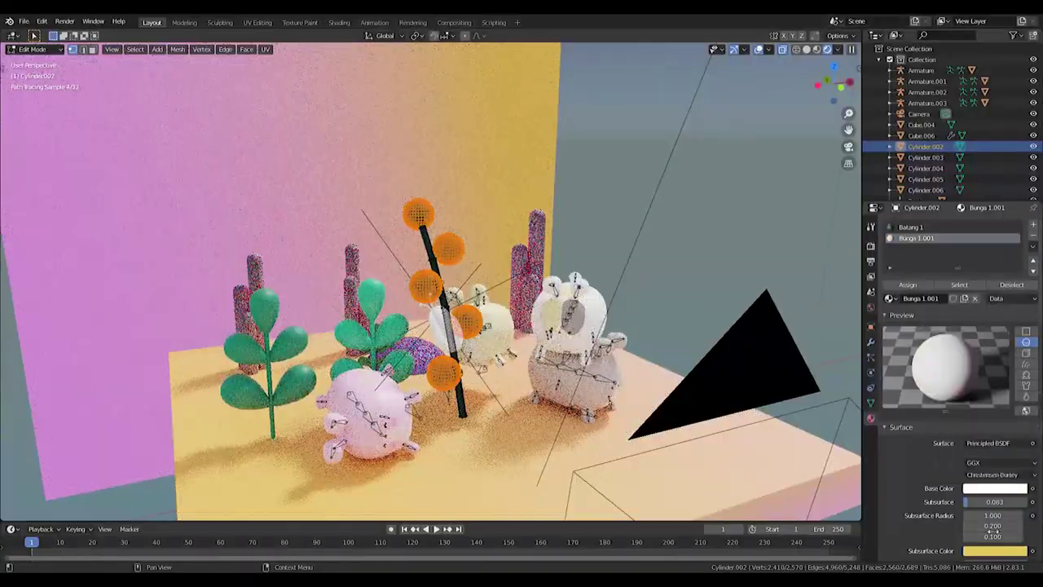
pyautogui.click(907, 292)
pyautogui.click(535, 284)
pyautogui.press('Tab')
pyautogui.press('s')
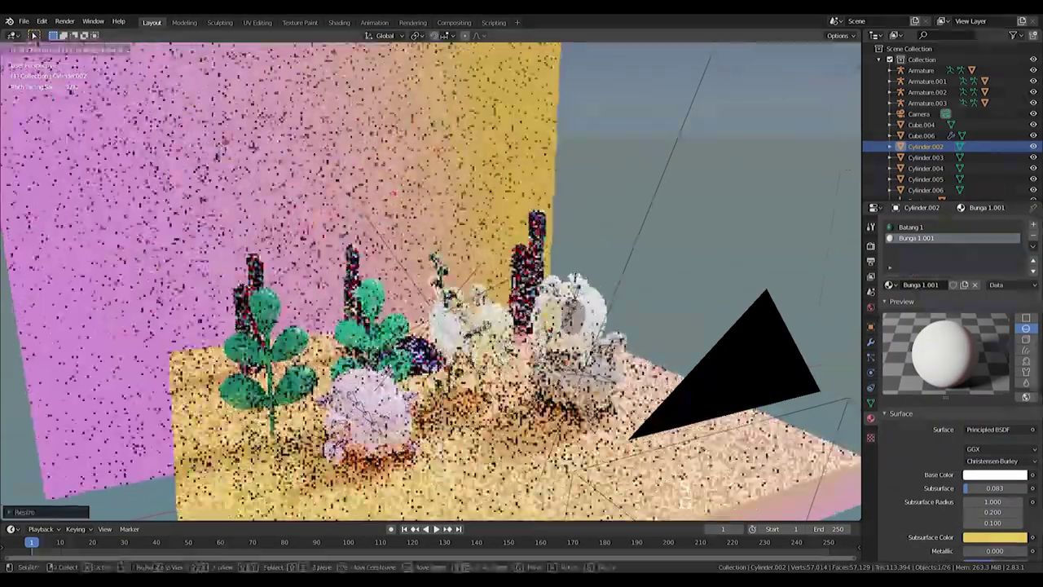
pyautogui.press('g')
pyautogui.press('KP_0')
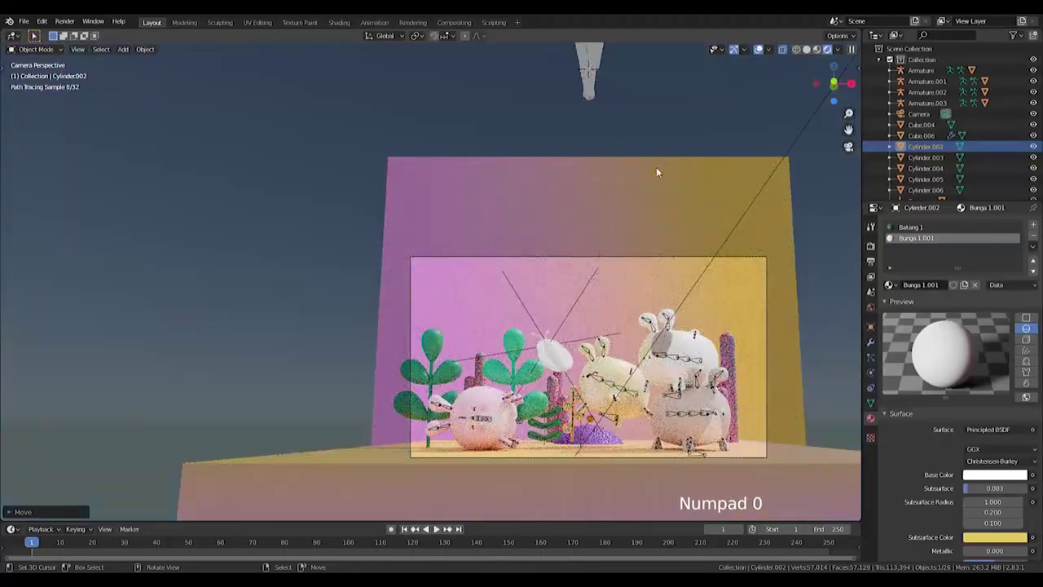
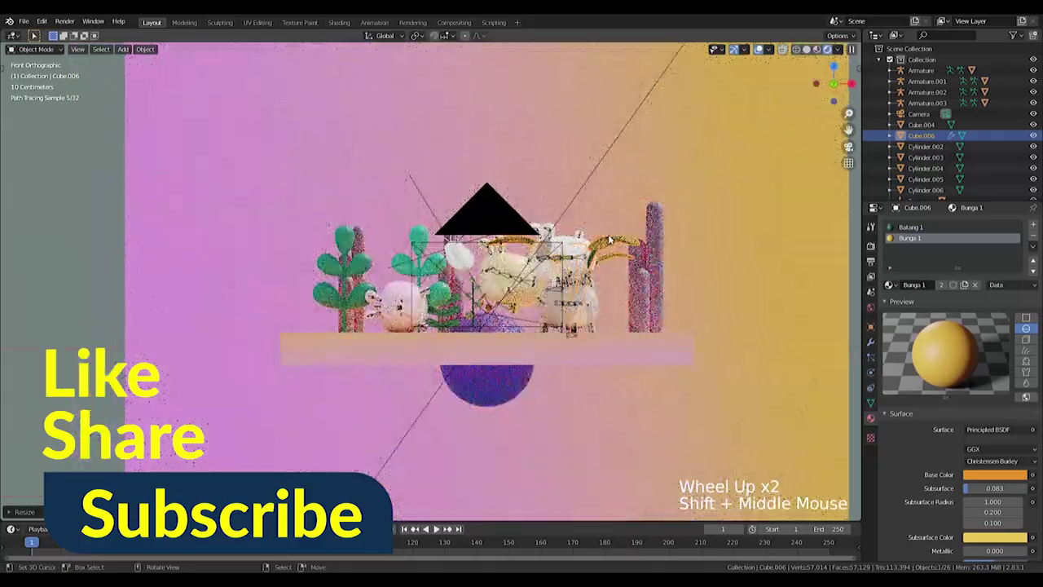
# Step: Switch the viewport from rendered preview to solid shading in top view and save the file with Ctrl+S
pyautogui.middleClick(527, 496)
pyautogui.scroll(3)
pyautogui.middleClick(498, 495)
pyautogui.press('z')
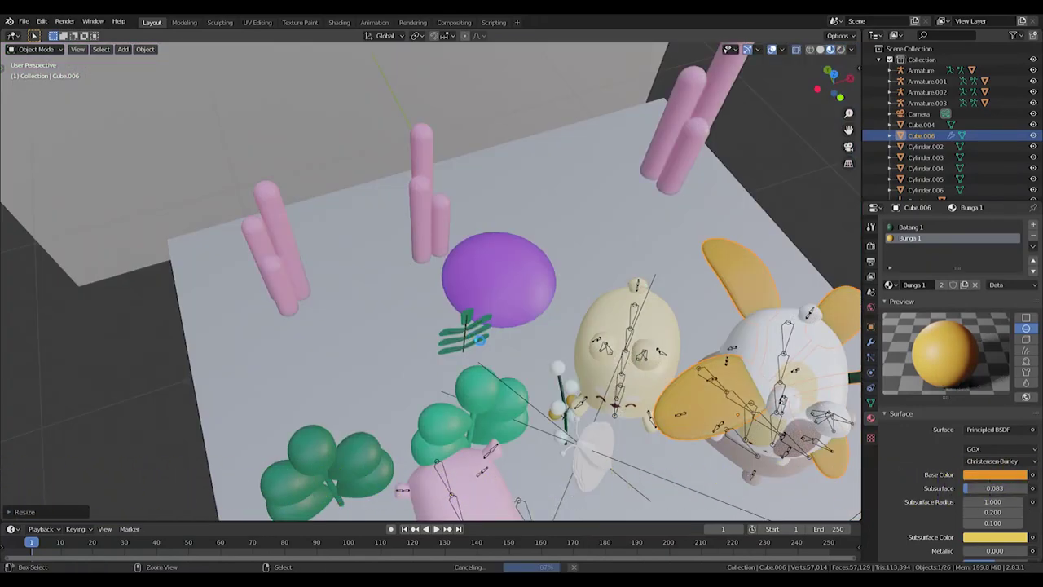
pyautogui.press('KP_7')
pyautogui.rightClick(466, 330)
# Step: Leave the stem mesh editing and toggle the quad view of top, camera, front and side
pyautogui.press('KP_1')
pyautogui.scroll(3)
pyautogui.press('shift+d')
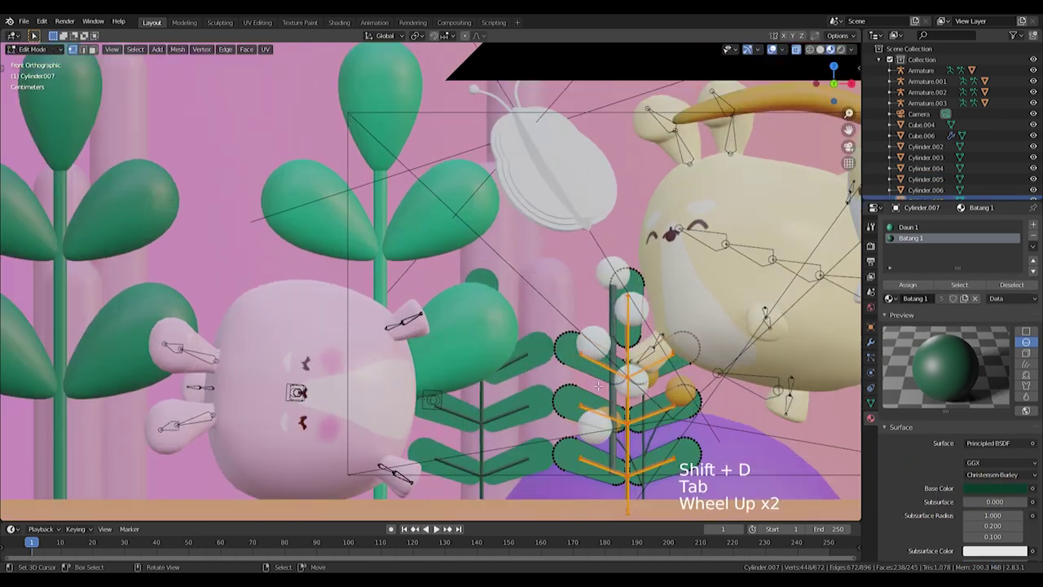
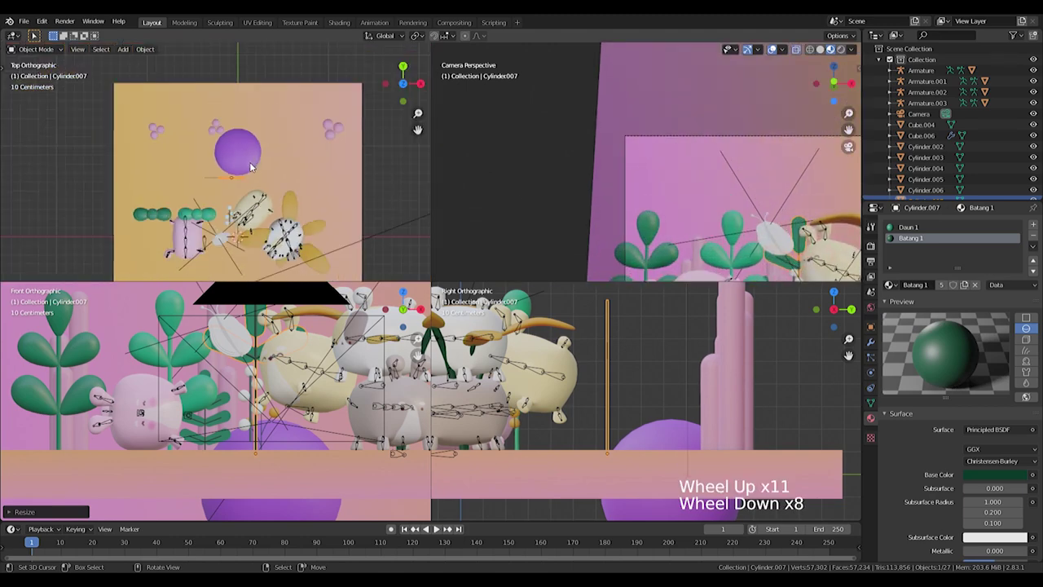
# Step: Enlarge the selected object in the top view
pyautogui.press('g')
pyautogui.scroll(-3)
pyautogui.middleClick(623, 116)
pyautogui.press('s')
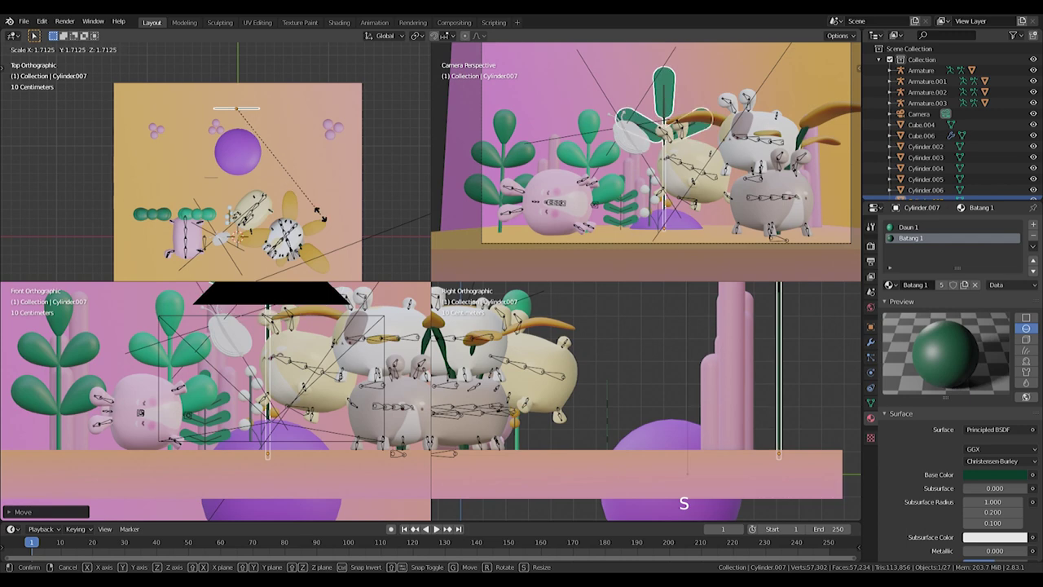
pyautogui.scroll(-3)
pyautogui.press('s')
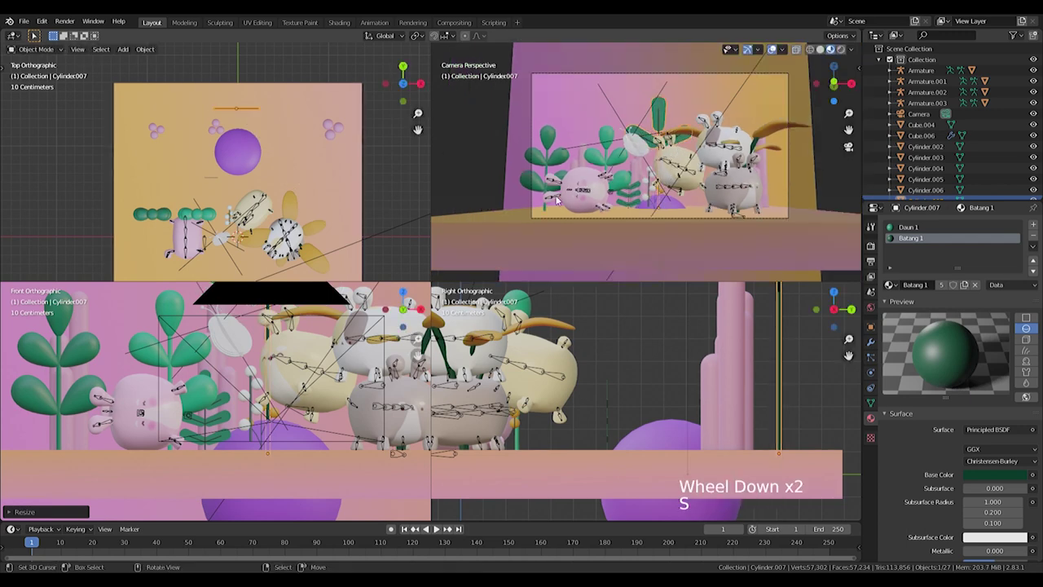
# Step: Reposition and resize a pink sphere on the ground
pyautogui.rightClick(199, 219)
pyautogui.press('s')
pyautogui.rightClick(642, 171)
pyautogui.press('s')
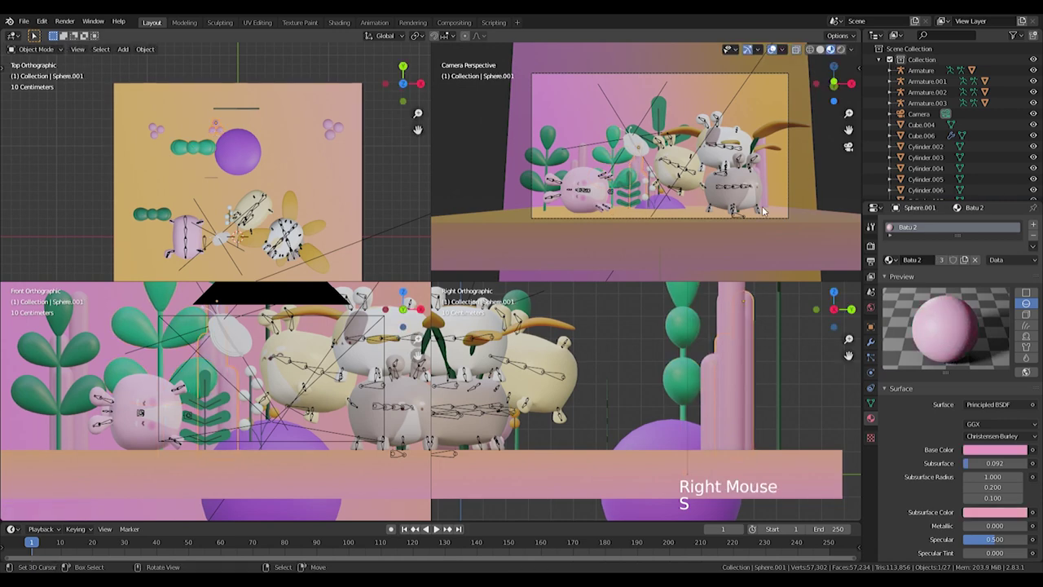
pyautogui.press('s')
pyautogui.press('g')
pyautogui.press('s')
pyautogui.press('s')
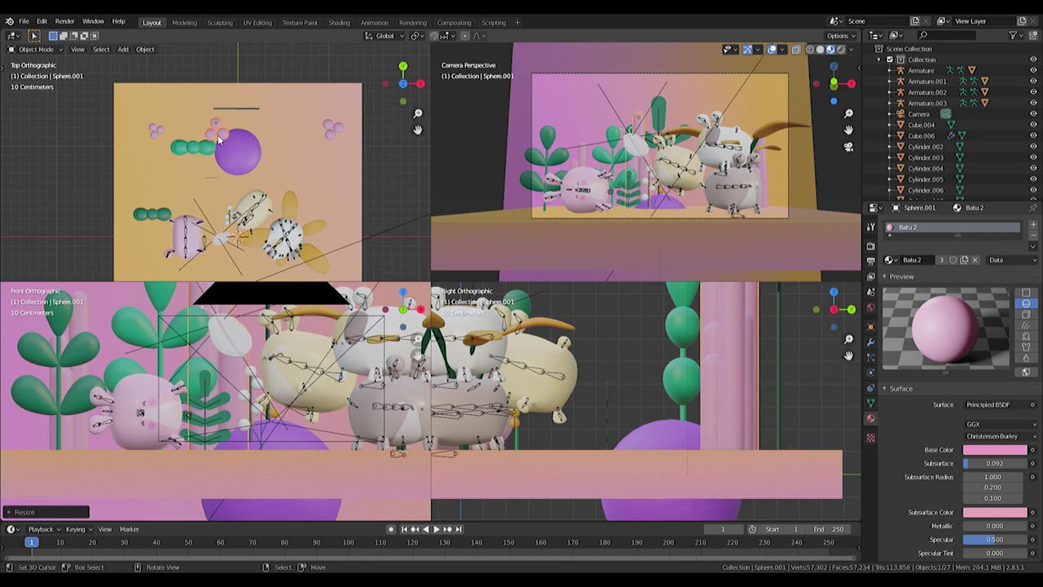
# Step: Duplicate a golden flower and place the copy elsewhere in the scene
pyautogui.rightClick(162, 197)
pyautogui.rightClick(652, 186)
pyautogui.press('shift+d')
pyautogui.press('e')
pyautogui.press('r')
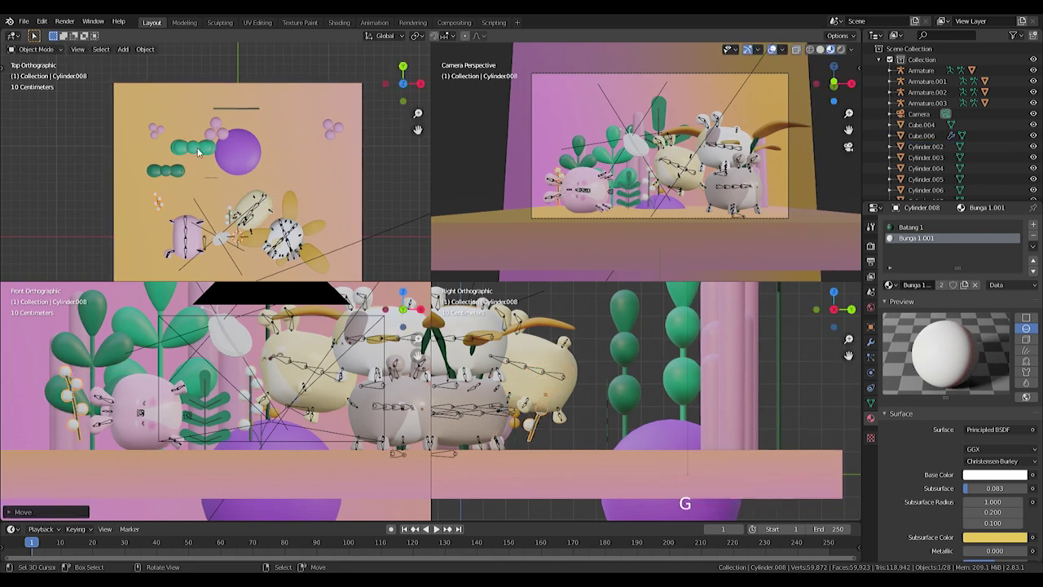
pyautogui.press('g')
# Step: Duplicate the purple sphere twice as smaller copies scattered near the hamster
pyautogui.rightClick(248, 147)
pyautogui.press('shift+d')
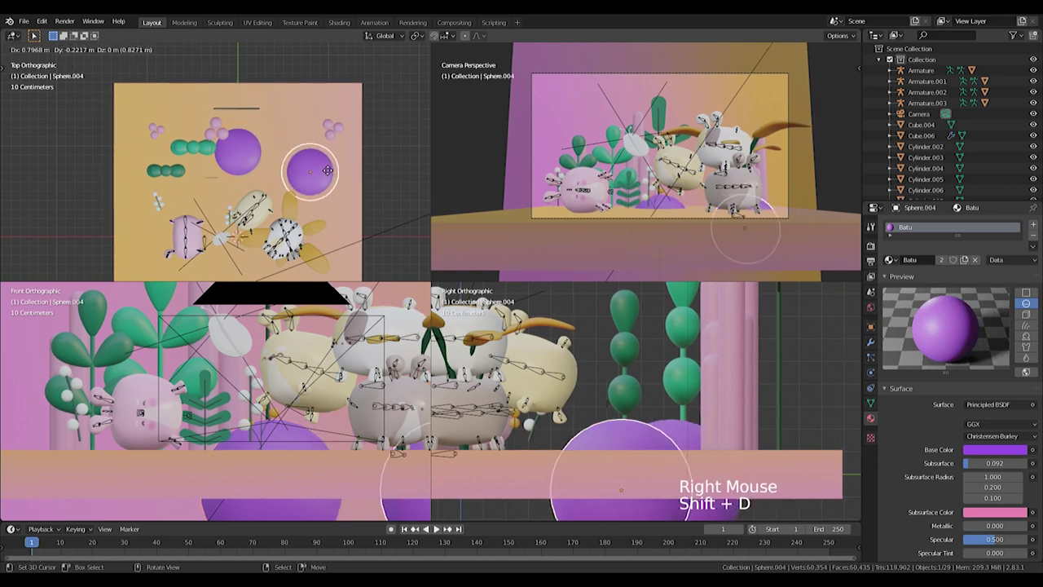
pyautogui.press('s')
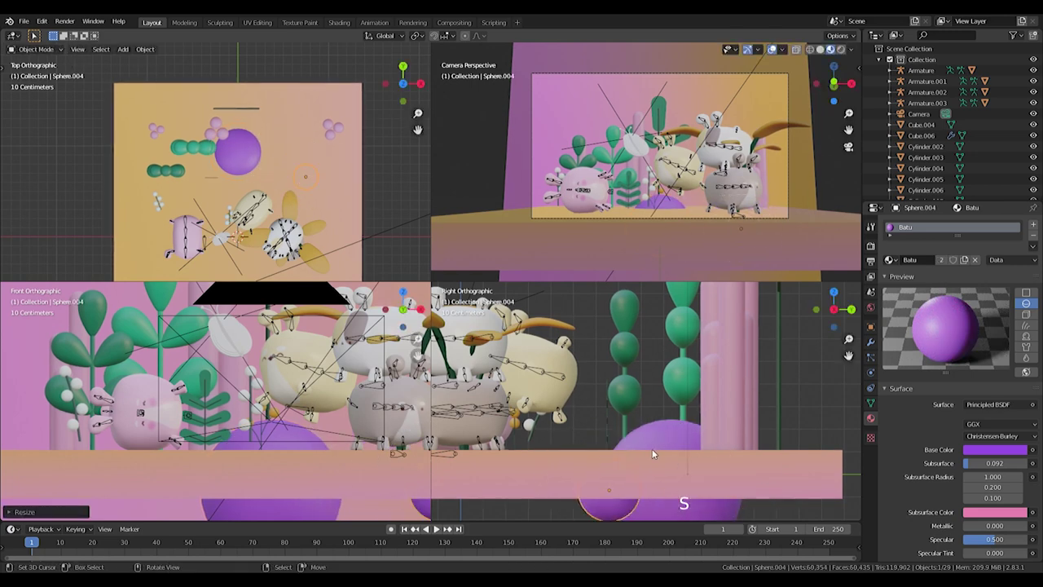
pyautogui.press('g')
pyautogui.press('shift+d')
pyautogui.press('s')
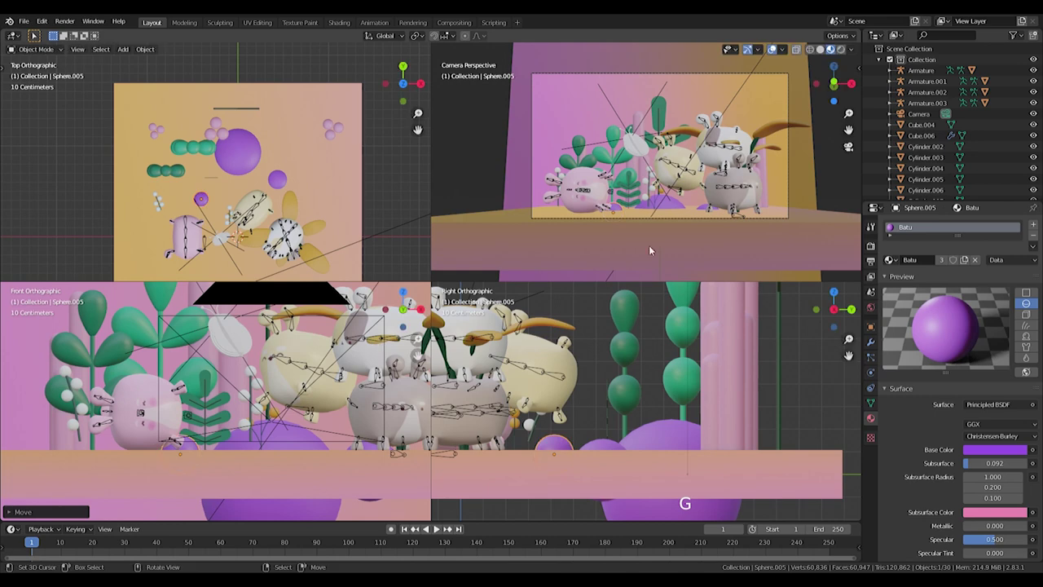
# Step: Duplicate the orange flower and start moving the copy into place
pyautogui.rightClick(657, 202)
pyautogui.press('s')
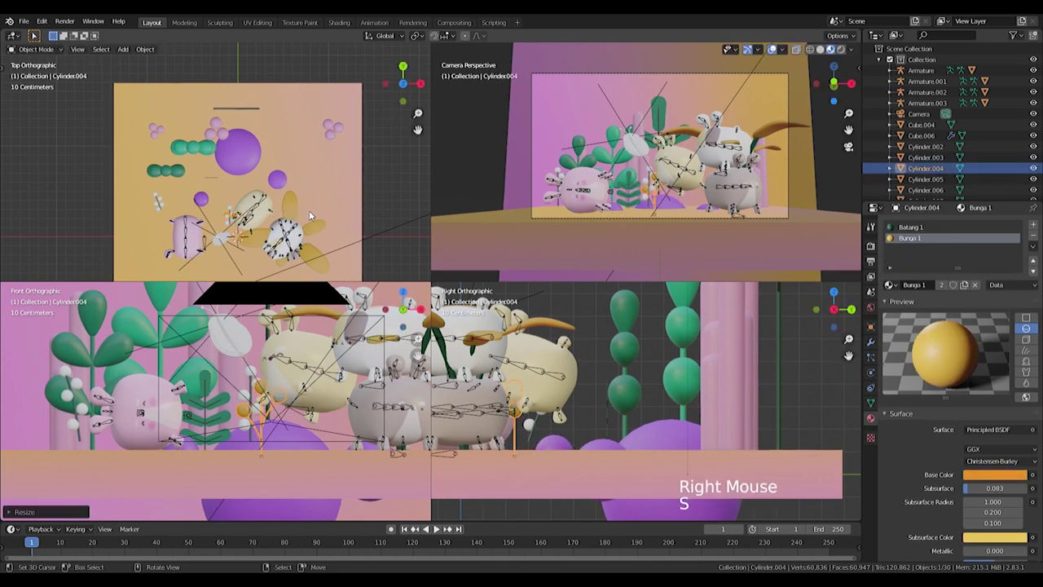
pyautogui.scroll(3)
pyautogui.rightClick(242, 243)
pyautogui.rightClick(244, 253)
pyautogui.middleClick(313, 214)
pyautogui.press('shift+d')
pyautogui.press('r')
pyautogui.rightClick(299, 224)
pyautogui.scroll(-3)
pyautogui.press('g')
pyautogui.scroll(-3)
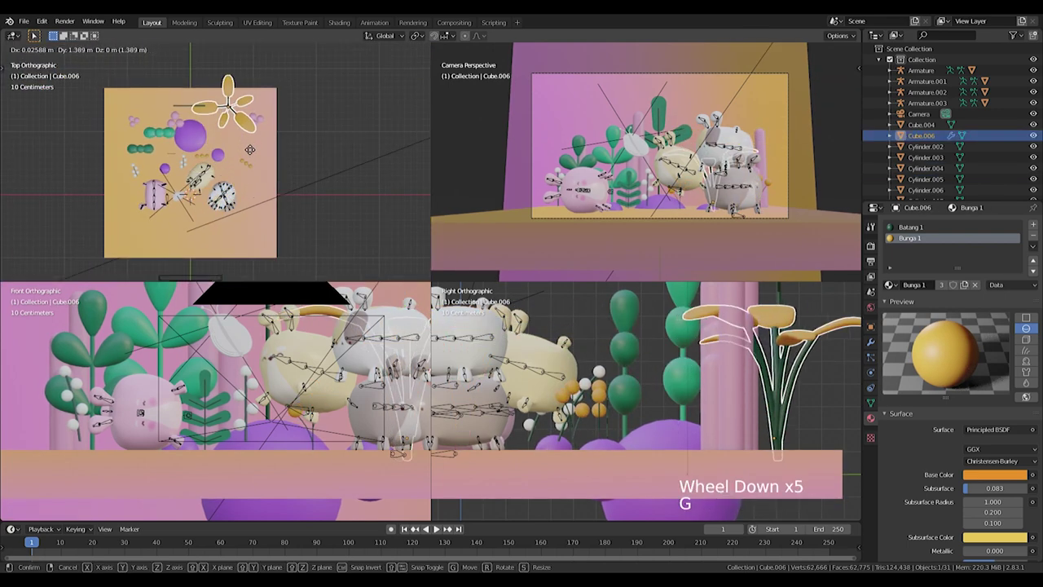
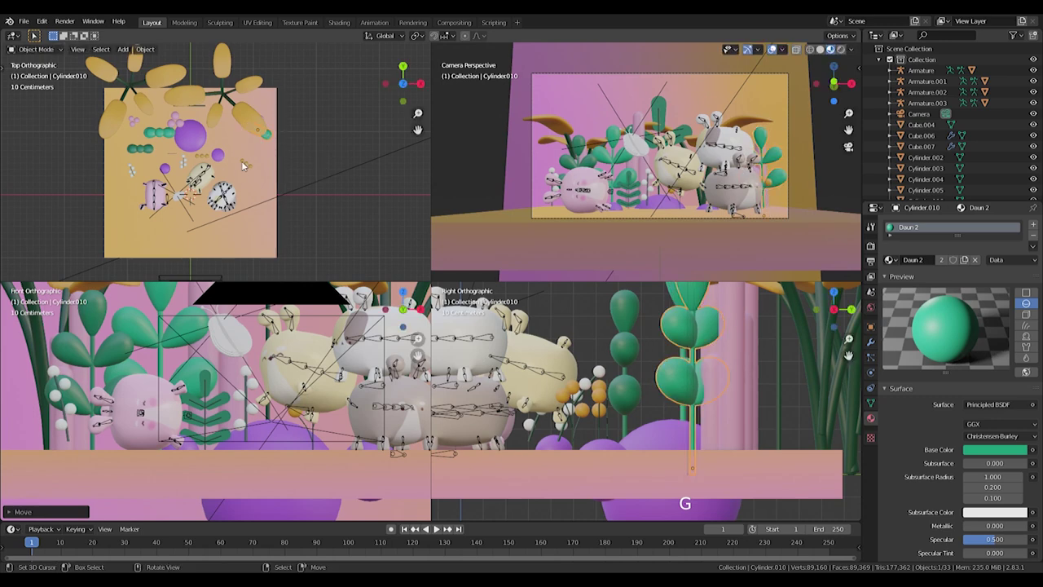
# Step: Duplicate two leafy plants with Shift+D and move and rotate the copies into place
pyautogui.rightClick(179, 154)
pyautogui.press('shift+d')
pyautogui.scroll(3)
pyautogui.press('shift+d')
pyautogui.press('shift+d')
pyautogui.rightClick(171, 164)
pyautogui.press('shift+d')
pyautogui.press('shift+d')
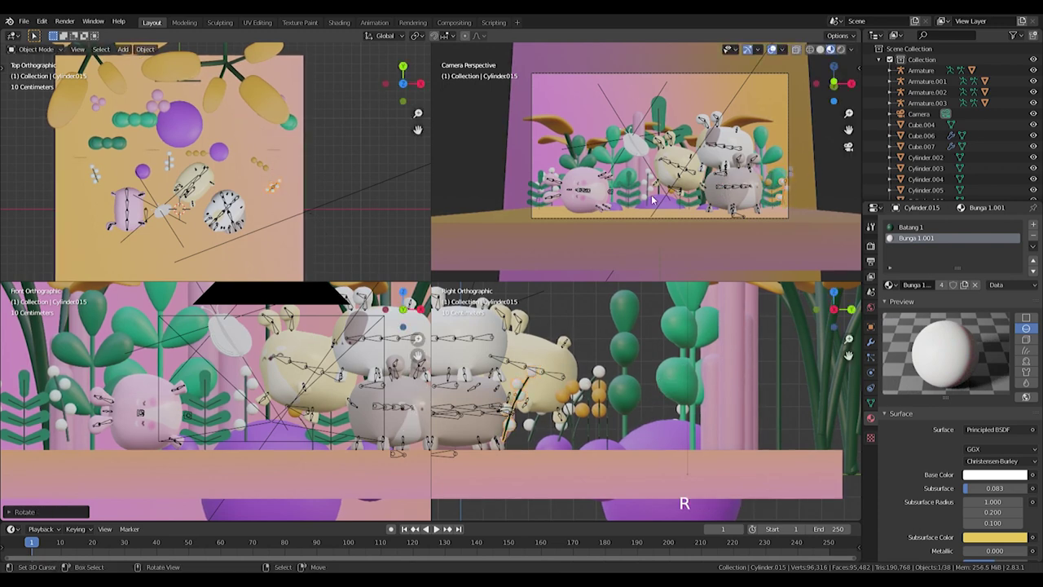
pyautogui.press('r')
# Step: Copy a white berry stem and adjust the copy's height among the hamsters
pyautogui.rightClick(653, 199)
pyautogui.rightClick(797, 179)
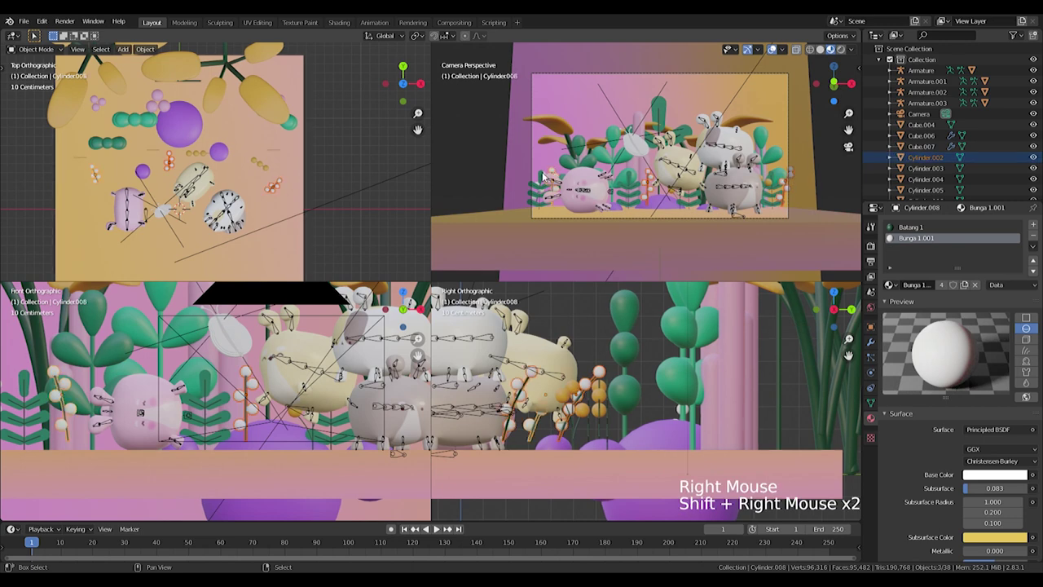
pyautogui.rightClick(550, 177)
pyautogui.rightClick(543, 182)
pyautogui.press('ctrl+z')
pyautogui.scroll(3)
pyautogui.middleClick(500, 200)
pyautogui.rightClick(571, 233)
pyautogui.press('g')
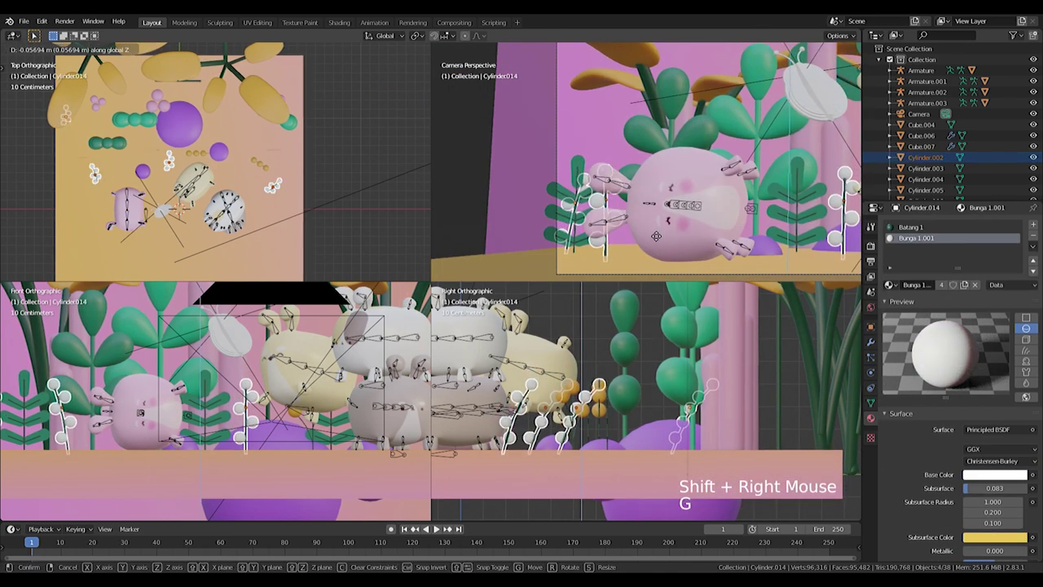
pyautogui.scroll(-3)
pyautogui.middleClick(740, 209)
# Step: Duplicate the orange berry stem and another plant, undoing a misplaced scaled copy
pyautogui.rightClick(747, 232)
pyautogui.rightClick(723, 218)
pyautogui.press('shift+d')
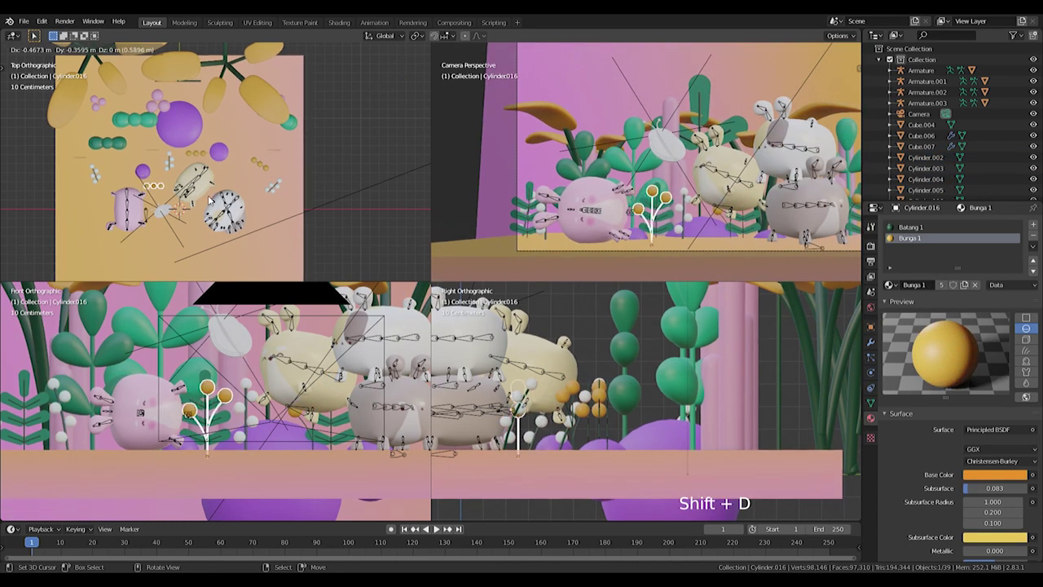
pyautogui.press('r')
pyautogui.press('shift+d')
pyautogui.rightClick(145, 123)
pyautogui.press('shift+d')
pyautogui.press('shift+d')
pyautogui.press('s')
pyautogui.press('ctrl+z')
pyautogui.press('ctrl+z')
pyautogui.press('ctrl+z')
# Step: Make several resized copies of a leafy plant and spread them through the scene
pyautogui.rightClick(117, 142)
pyautogui.press('shift+d')
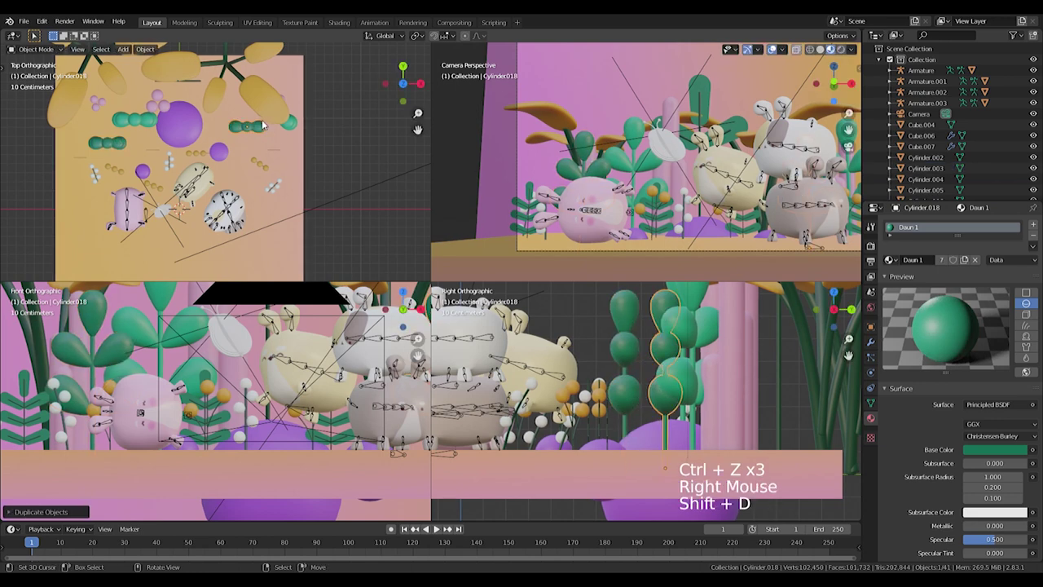
pyautogui.press('s')
pyautogui.press('shift+d')
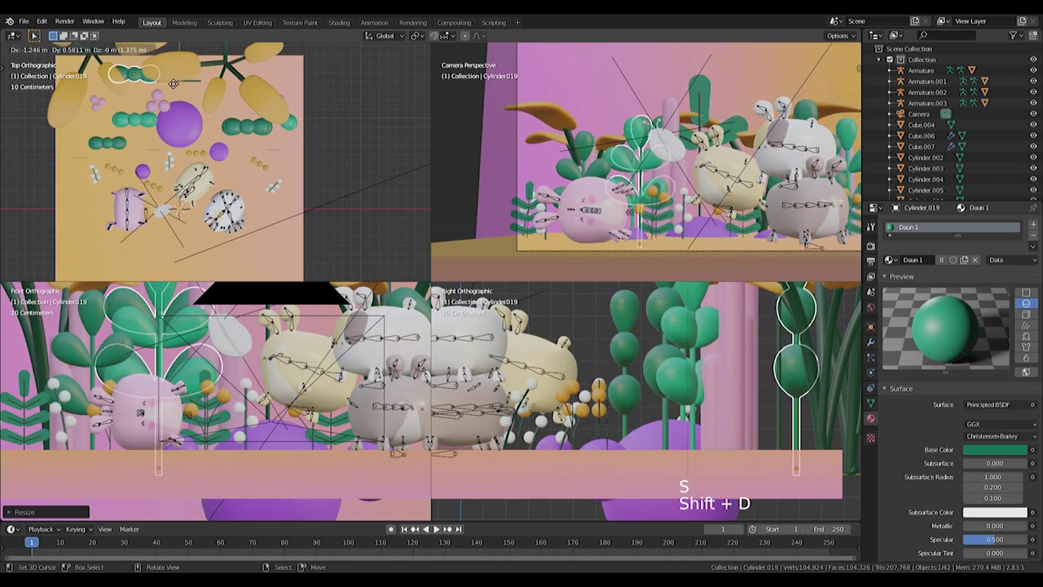
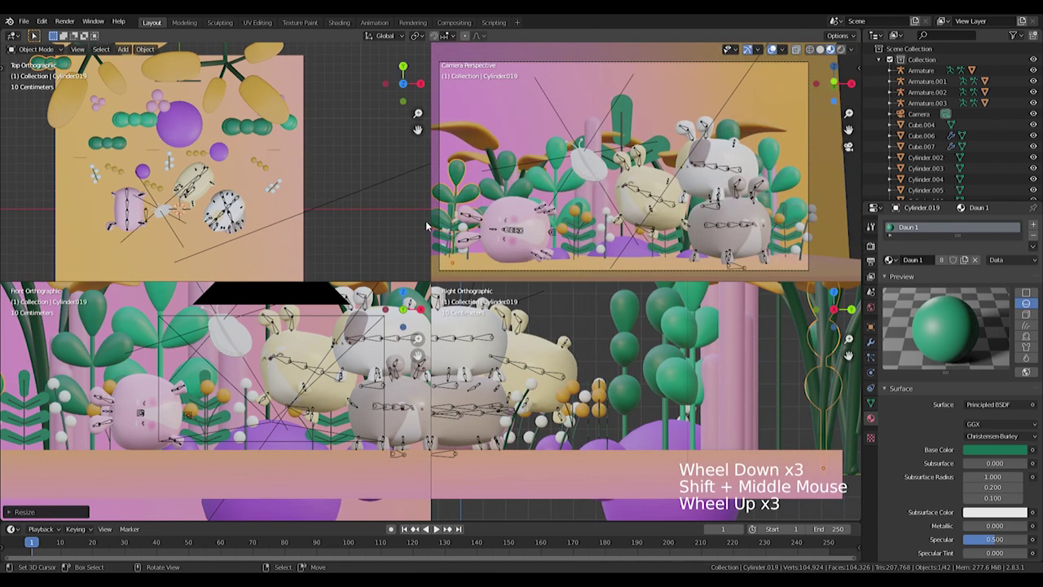
pyautogui.press('shift+d')
pyautogui.scroll(3)
pyautogui.press('s')
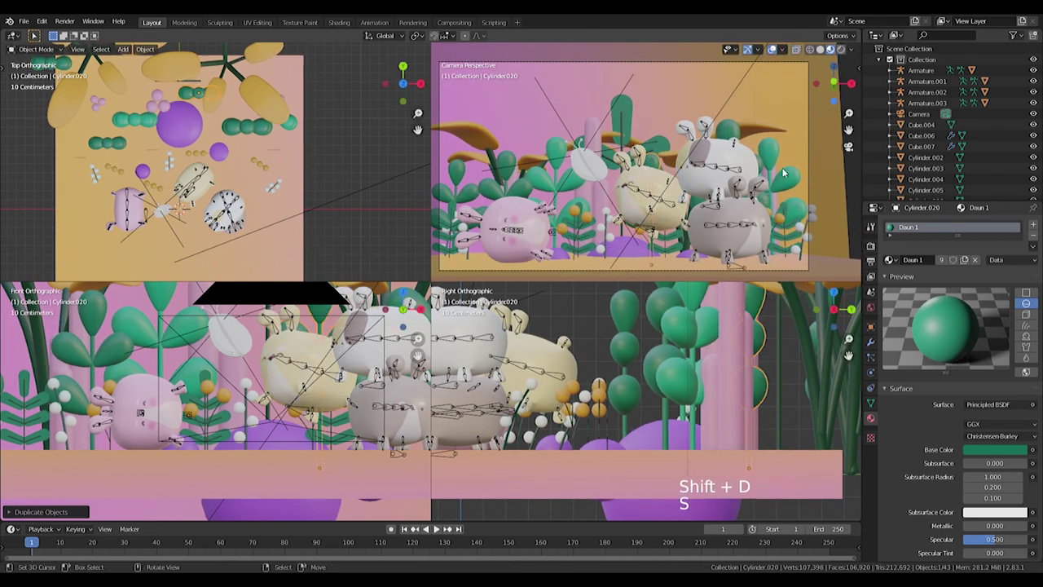
pyautogui.press('s')
# Step: Duplicate the leafy stem plant and a white berry stem beside the grey hamster
pyautogui.rightClick(163, 156)
pyautogui.rightClick(162, 153)
pyautogui.press('shift+d')
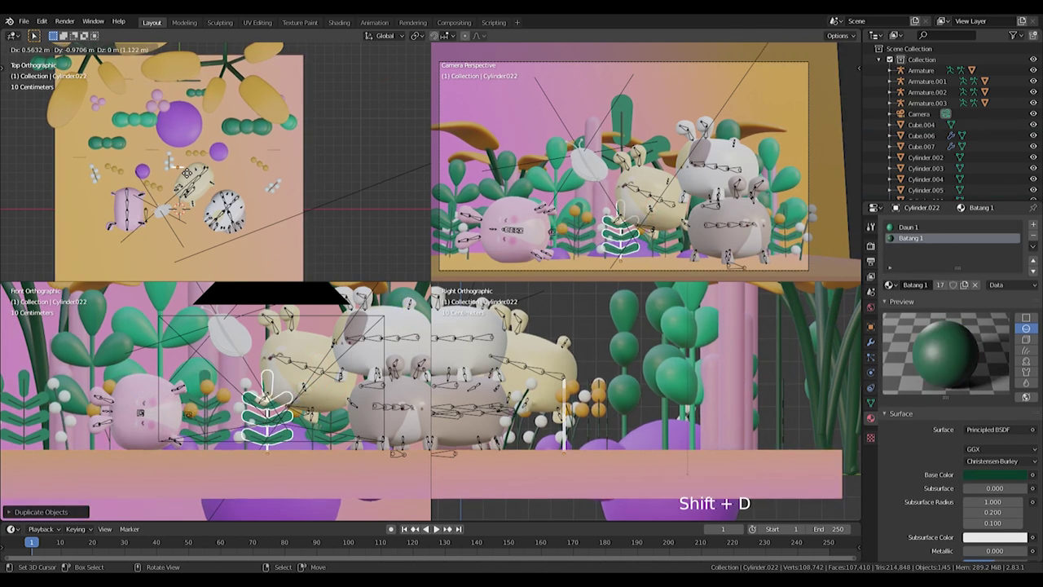
pyautogui.rightClick(172, 161)
pyautogui.press('shift+d')
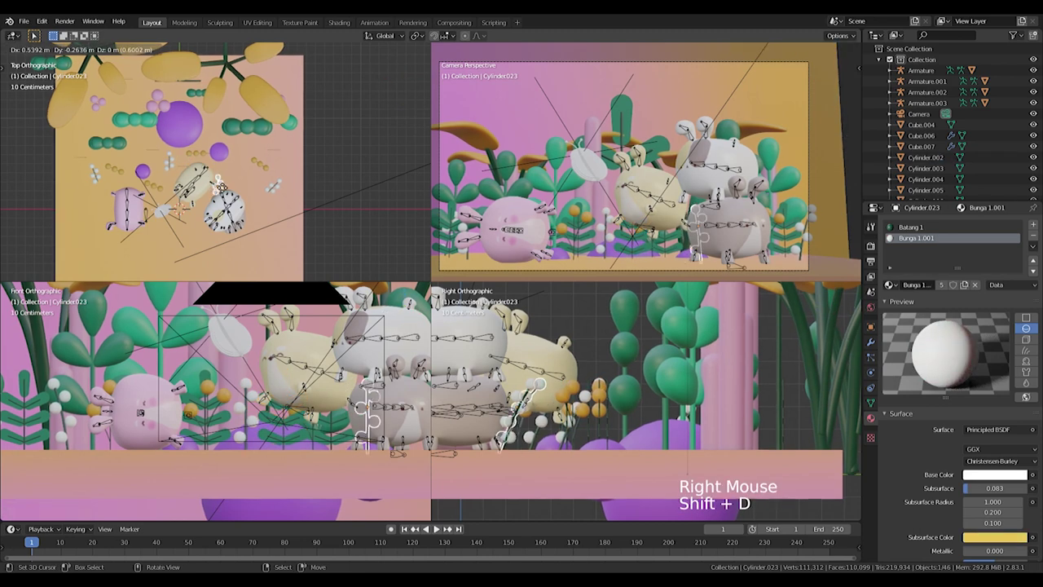
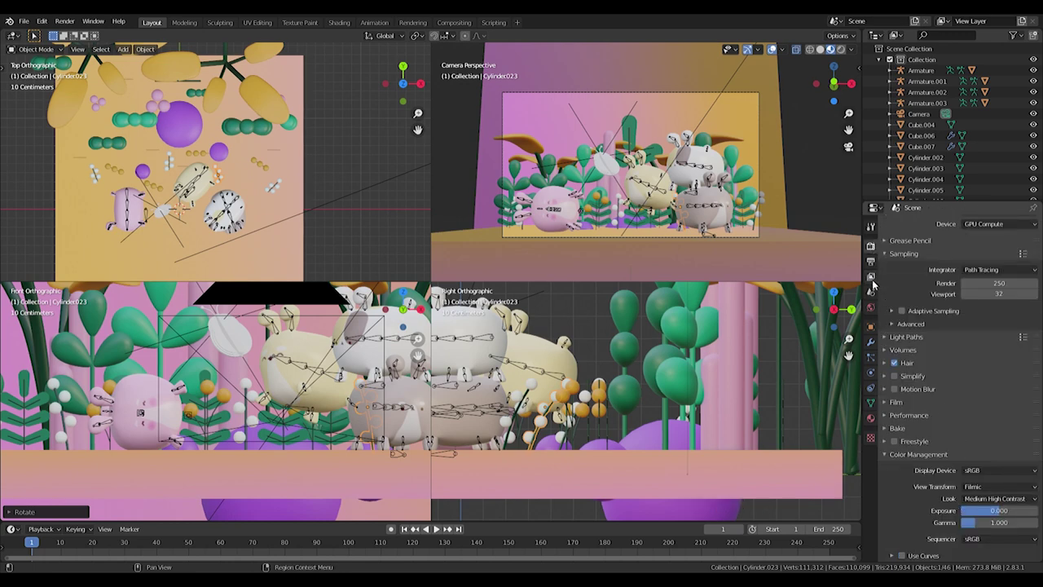
# Step: Blend denoising fully into the rendered camera preview in the render settings
pyautogui.click(920, 542)
pyautogui.scroll(-3)
pyautogui.doubleClick(974, 541)
pyautogui.doubleClick(903, 561)
pyautogui.scroll(3)
pyautogui.scroll(-3)
# Step: Select the butterfly wing and assign it the existing pink material
pyautogui.rightClick(599, 163)
pyautogui.scroll(3)
pyautogui.middleClick(591, 145)
pyautogui.middleClick(753, 184)
pyautogui.click(876, 423)
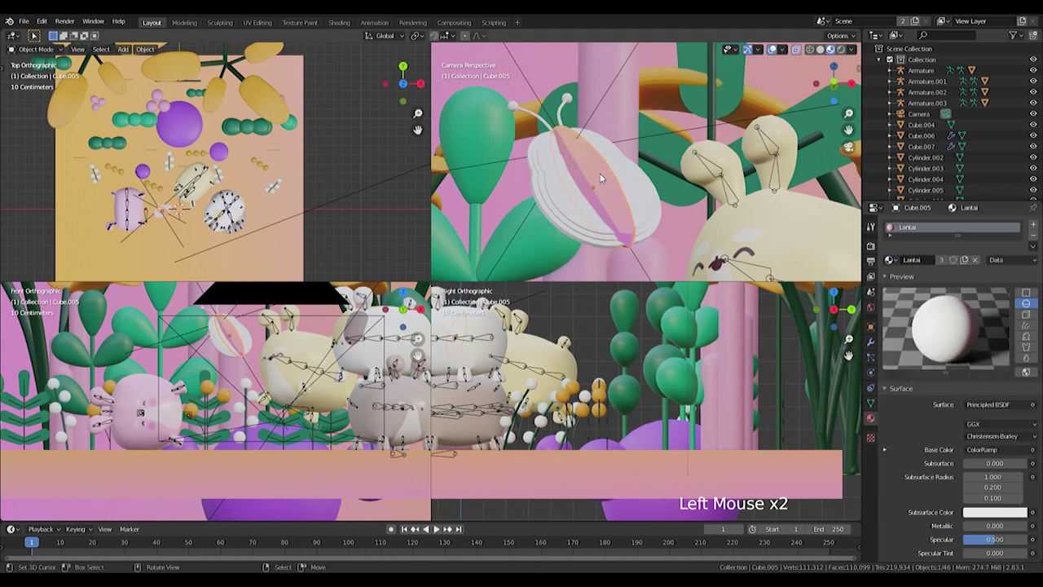
pyautogui.rightClick(656, 190)
pyautogui.rightClick(610, 183)
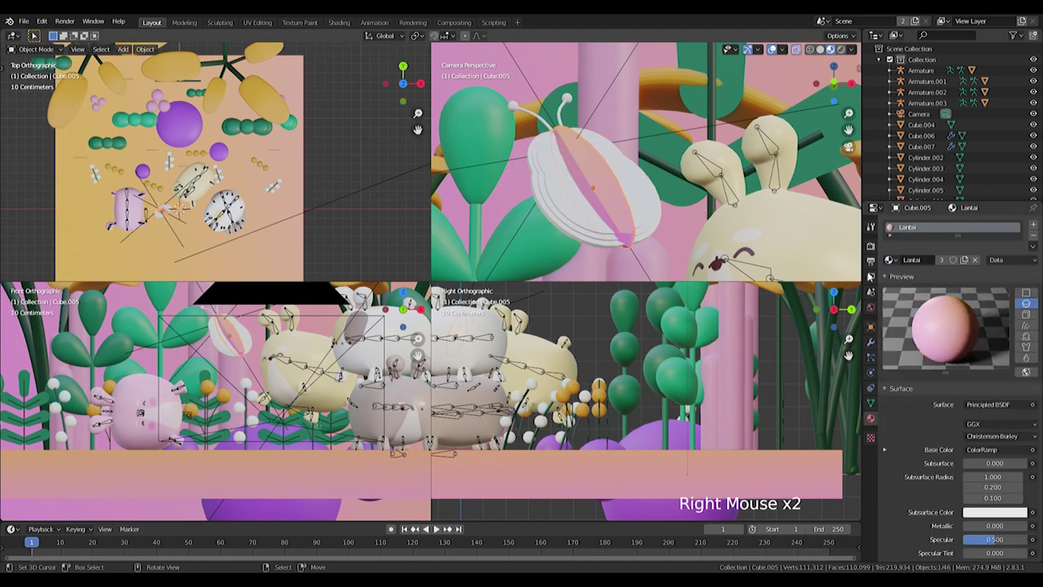
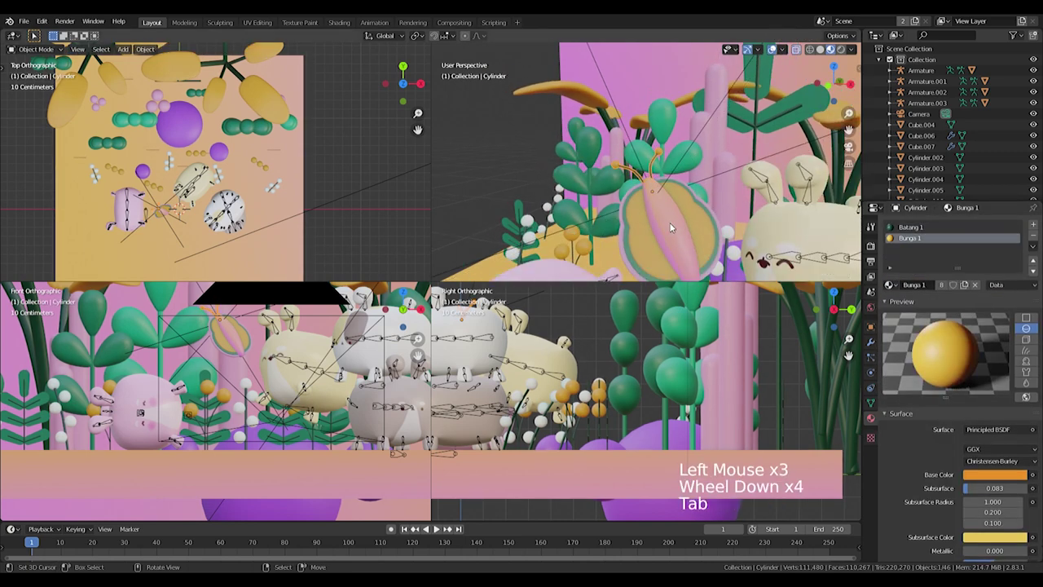
# Step: Look through the scene camera, select it and enlarge the camera view to fill the window
pyautogui.middleClick(691, 211)
pyautogui.press('KP_7')
pyautogui.scroll(-3)
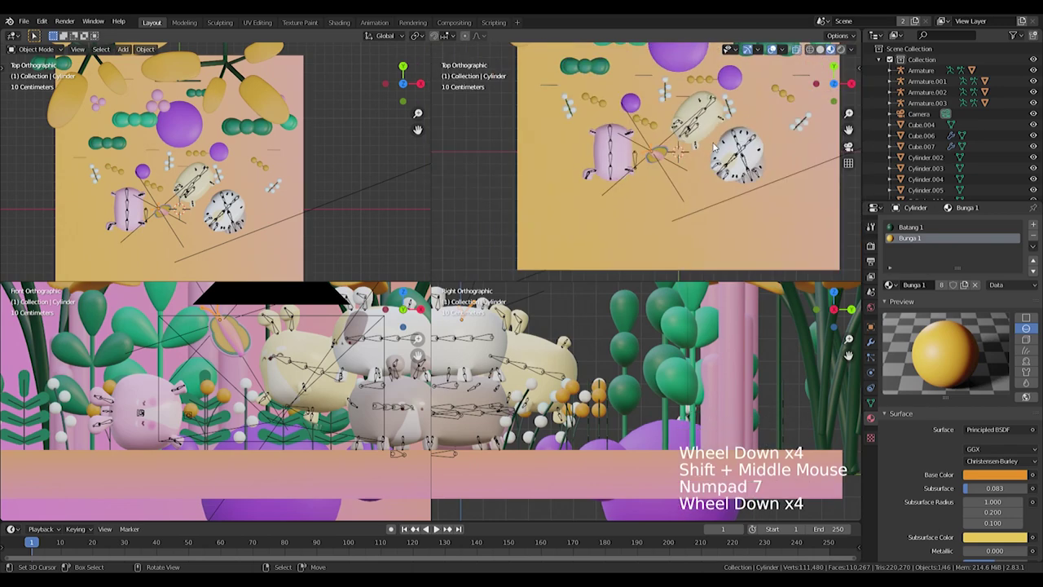
pyautogui.press('KP_0')
pyautogui.scroll(3)
pyautogui.scroll(-3)
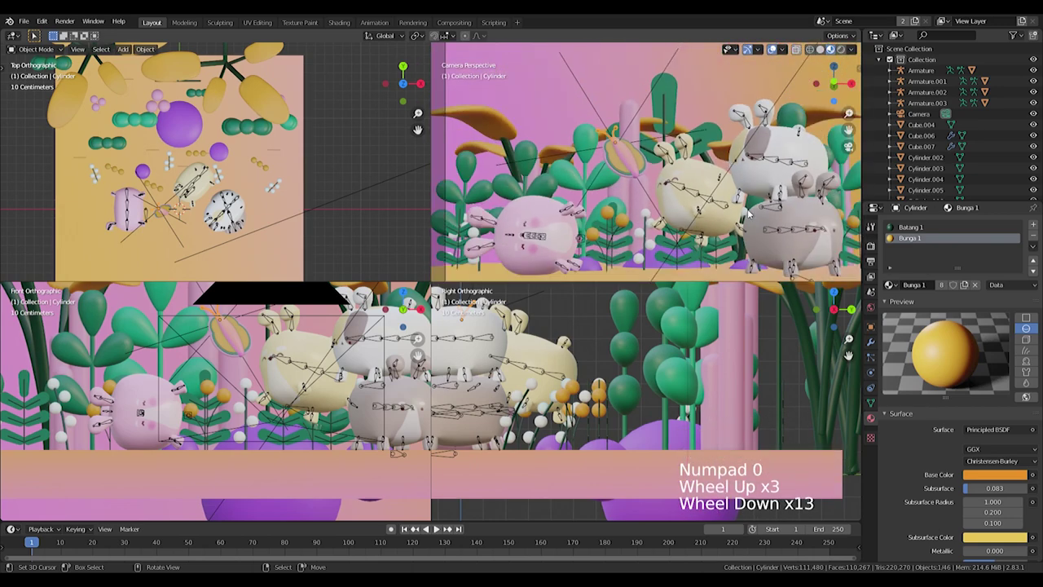
pyautogui.scroll(-3)
pyautogui.scroll(-3)
pyautogui.rightClick(732, 129)
pyautogui.scroll(-3)
pyautogui.rightClick(730, 124)
pyautogui.scroll(3)
pyautogui.press('ctrl+alt+q')
# Step: Enable depth of field with the yellow hamster picked as the camera's focus object
pyautogui.middleClick(644, 277)
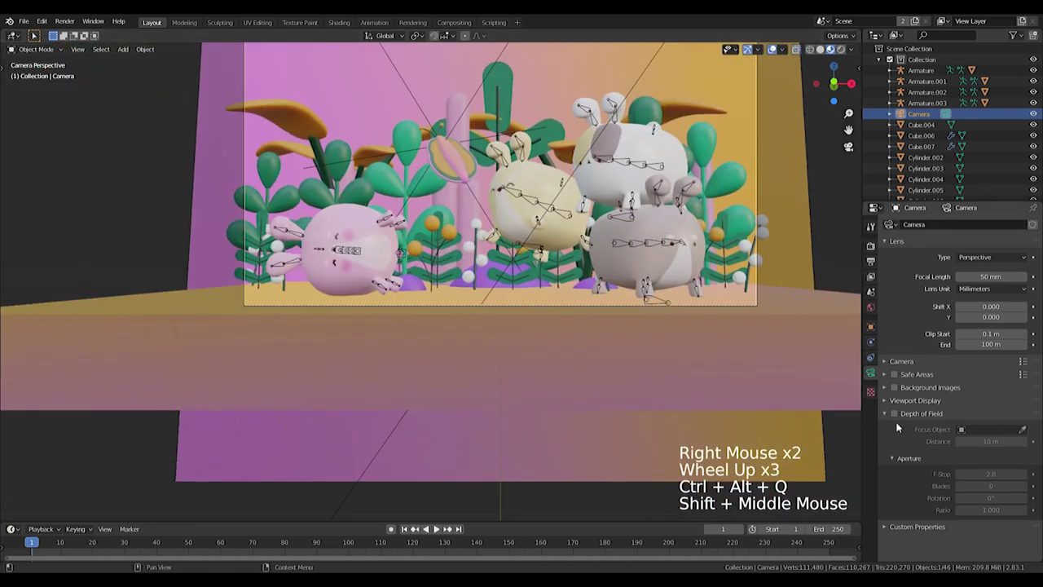
pyautogui.scroll(-3)
pyautogui.click(900, 416)
pyautogui.click(1028, 435)
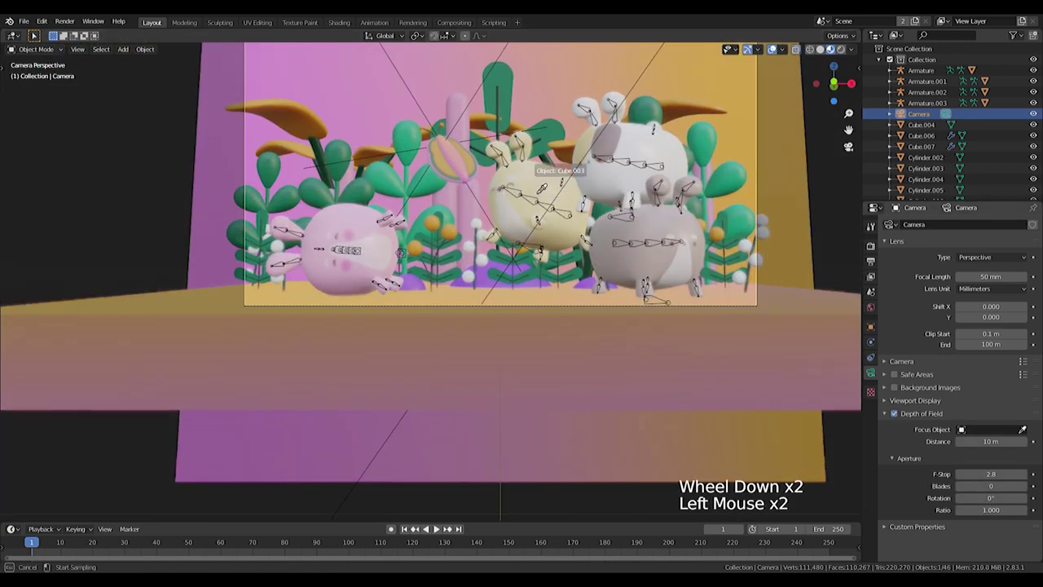
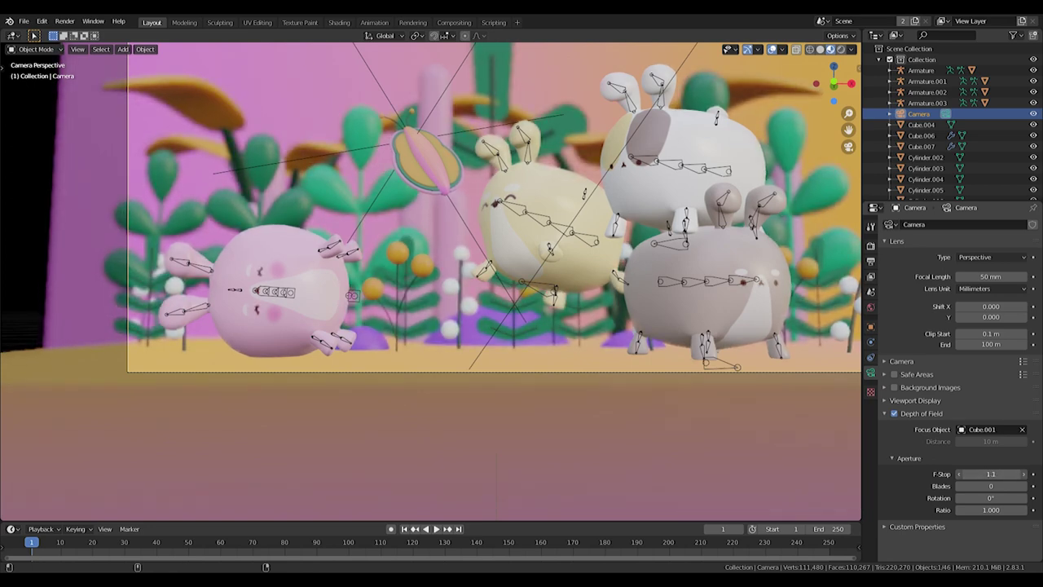
pyautogui.scroll(-3)
pyautogui.scroll(-3)
pyautogui.scroll(3)
pyautogui.middleClick(672, 195)
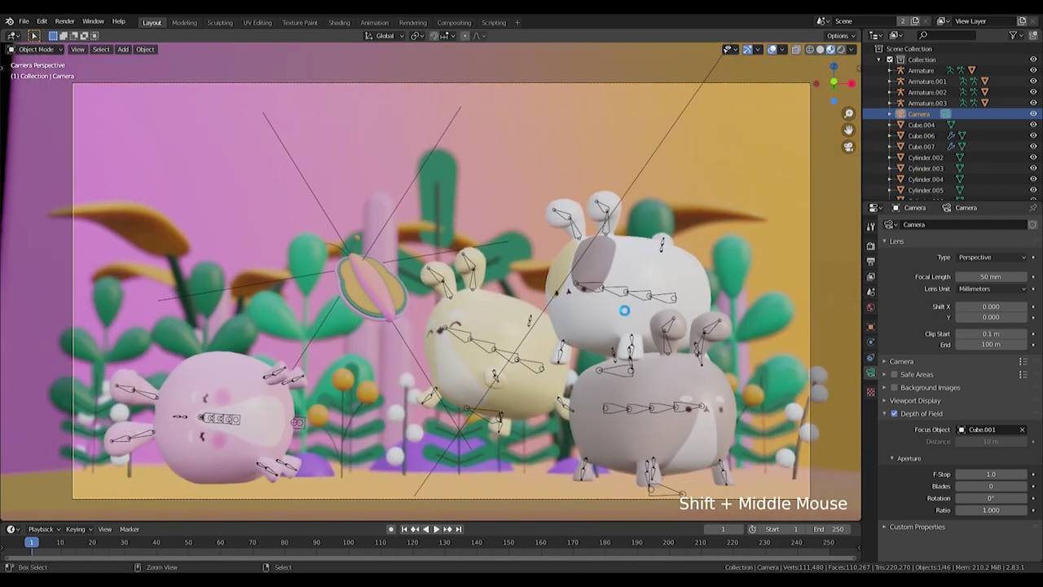
# Step: Switch the camera view to rendered preview shading and save the project
pyautogui.press('F12')
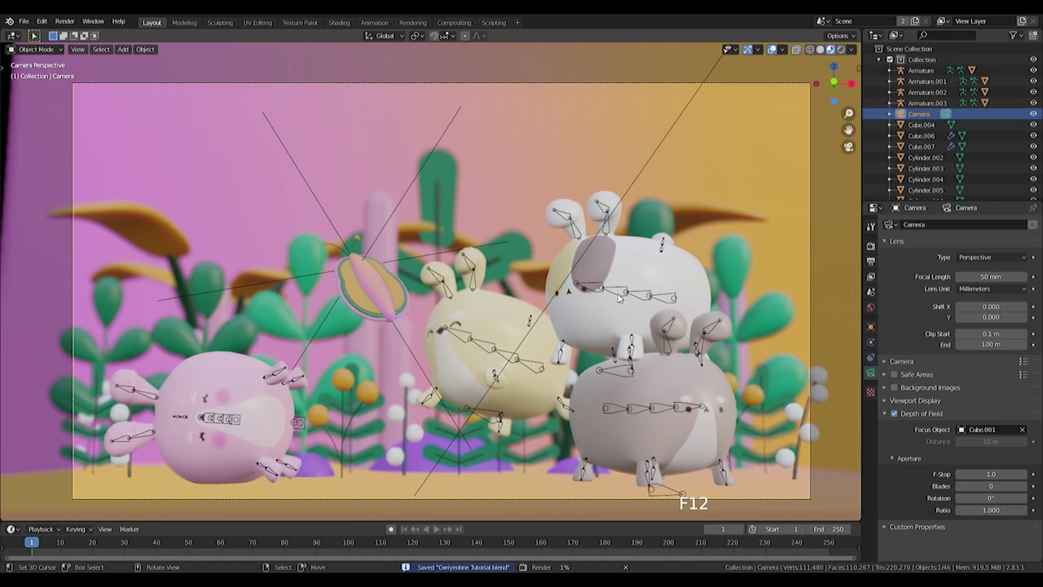
pyautogui.press('z')
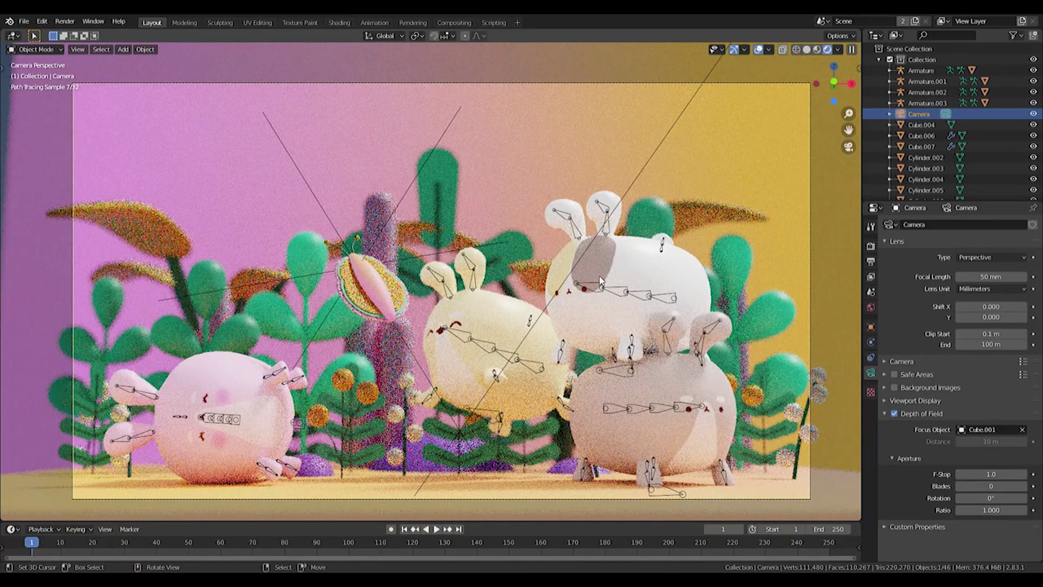
pyautogui.press('ctrl+s')
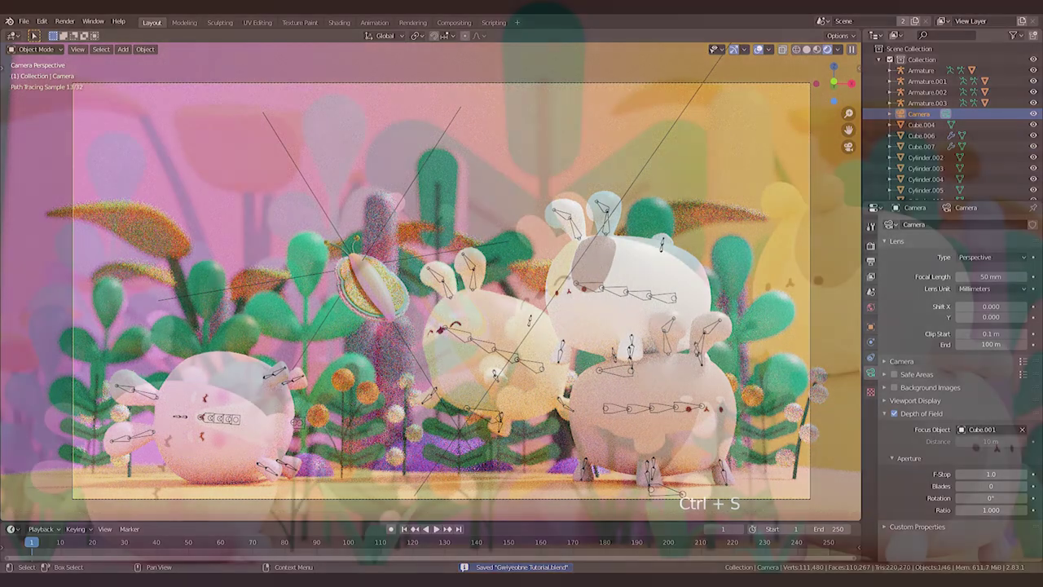